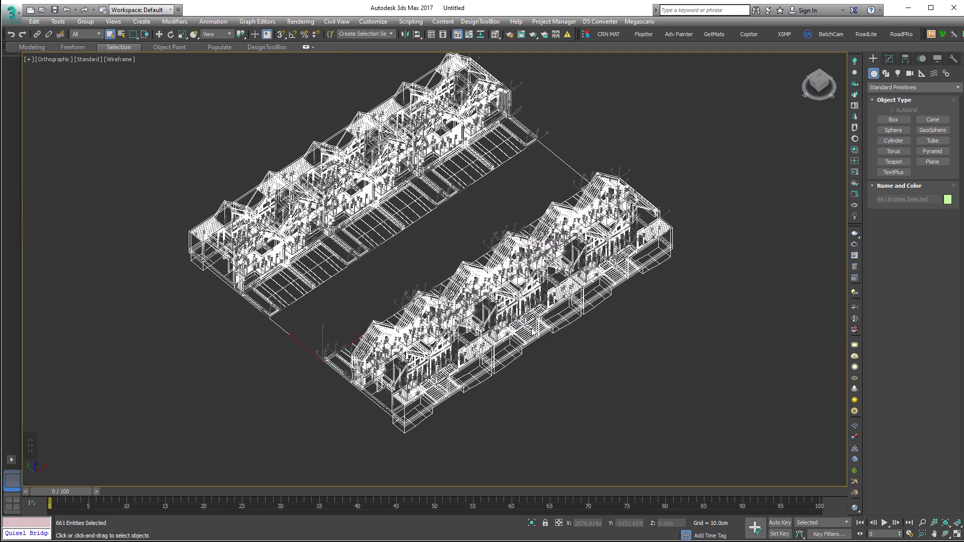
- Bring up the quad menu over the selected townhouse rows to reach the Corona Converter
scroll(up, 3)
middle_click(370, 328)
right_click(393, 330)
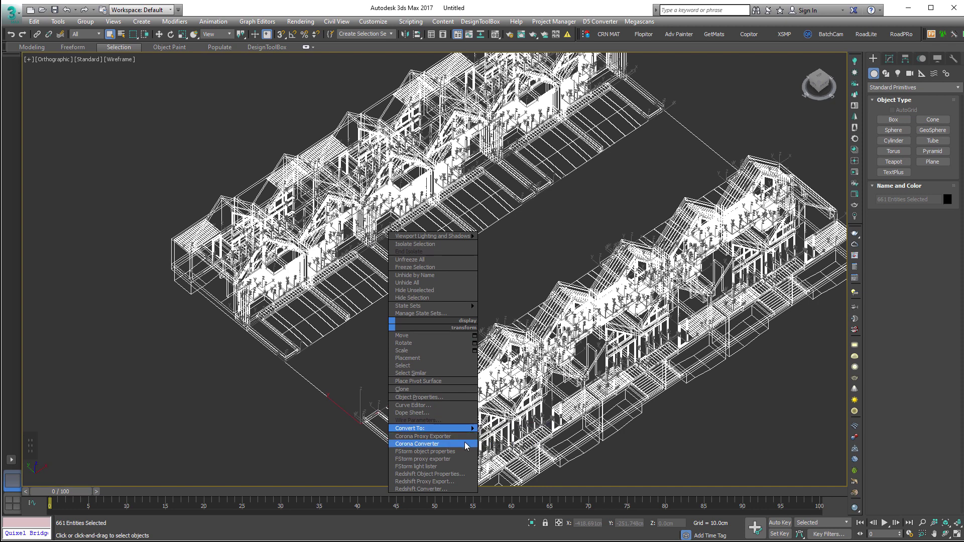
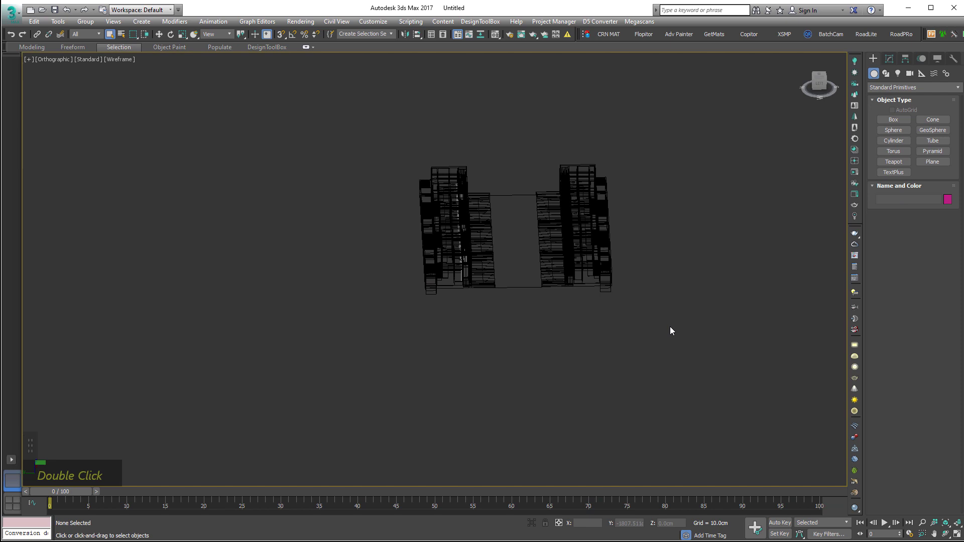
- Hide one townhouse row via the quad menu and switch to a top-down view centred on the remaining row
middle_click(628, 252)
scroll(up, 3)
middle_click(596, 332)
right_click(557, 292)
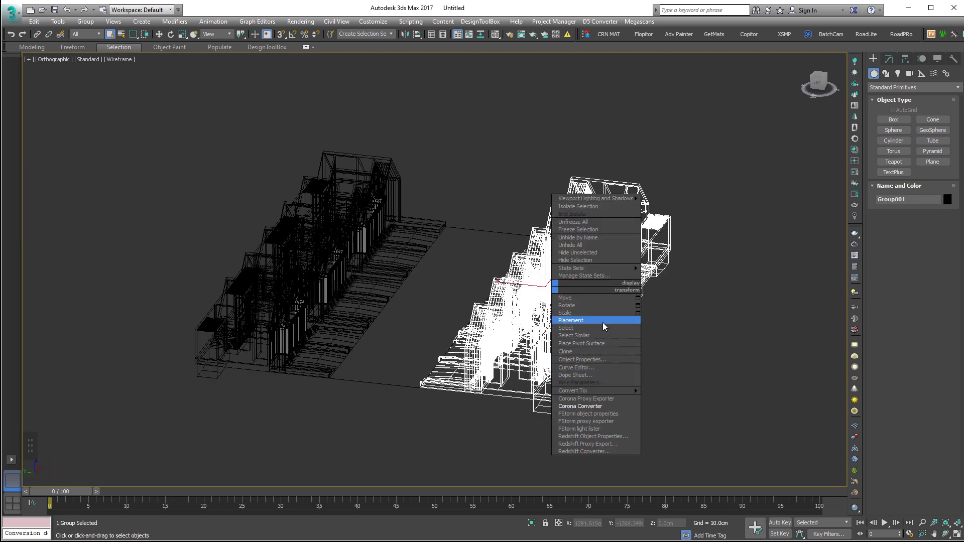
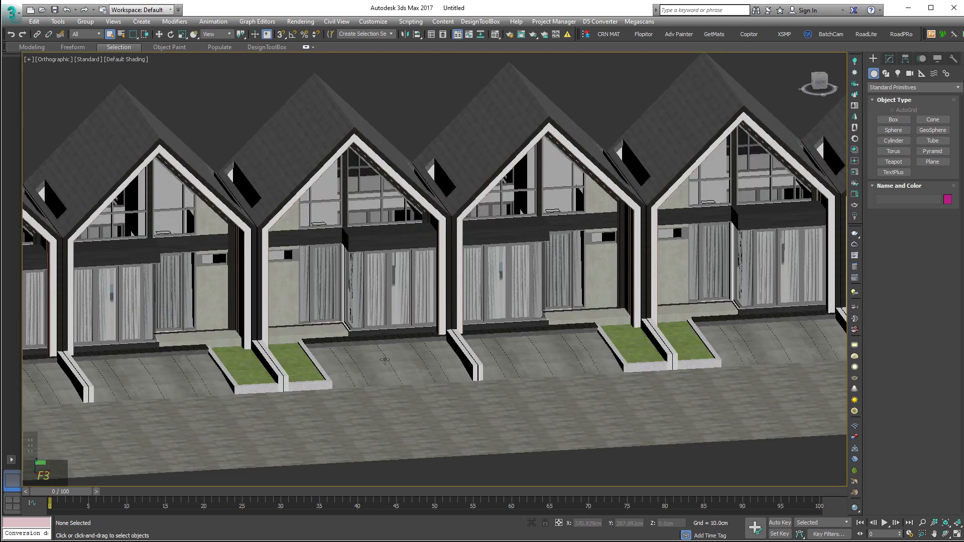
key(F4)
middle_click(434, 352)
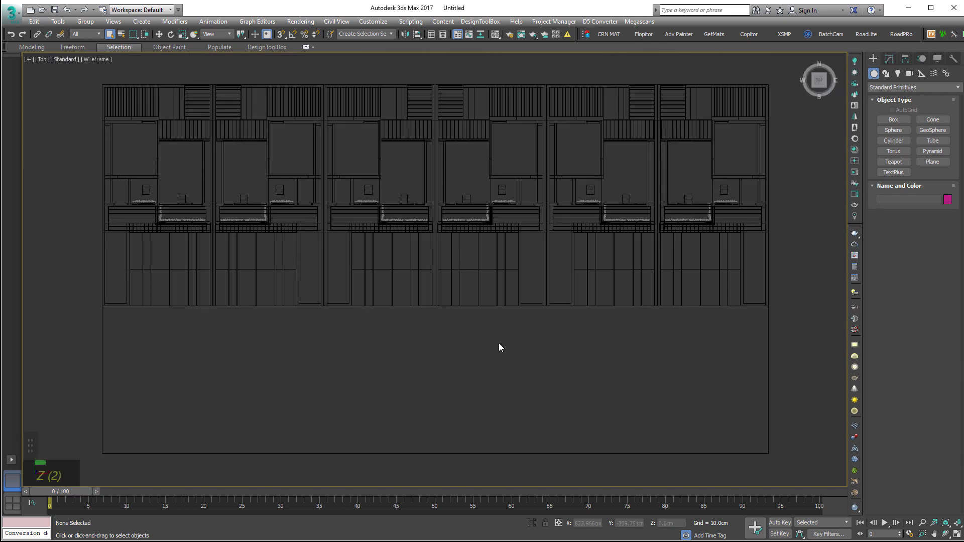
- Place a Corona camera in front of the row aimed at the facades and bring up the render settings
scroll(down, 3)
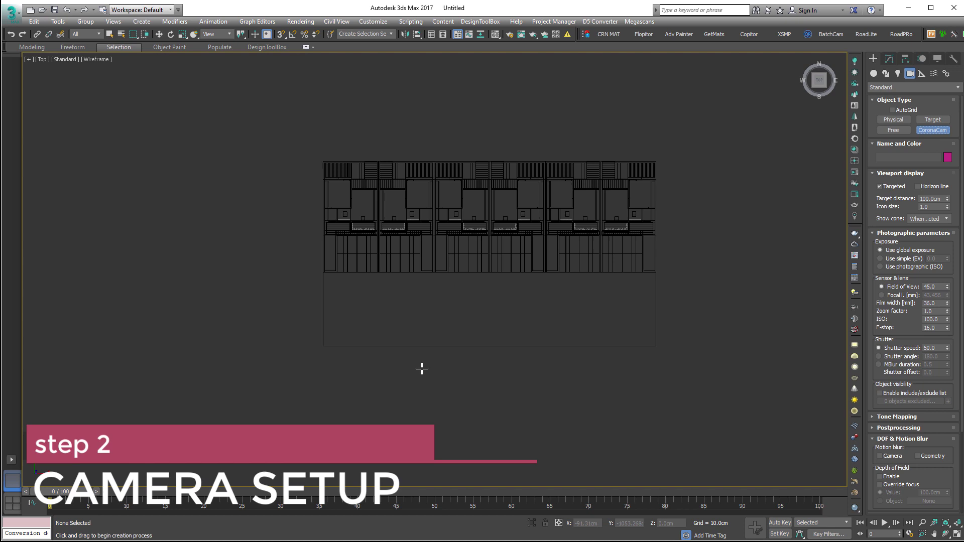
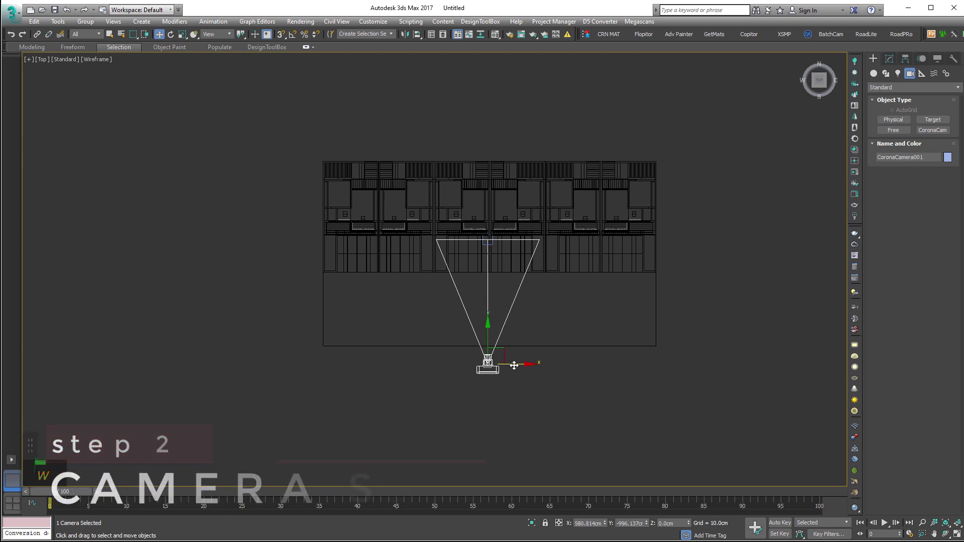
scroll(up, 3)
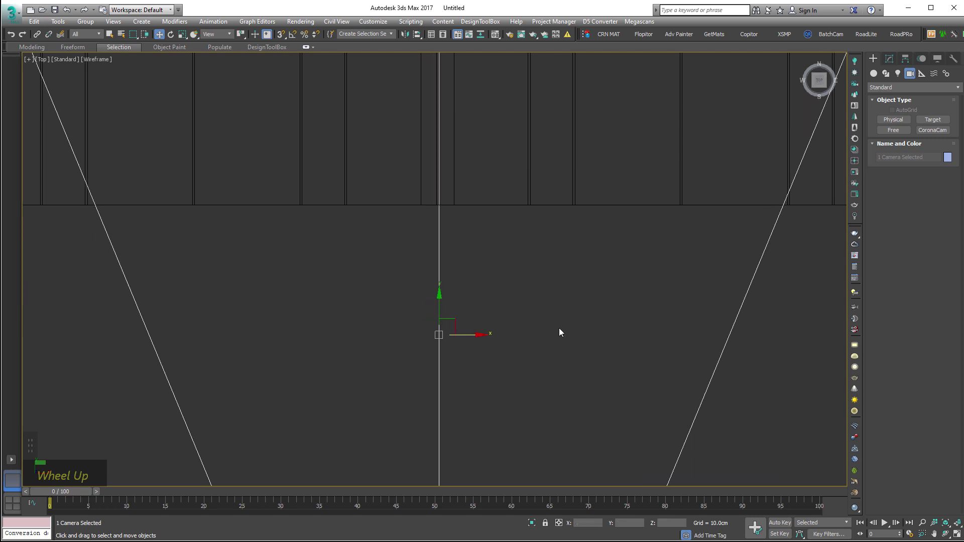
key(alt+w)
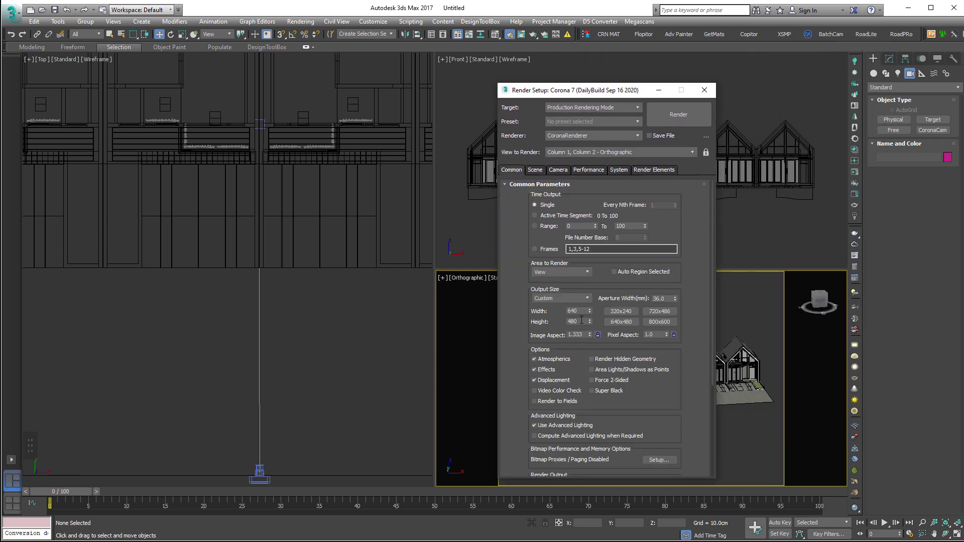
- Close Render Setup, look through the new camera with shaded edges and maximize the camera view
key(F10)
key(KP_2)
key(KP_0)
key(KP_0)
key(Tab)
key(KP_1)
key(Tab)
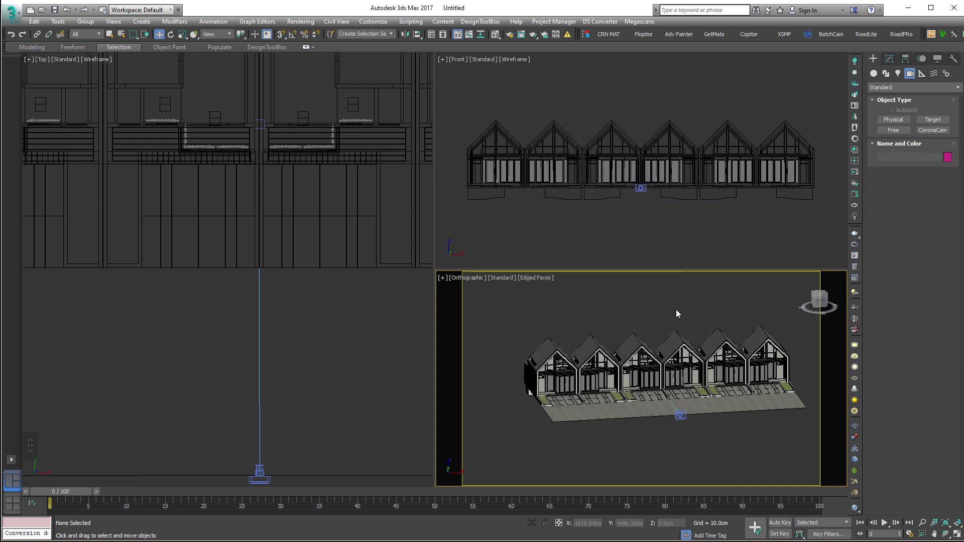
middle_click(706, 340)
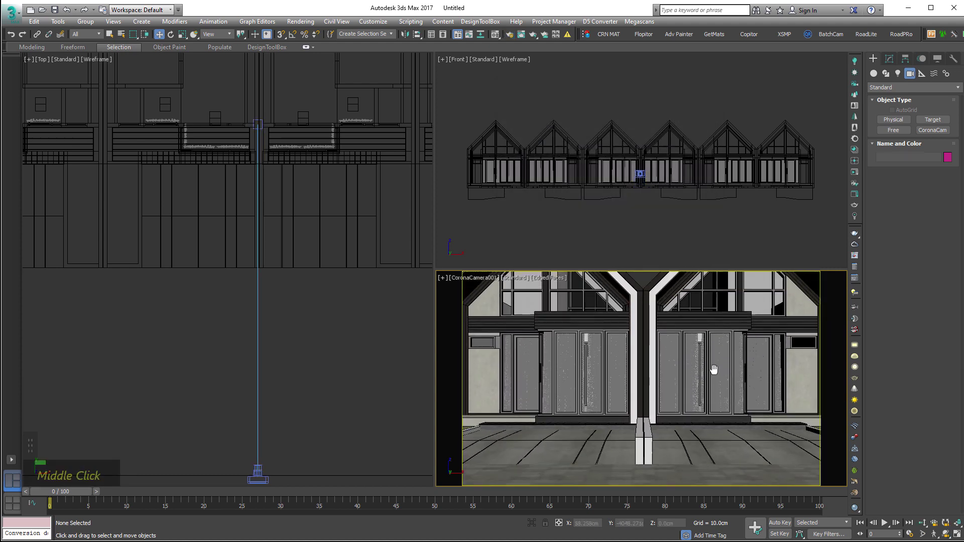
right_click(702, 359)
right_click(486, 280)
key(alt+w)
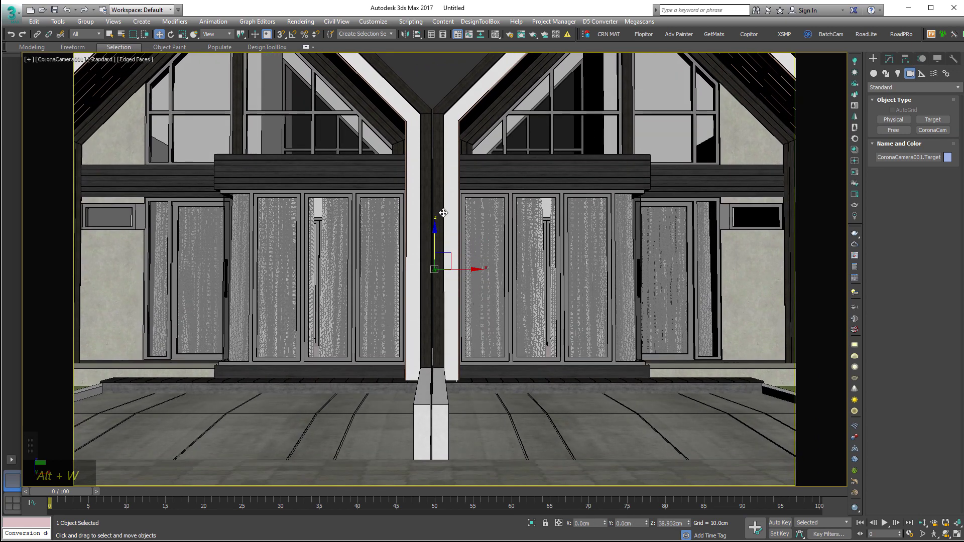
- Raise the camera target, widen the lens to a 33 mm focal length and deselect the target
right_click(446, 135)
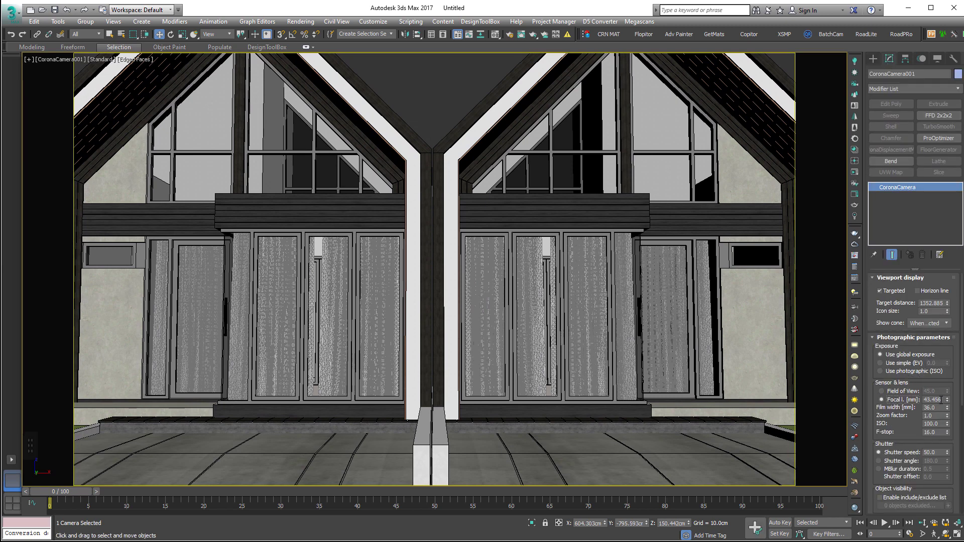
right_click(903, 392)
key(3)
key(Return)
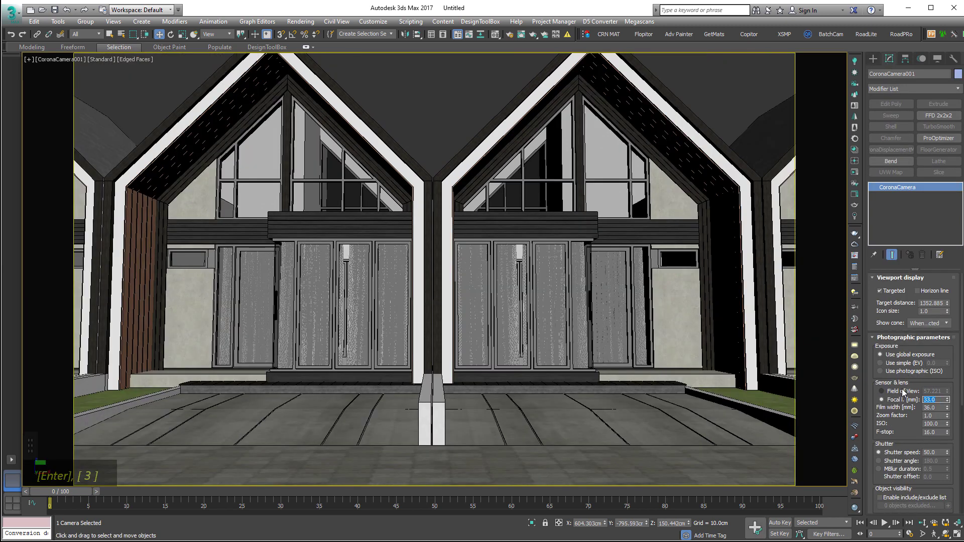
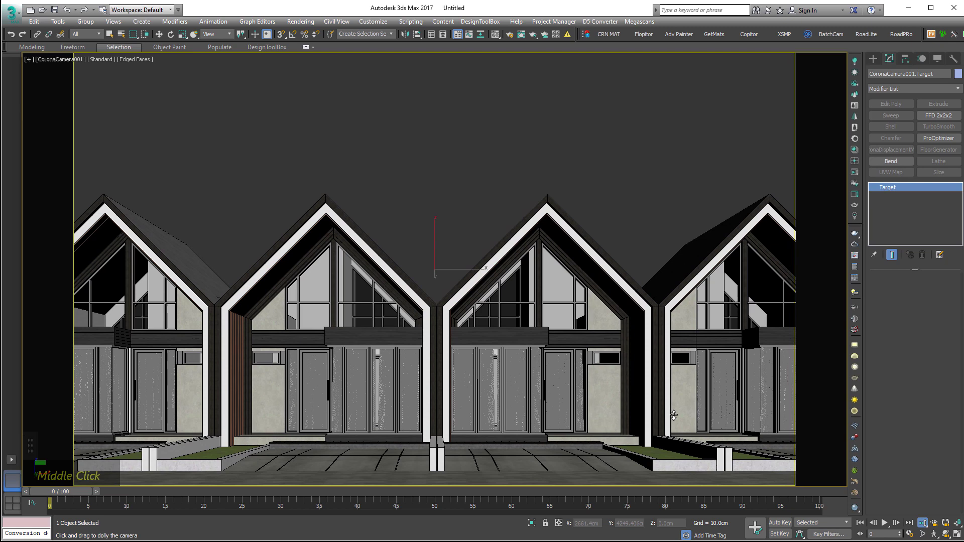
key(q)
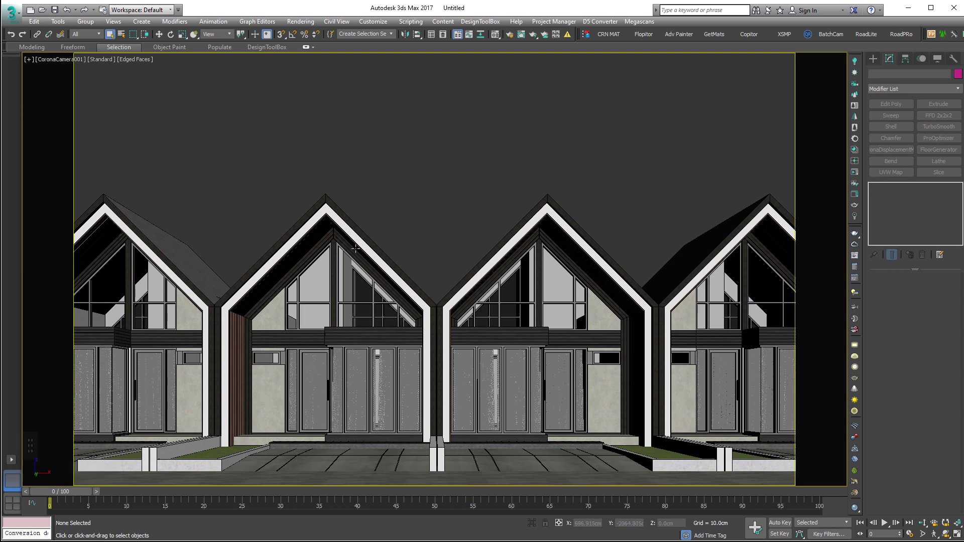
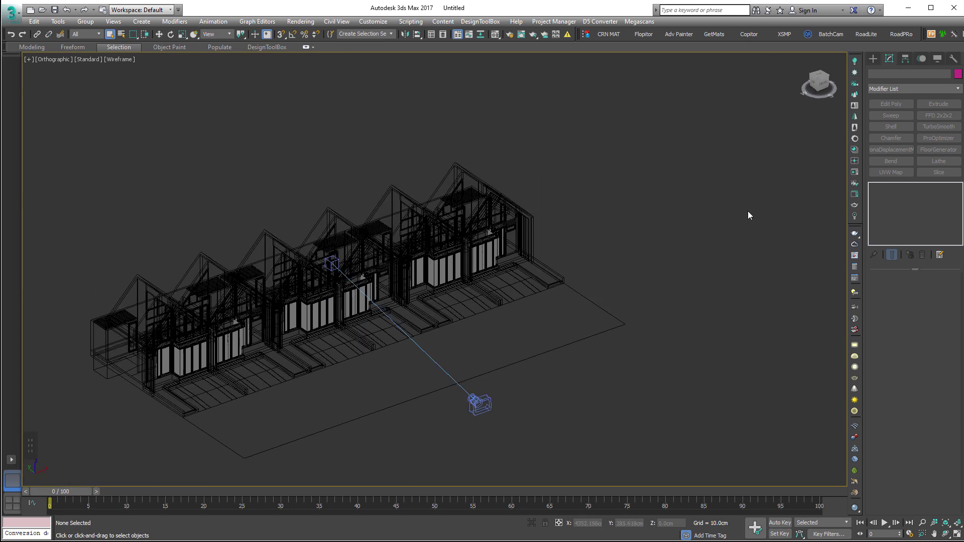
- Reopen the render settings to set the 2000 × 1200 output size
key(F10)
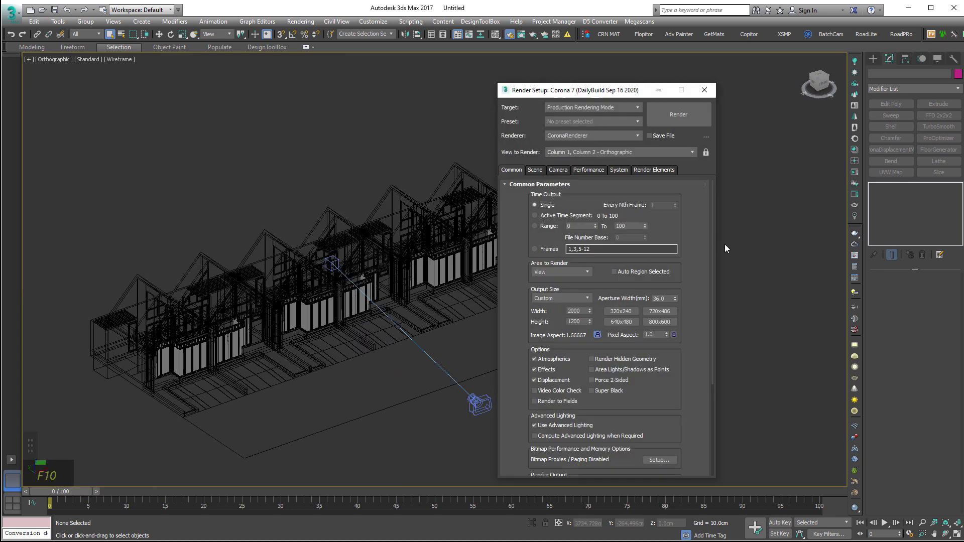
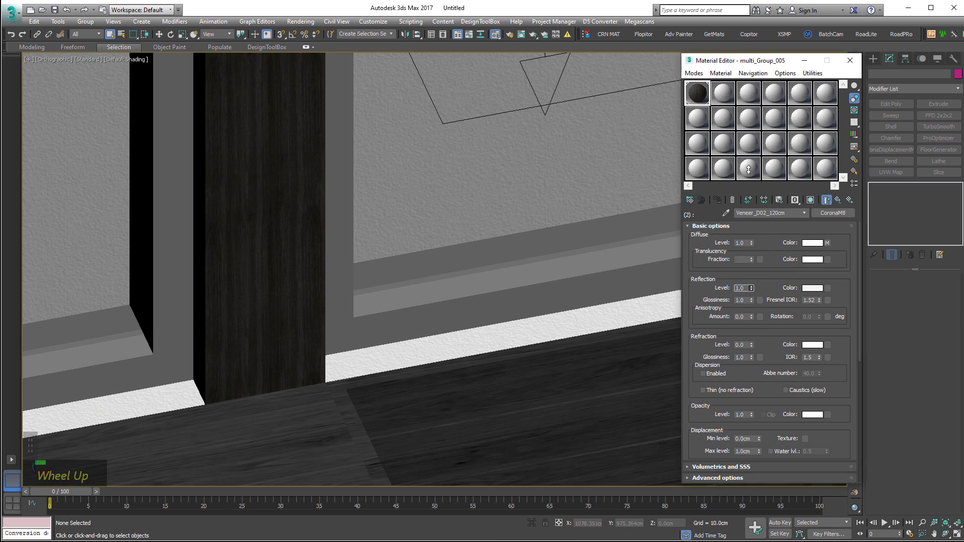
- Raise the Veneer_D02_120cm wood's bump strength from its laminate texture and confirm it
scroll(up, 3)
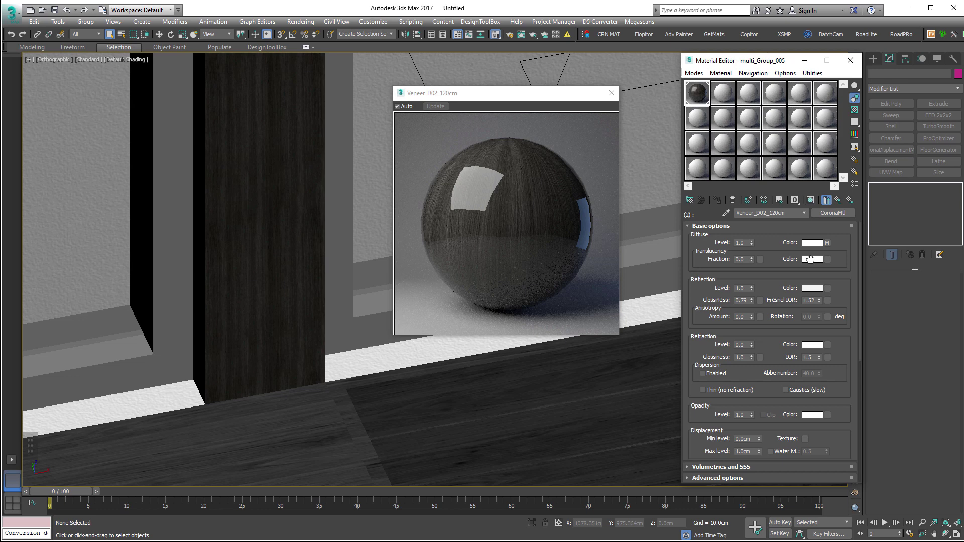
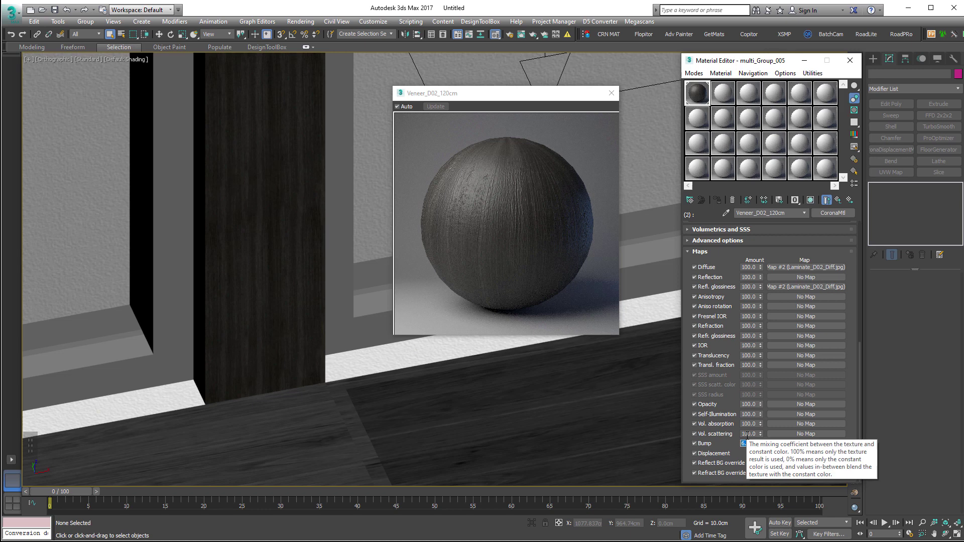
key(7)
key(Return)
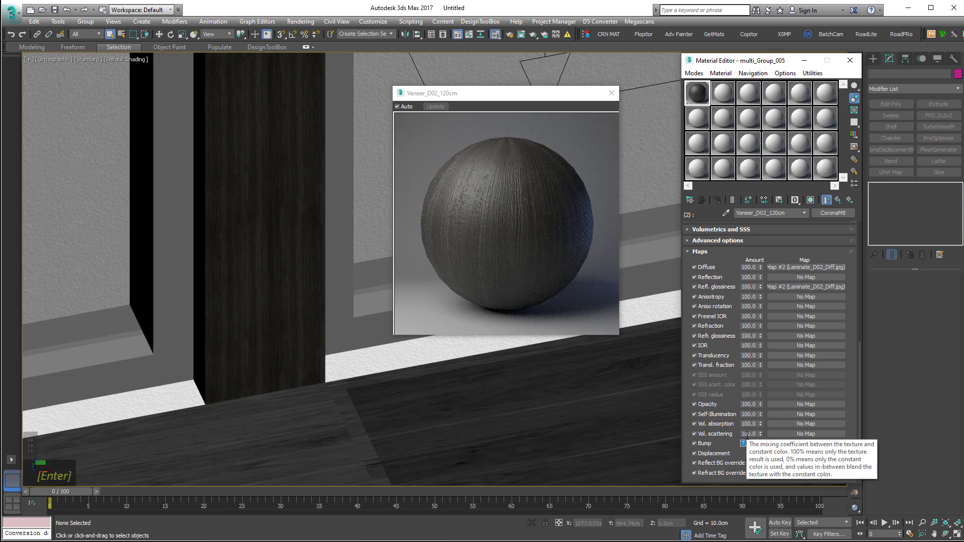
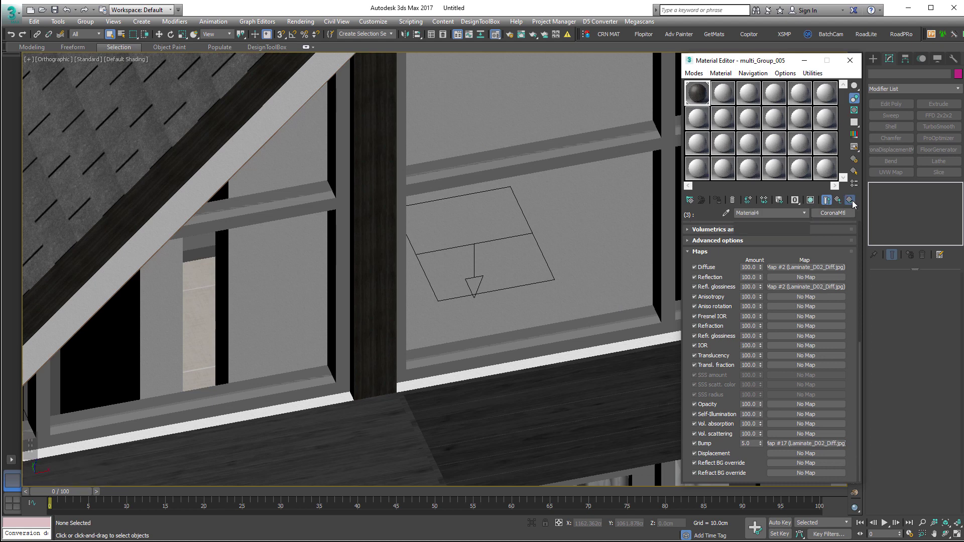
- Set the concrete Material4 bump amount to 2.0 in its Maps rollout
scroll(down, 3)
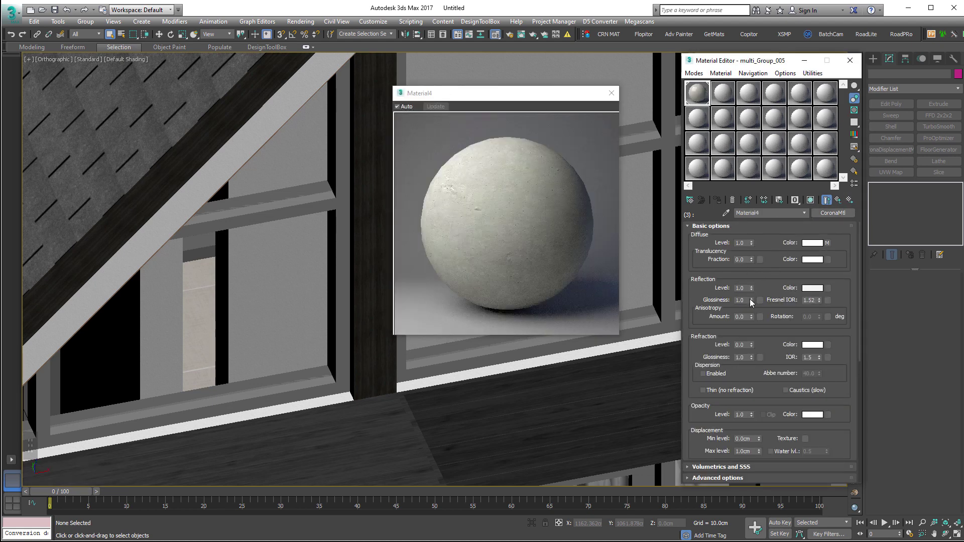
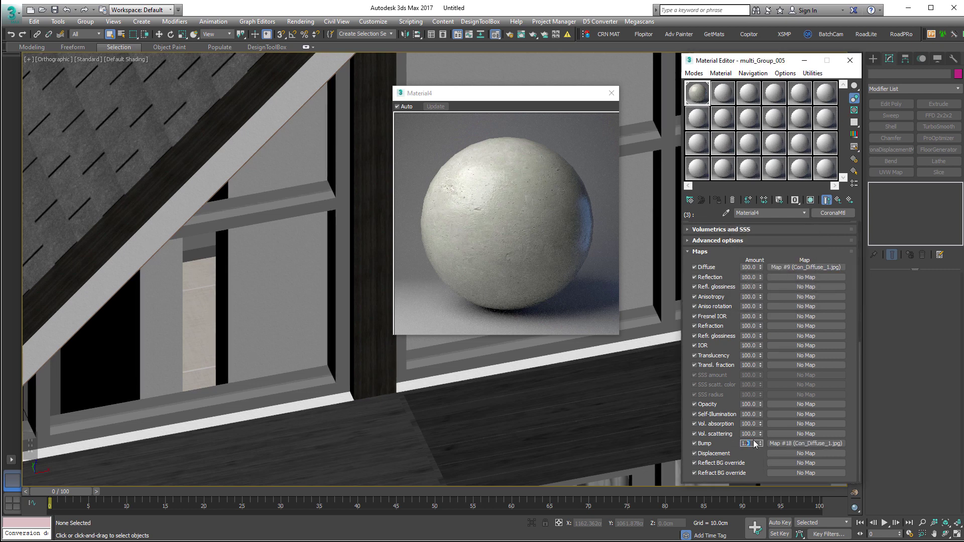
double_click(755, 443)
key(2)
key(Return)
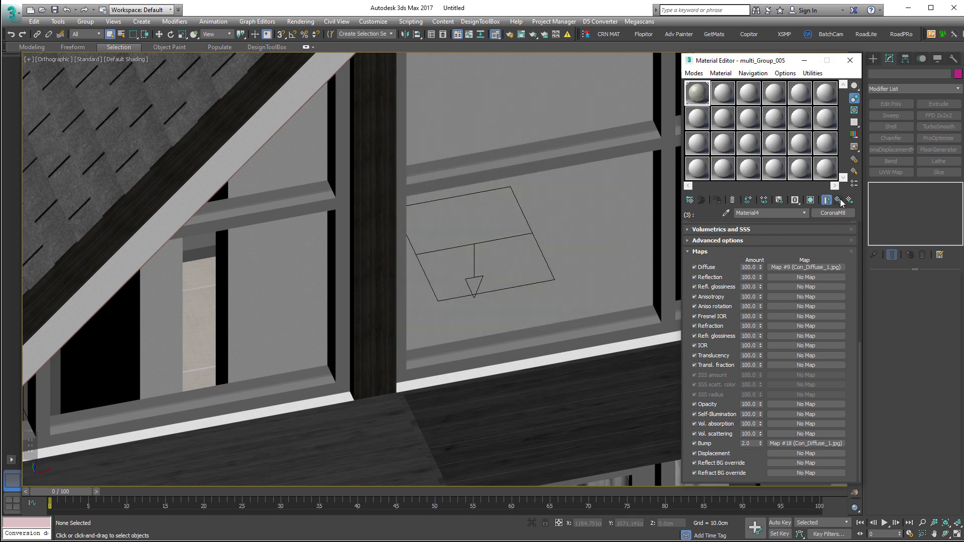
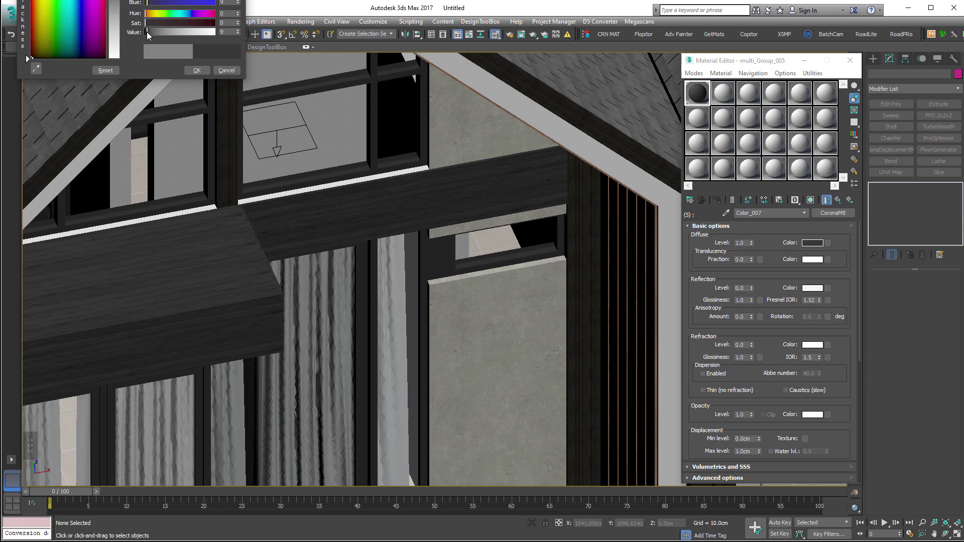
- Pan the view toward the dark wooden beam that uses the darkened Color_007 material
middle_click(468, 261)
scroll(up, 3)
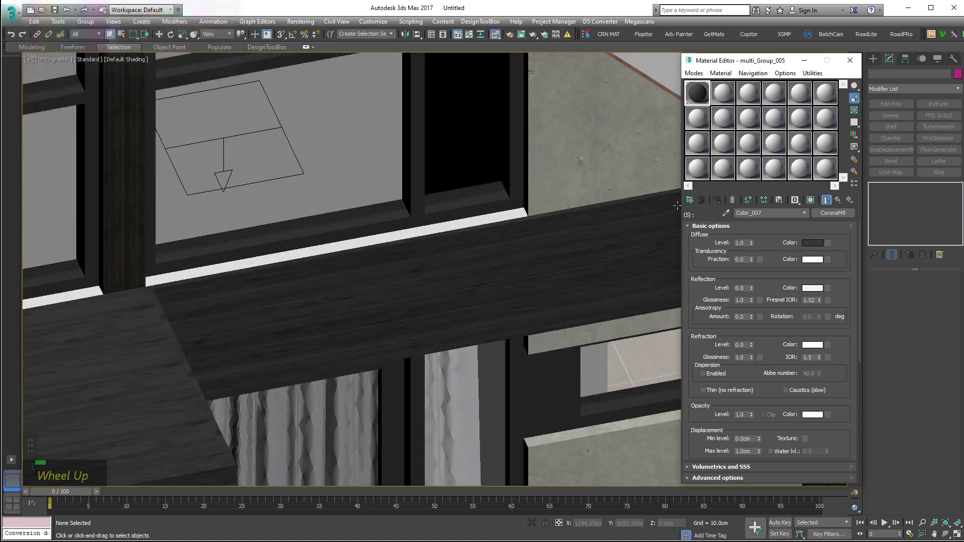
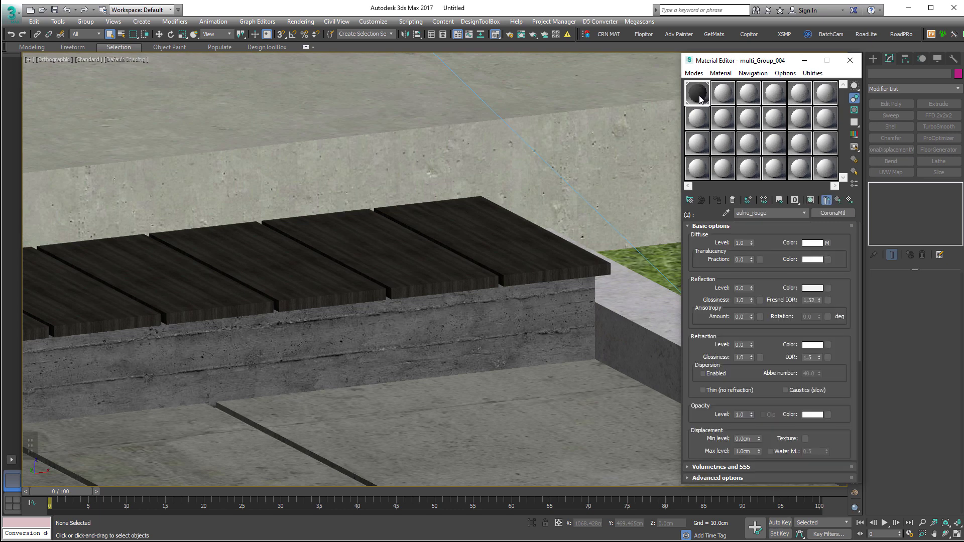
- Preview the aulne_rouge wood, expand its Maps rollout and set its bump amount to 5.0
double_click(703, 99)
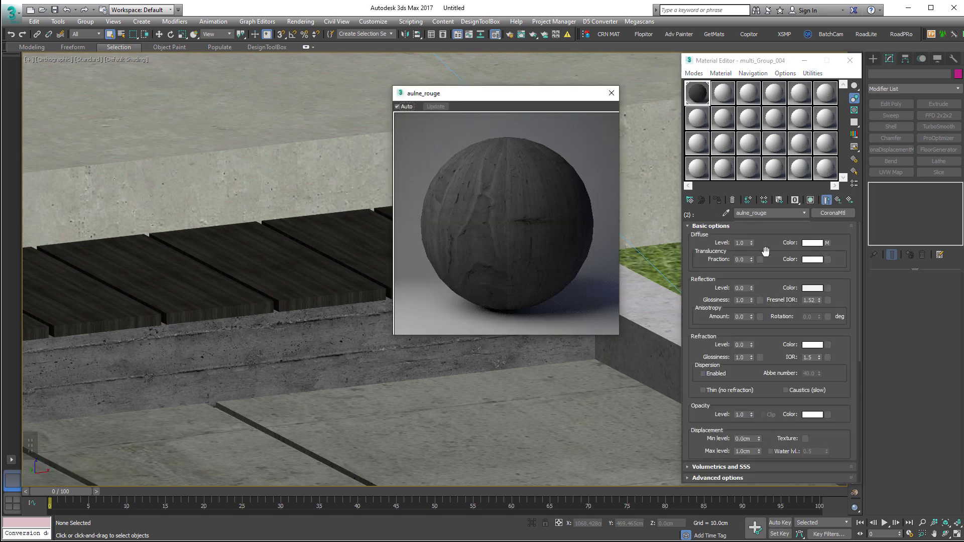
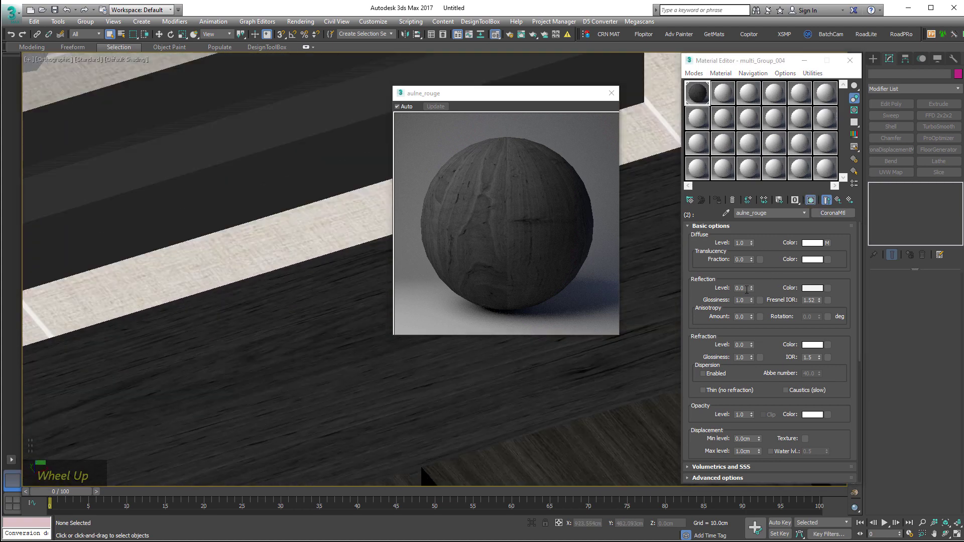
scroll(up, 3)
double_click(755, 304)
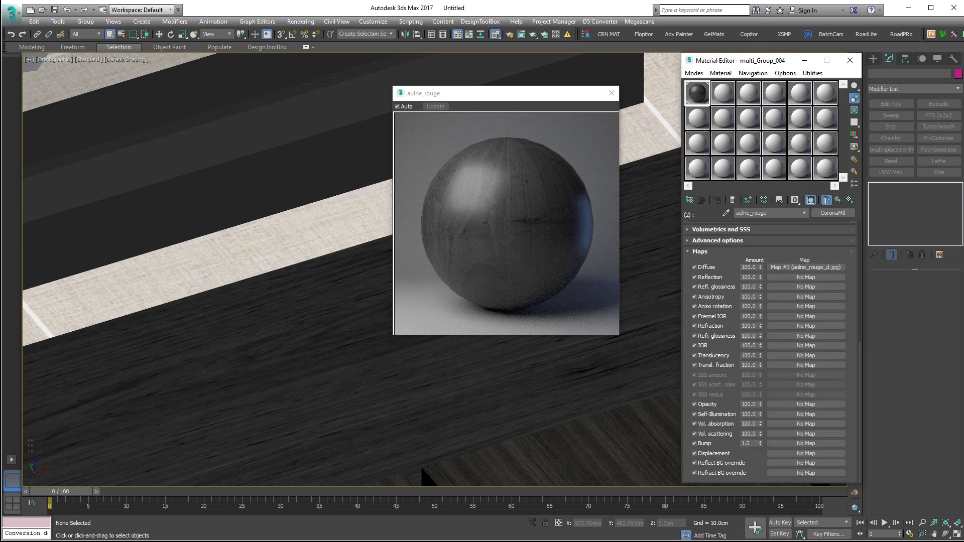
double_click(782, 448)
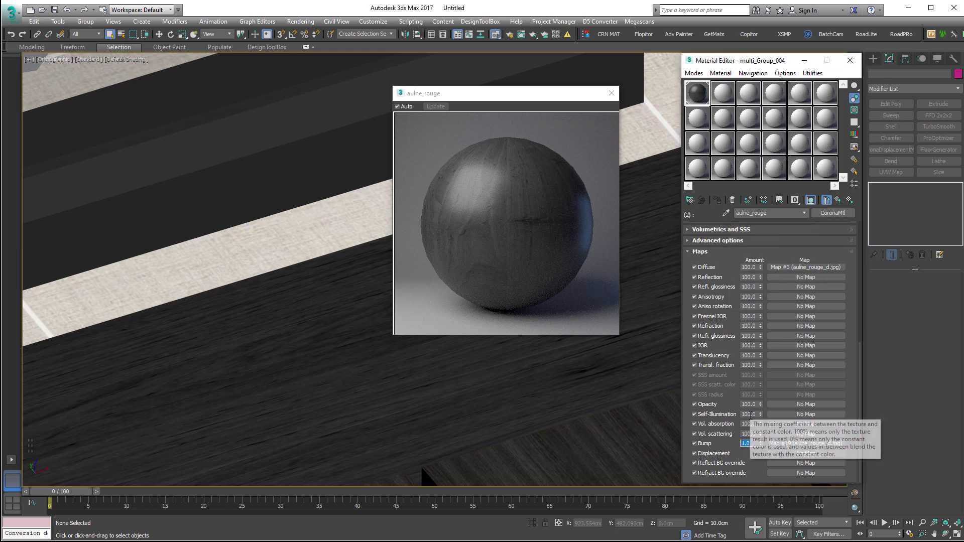
key(5)
key(Return)
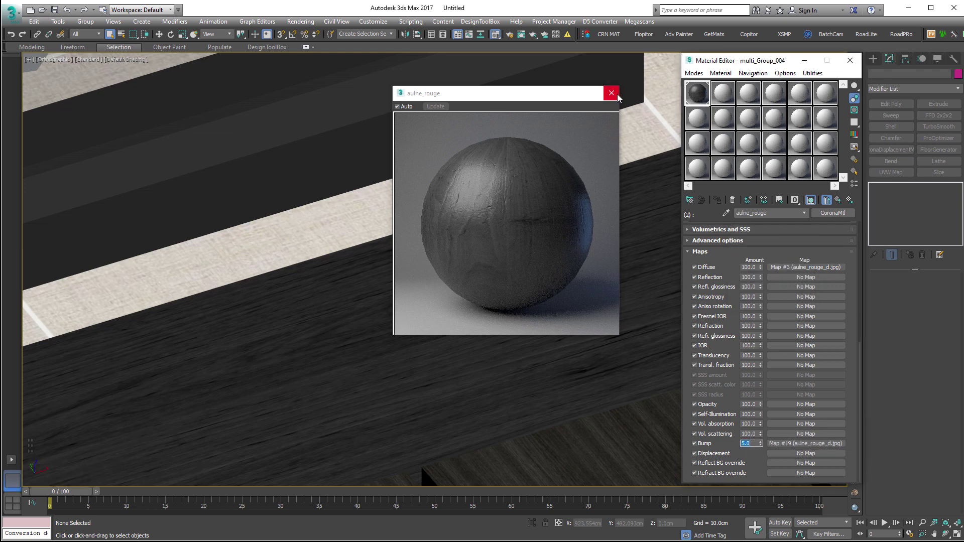
- Go back up to the parent multi_Group_004 material while panning over the bench and paving
middle_click(601, 216)
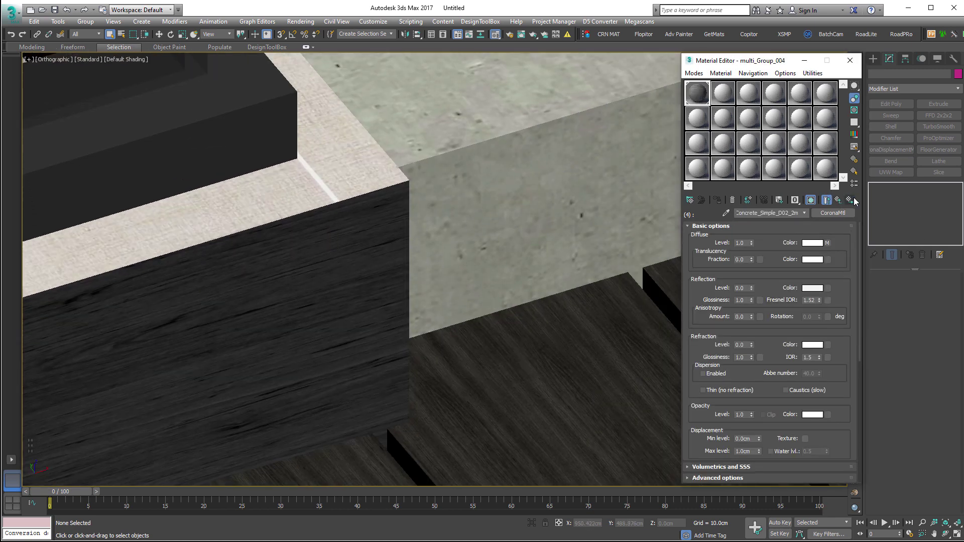
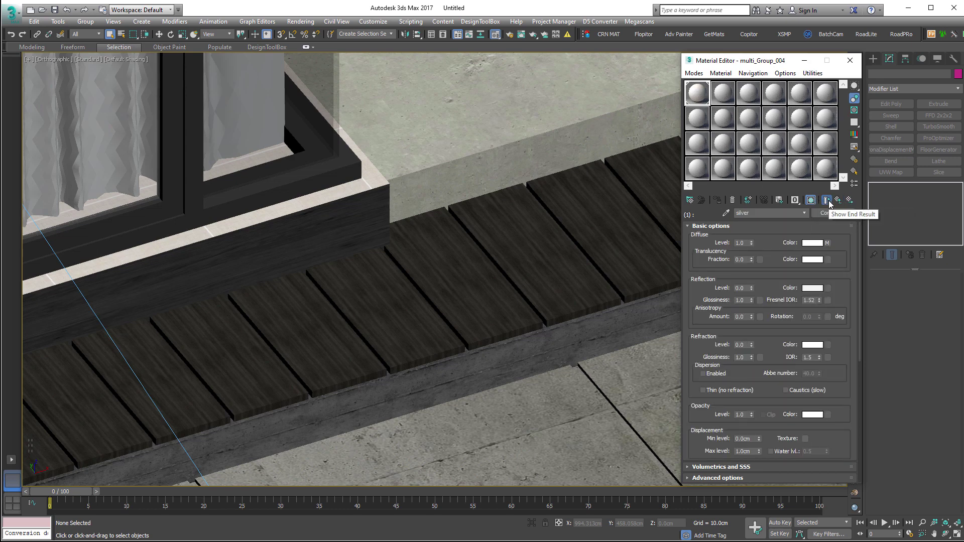
scroll(down, 3)
double_click(840, 203)
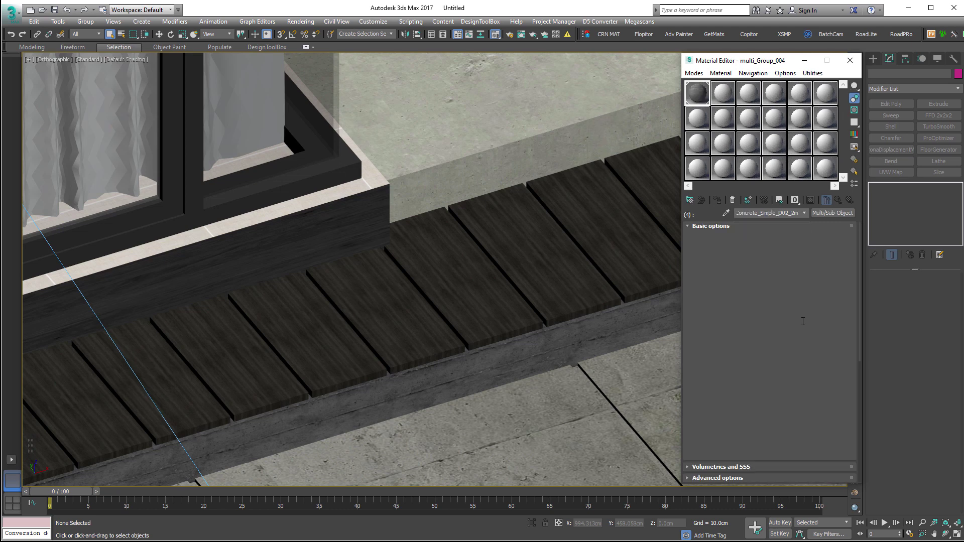
middle_click(629, 318)
scroll(down, 3)
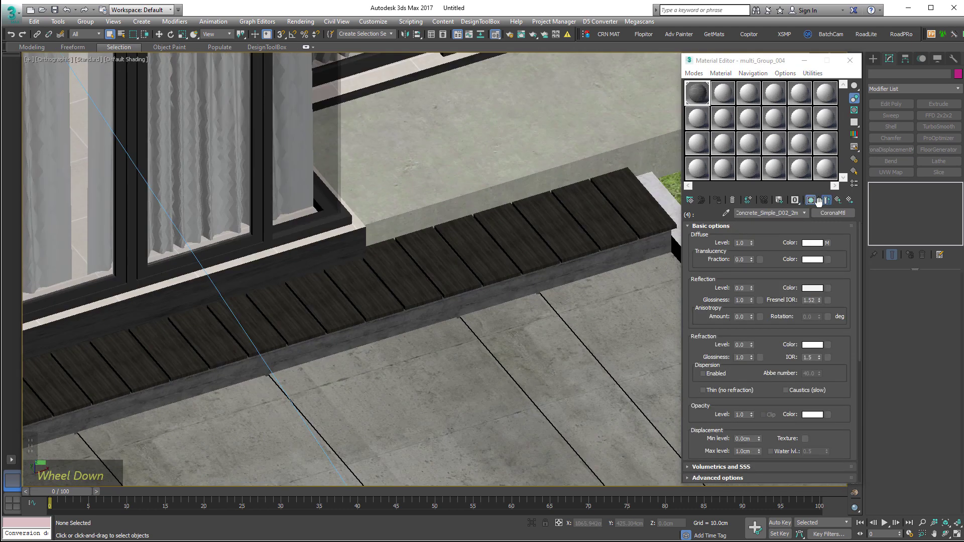
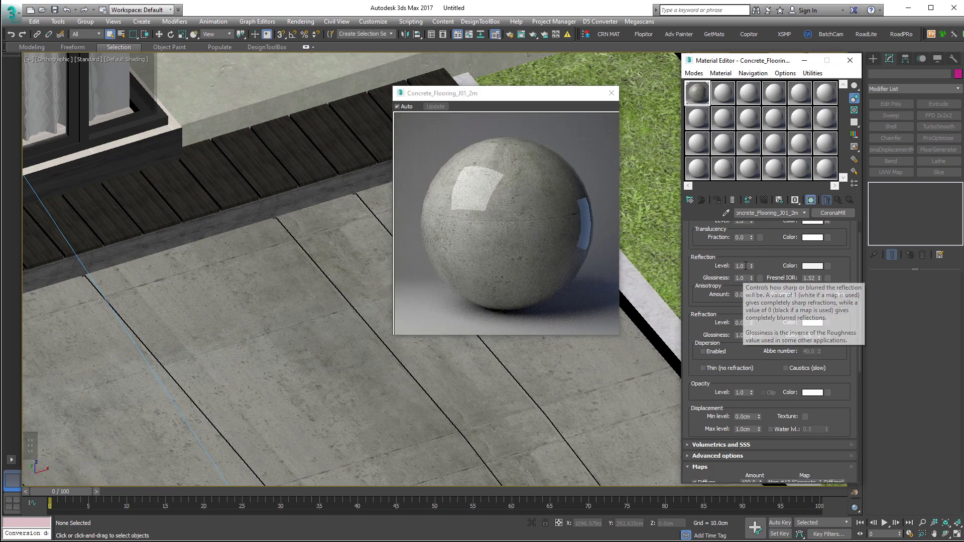
- Lower the concrete flooring's Reflection Level to 0.7
double_click(700, 265)
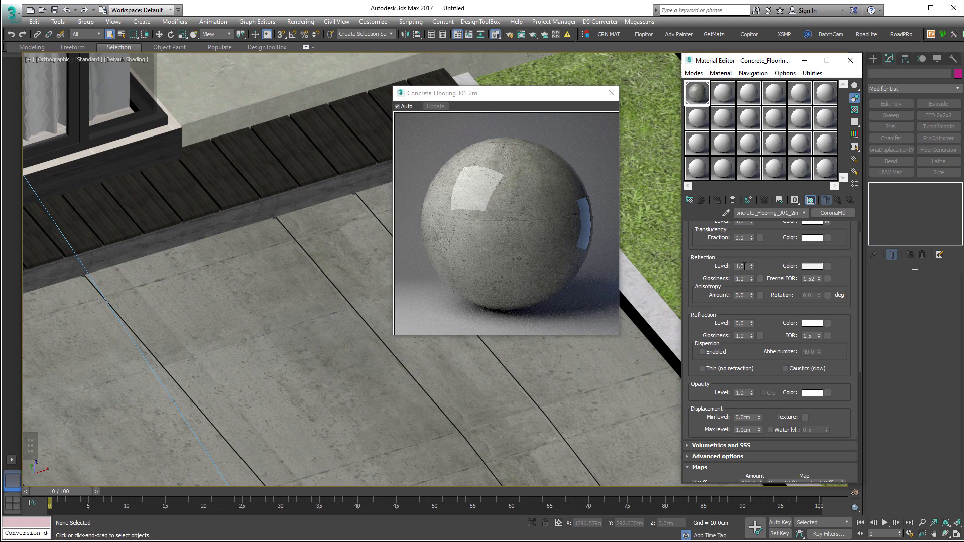
key(7)
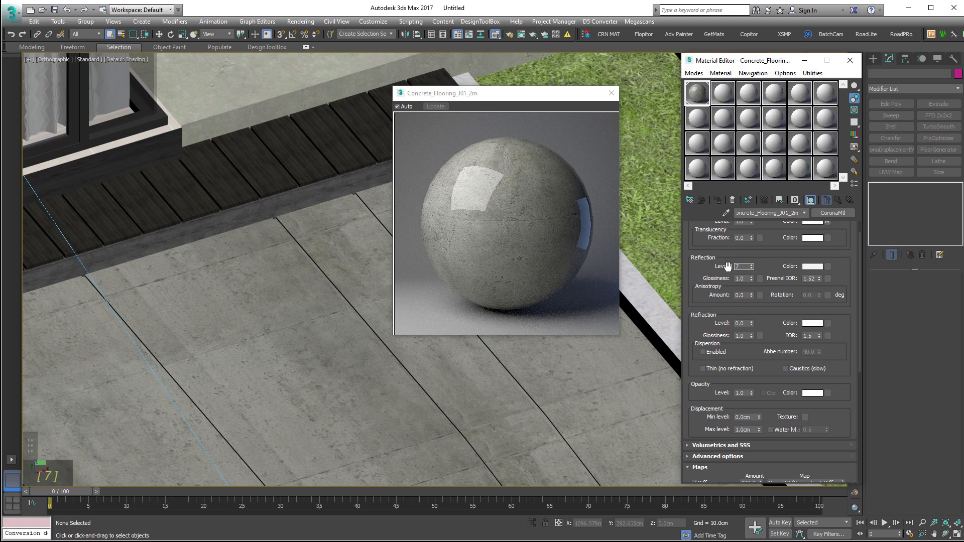
key(Return)
key(Return)
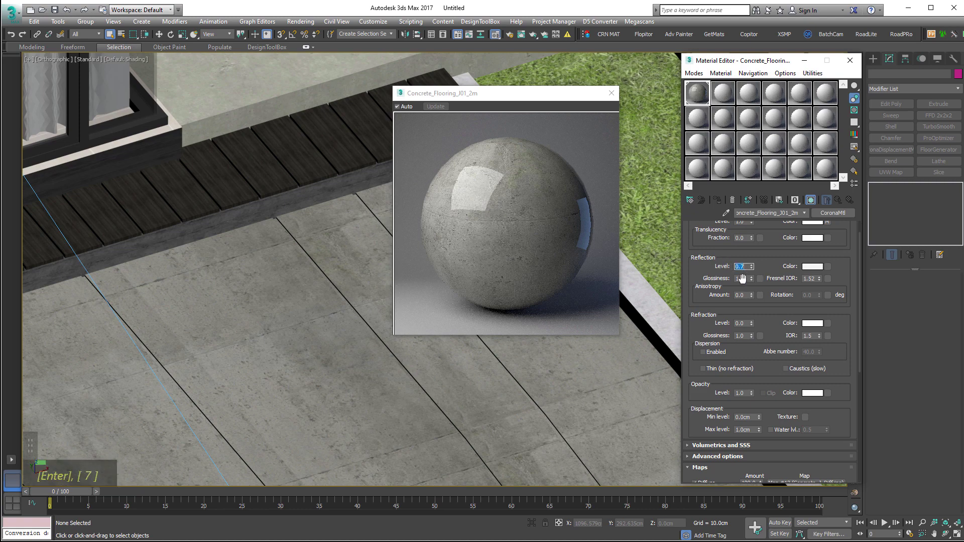
key(.)
key(Return)
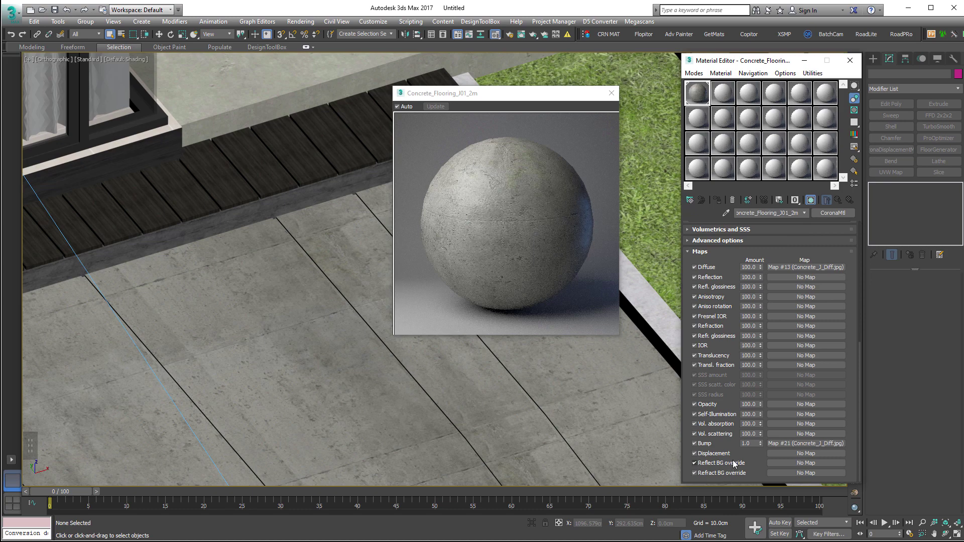
- Raise the concrete flooring's Bump amount to 4.0 in the Maps rollout
key(5)
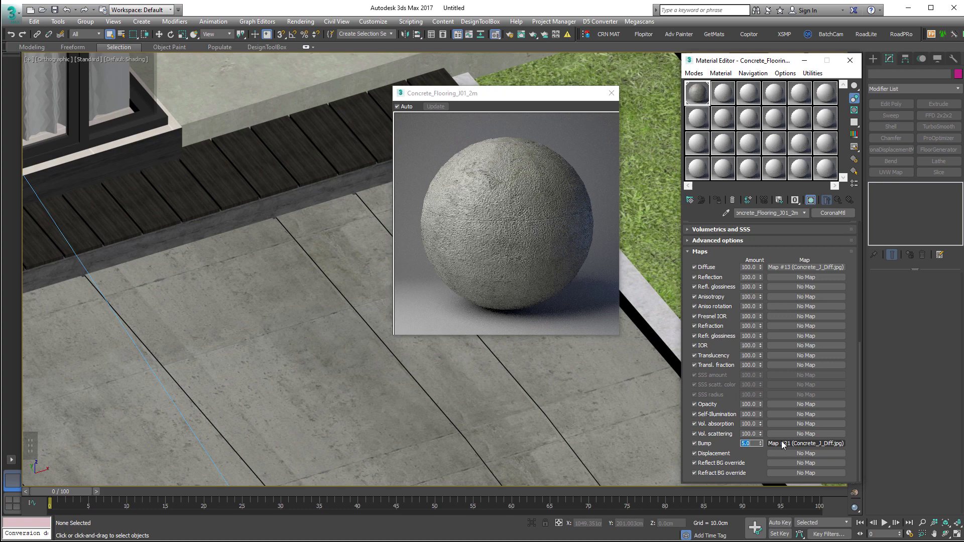
key(4)
key(Return)
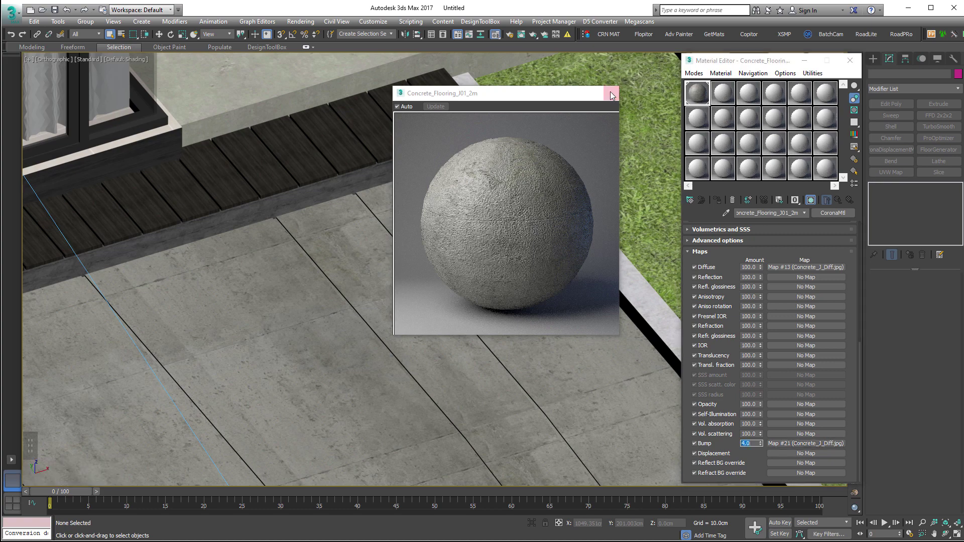
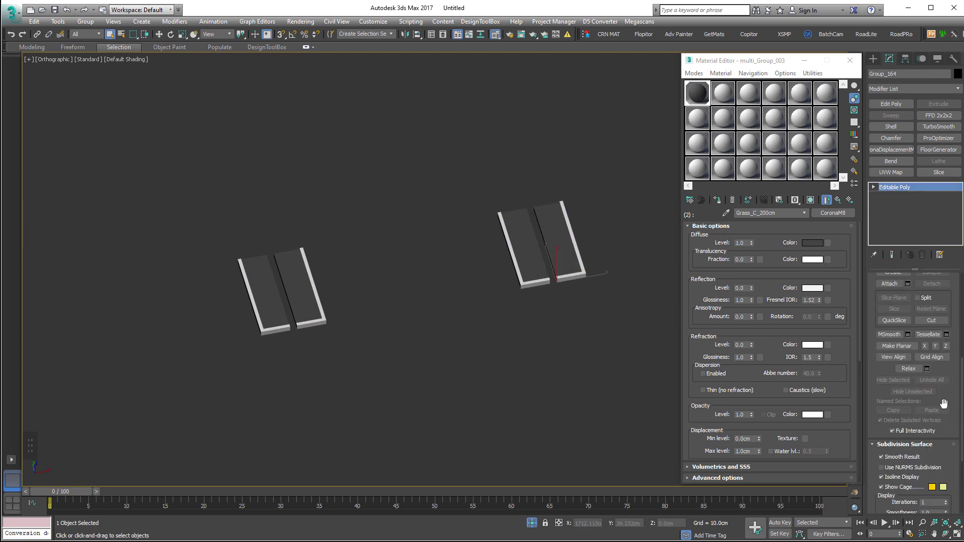
- Keep the grass material on the paving pieces and switch to Element sub-object level, returning to the full scene
scroll(up, 3)
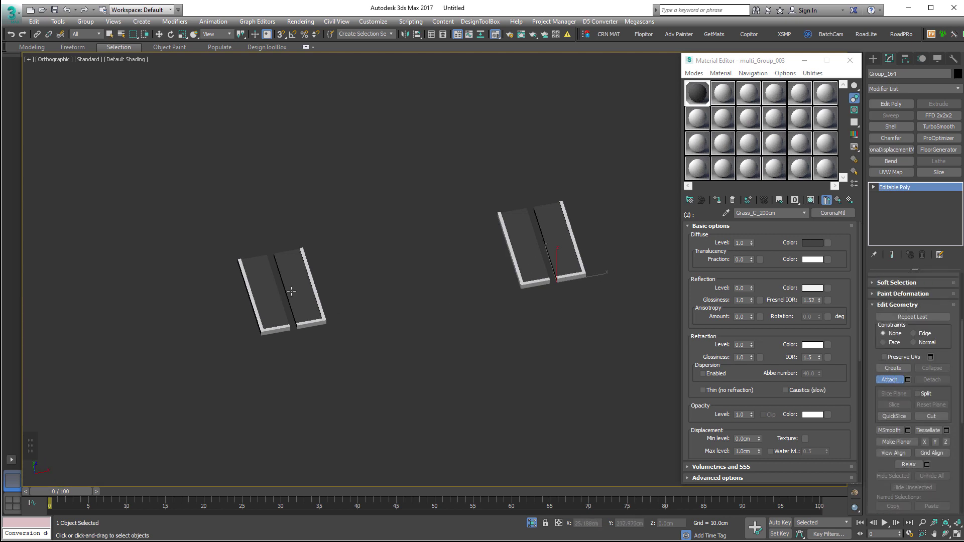
double_click(282, 297)
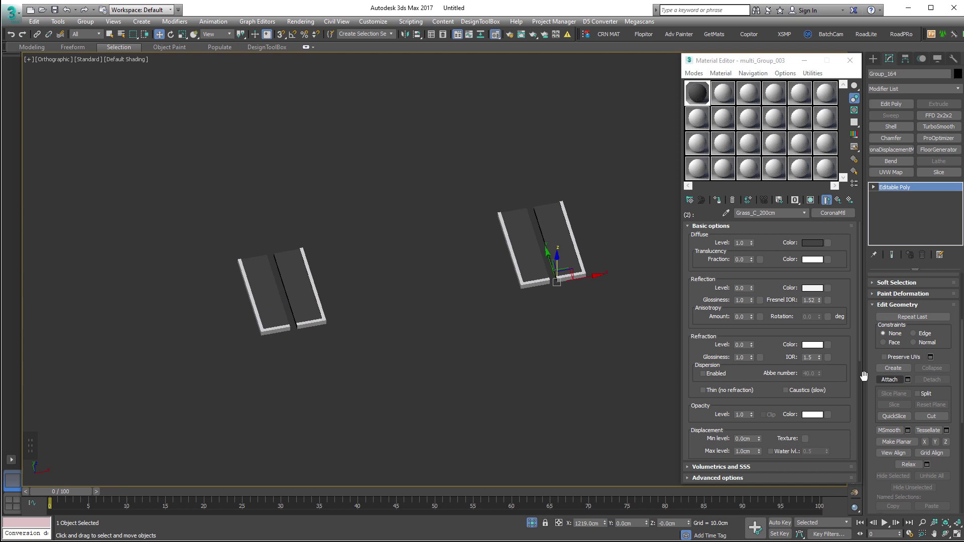
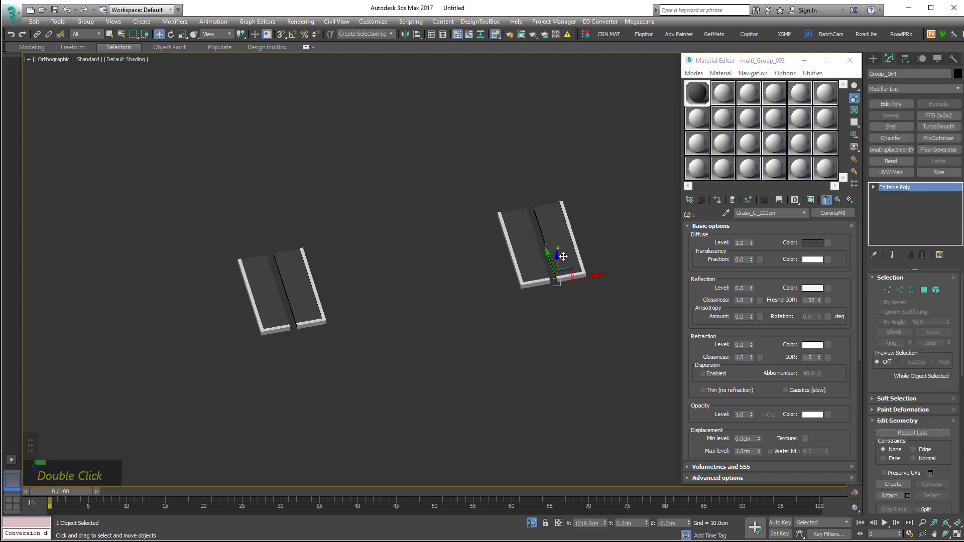
key(ctrl+z)
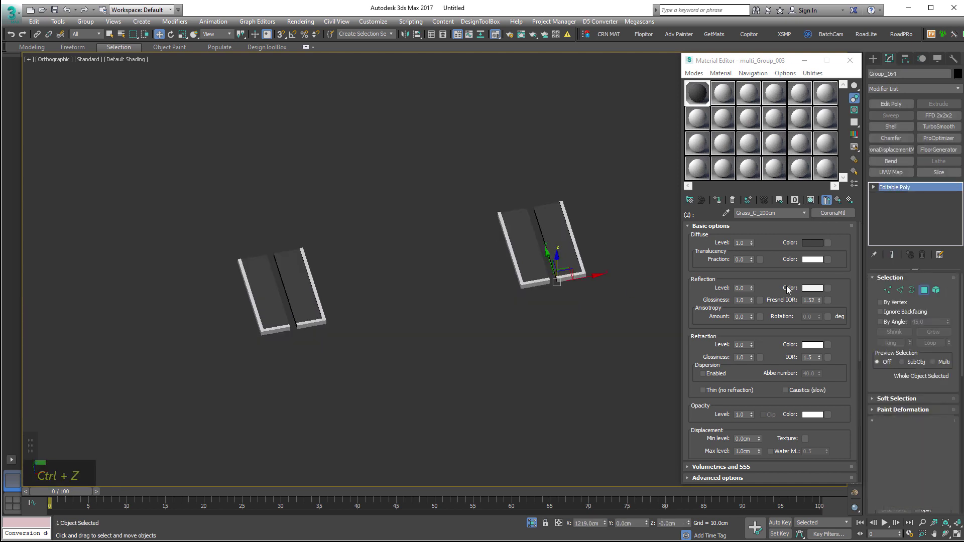
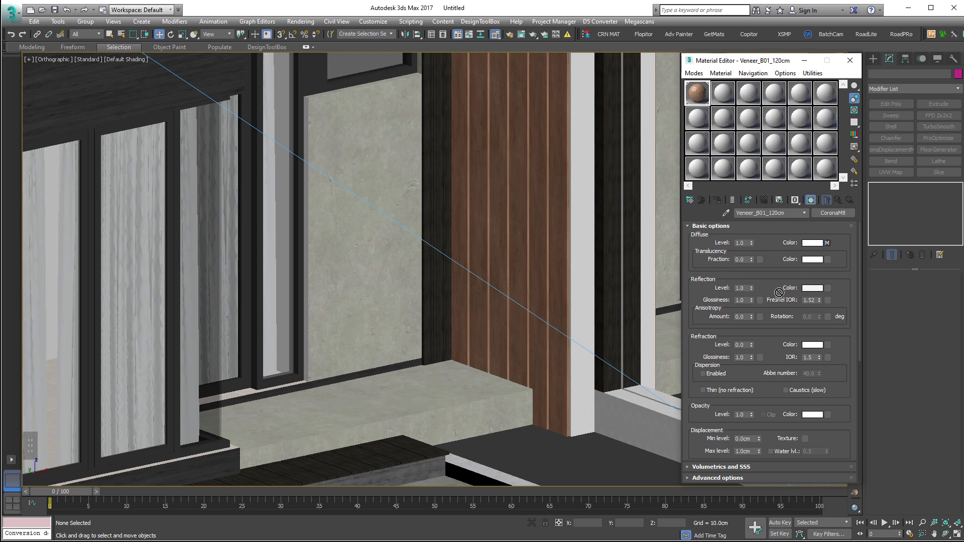
- Preview the Veneer_B01_120cm wood material and set its laminate bump map amount to 2
double_click(695, 96)
double_click(703, 95)
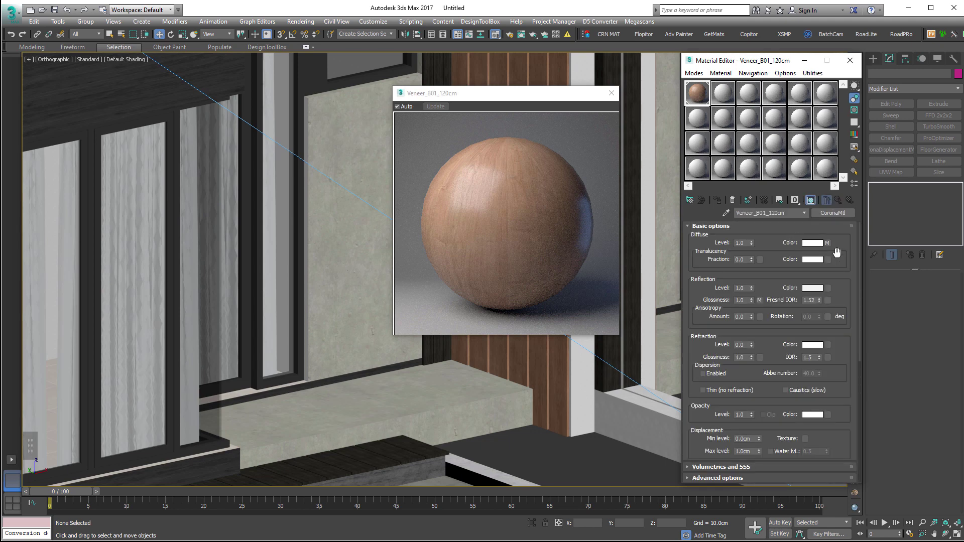
scroll(down, 3)
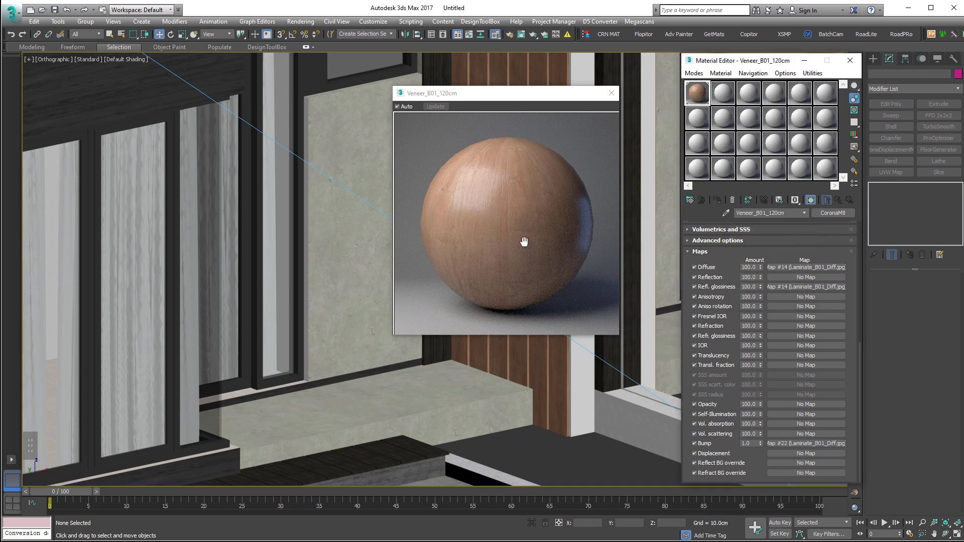
key(2)
key(Return)
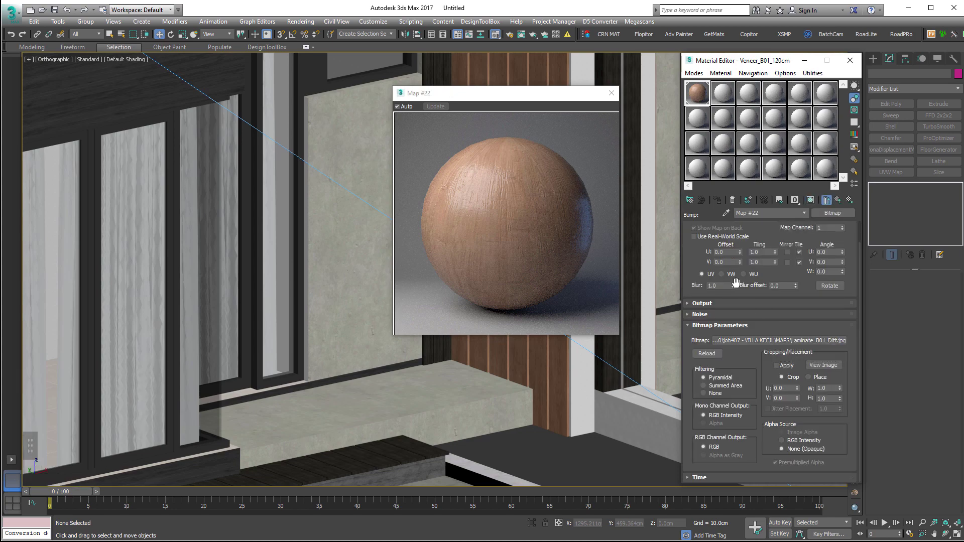
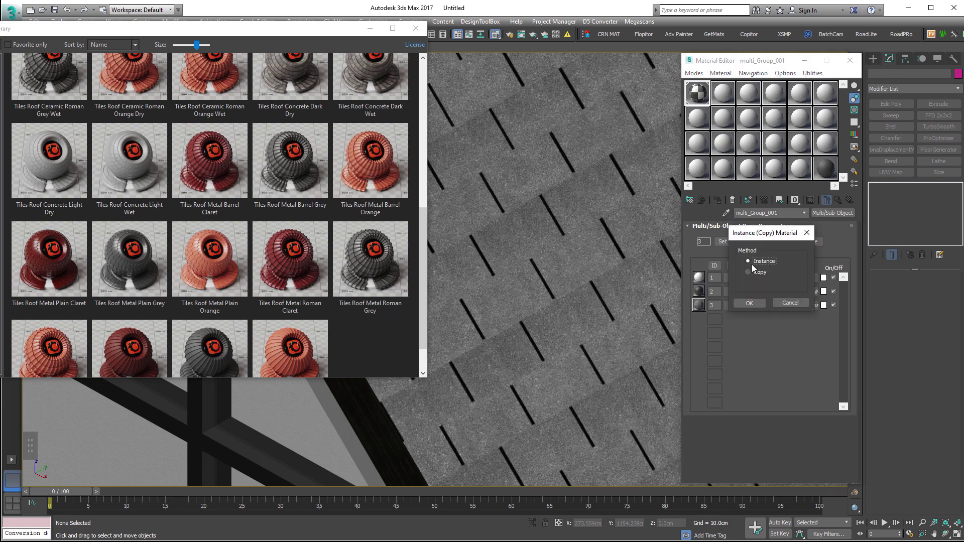
- Instance the Tiles Roof Metal Sheet Grey material into sub-material slot 3 of multi_Group_001
scroll(down, 3)
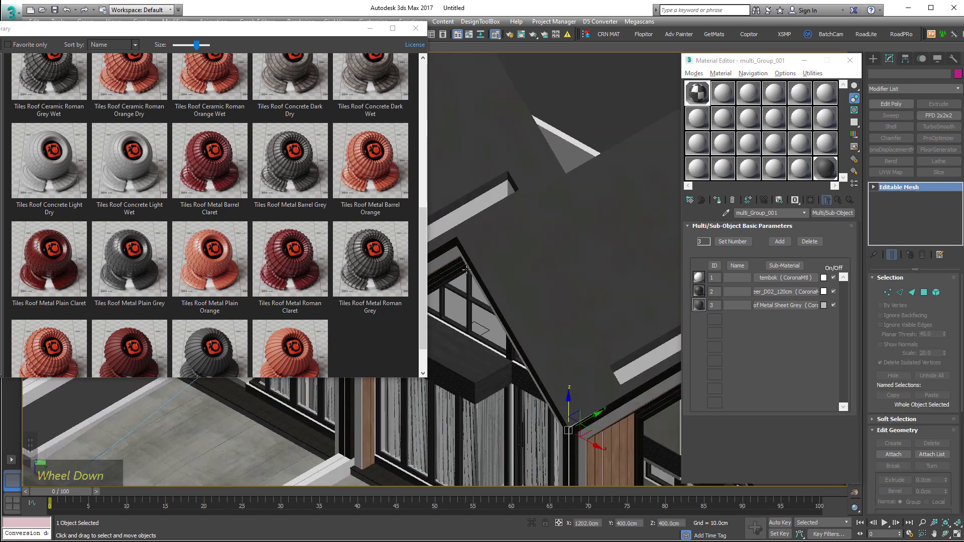
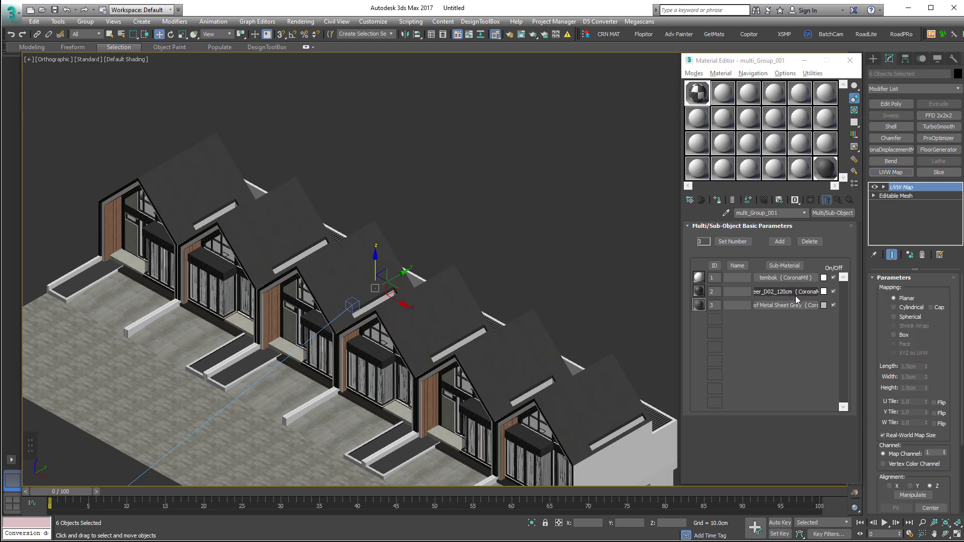
- Set the roof UVW Map to Box mapping sized 200 cm in length, width and height
scroll(up, 3)
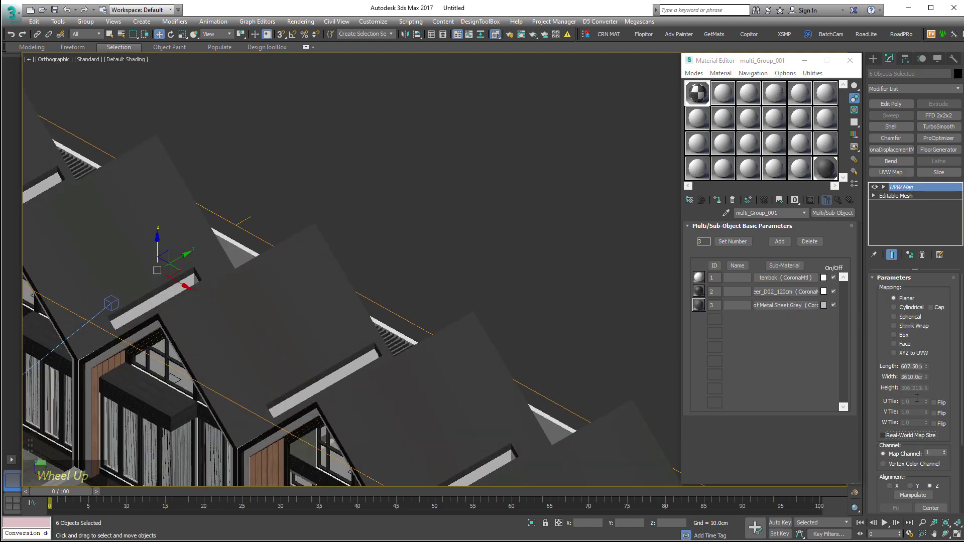
scroll(up, 3)
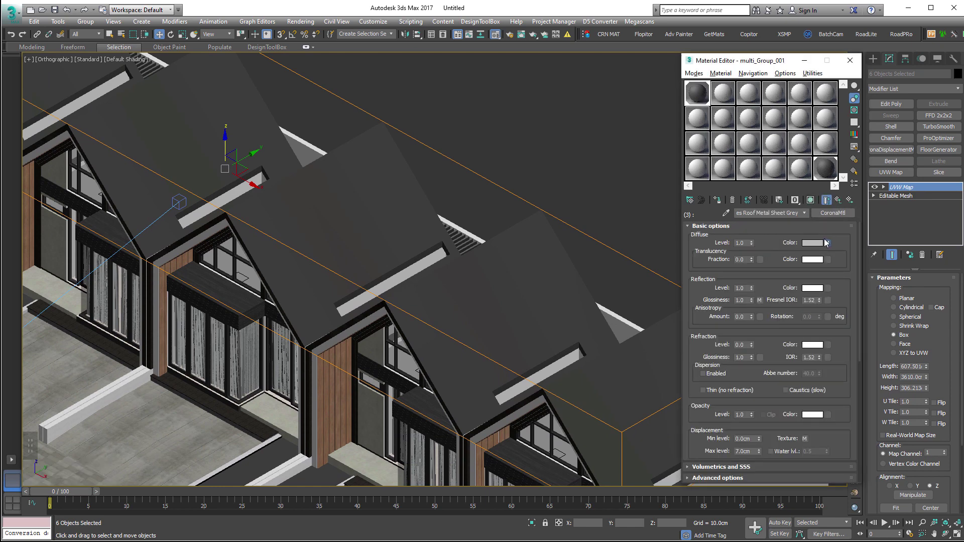
scroll(up, 3)
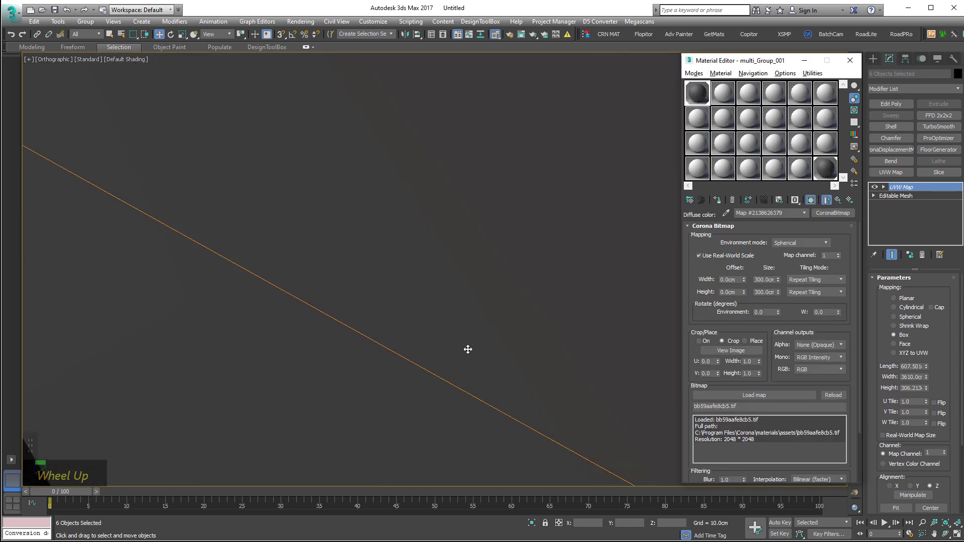
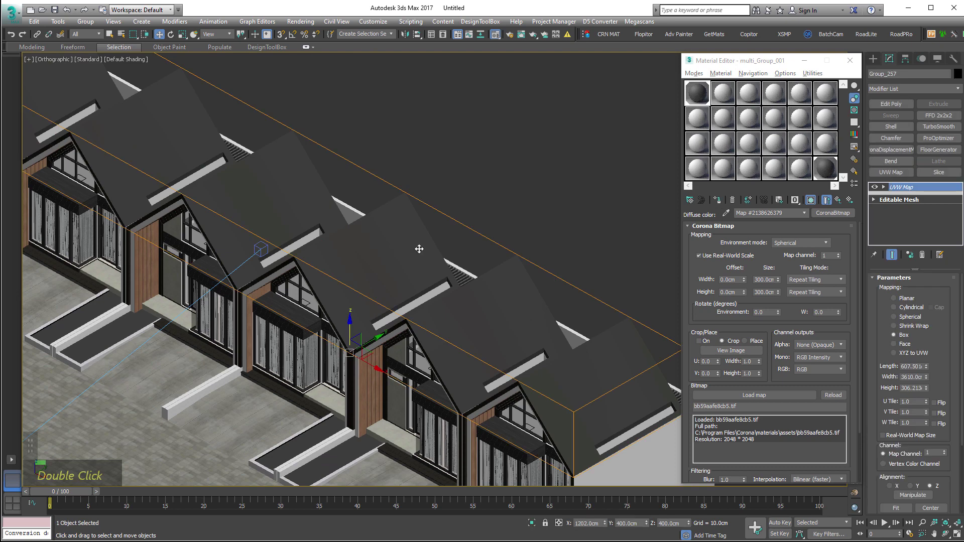
scroll(down, 3)
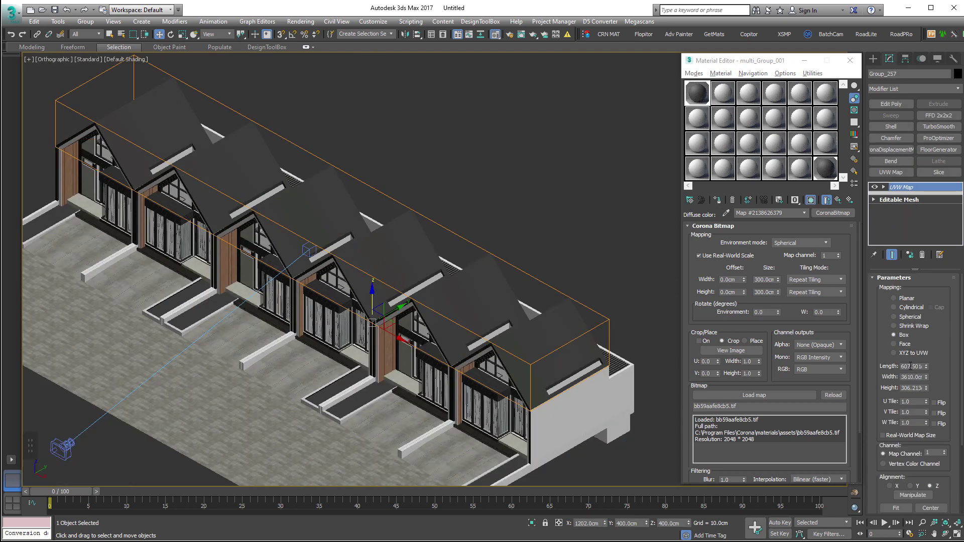
scroll(down, 3)
key(Tab)
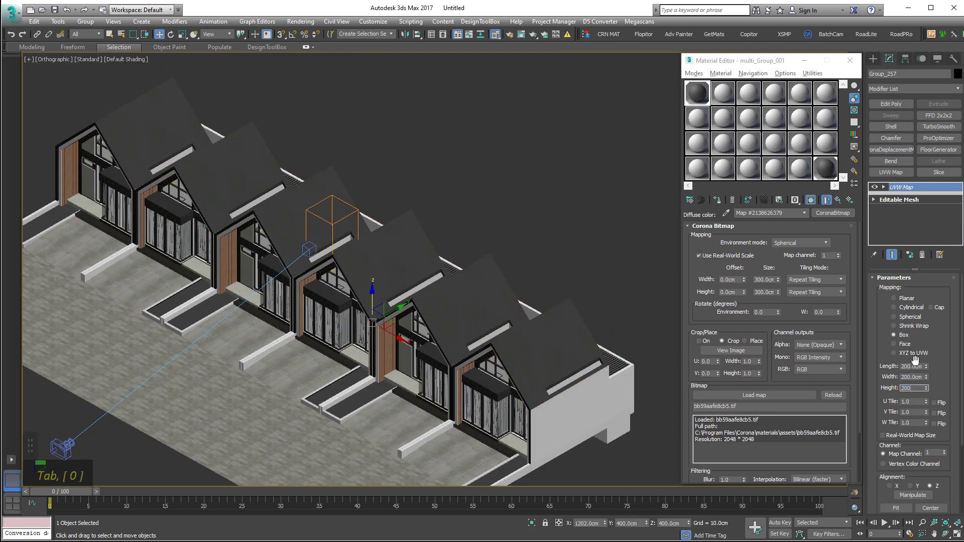
scroll(up, 3)
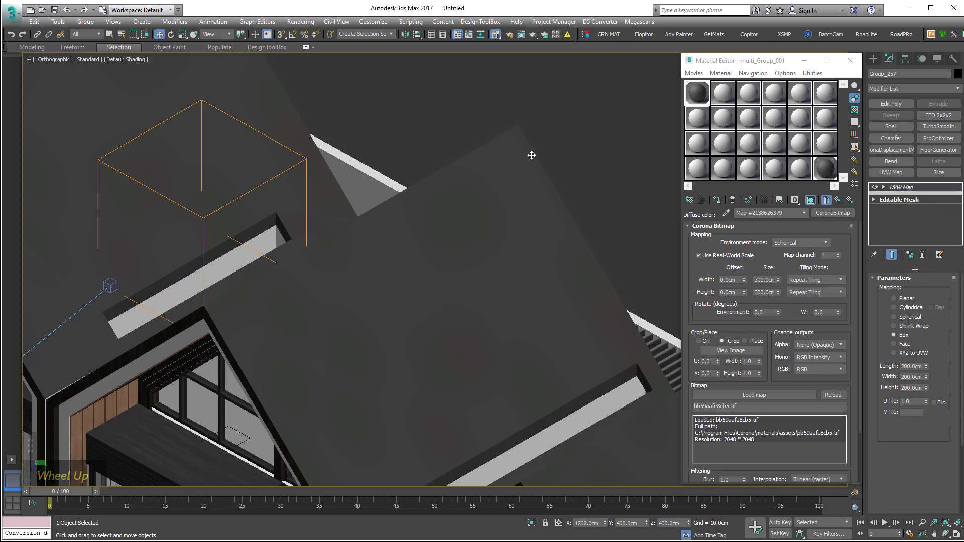
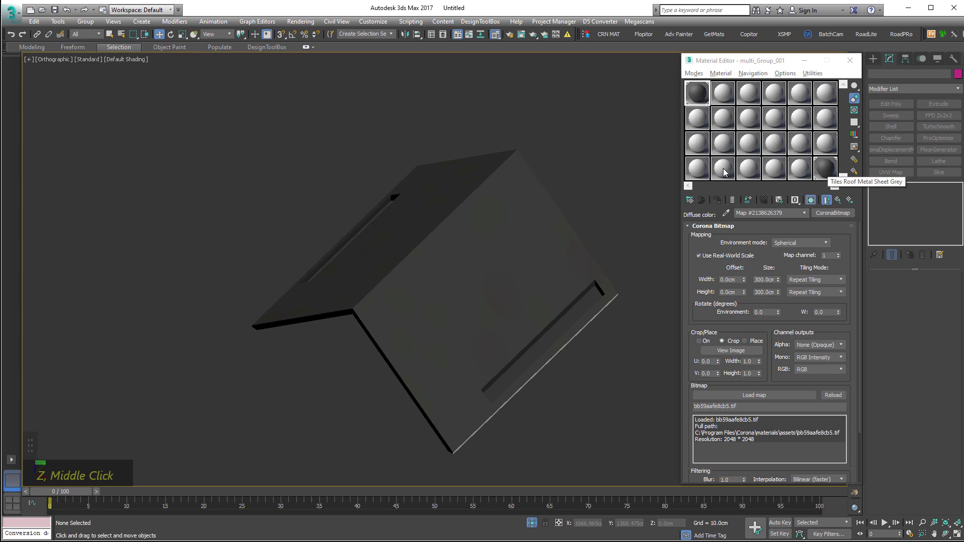
- In Asset Tracking, select the maps with missing paths and bring up Specify Assets Path
key(shift+t)
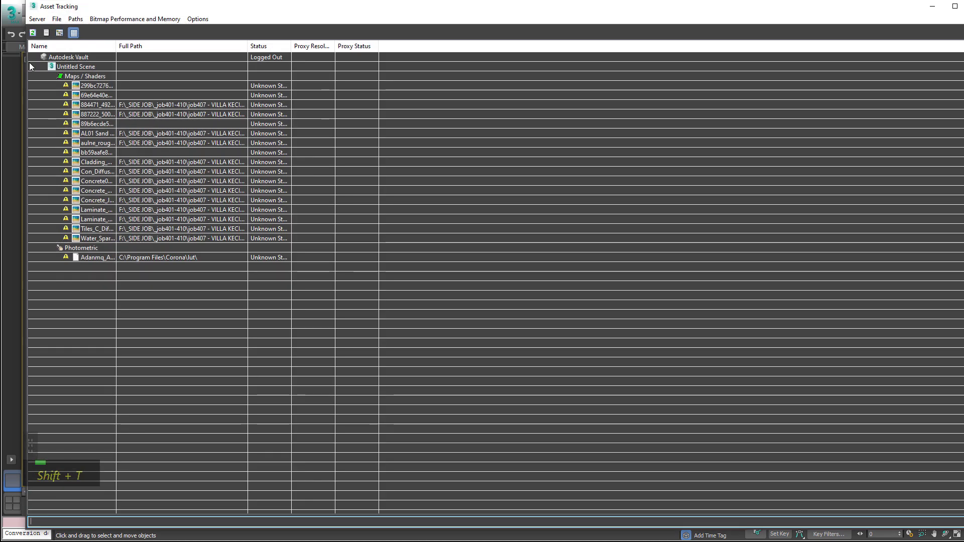
click(140, 124)
right_click(130, 89)
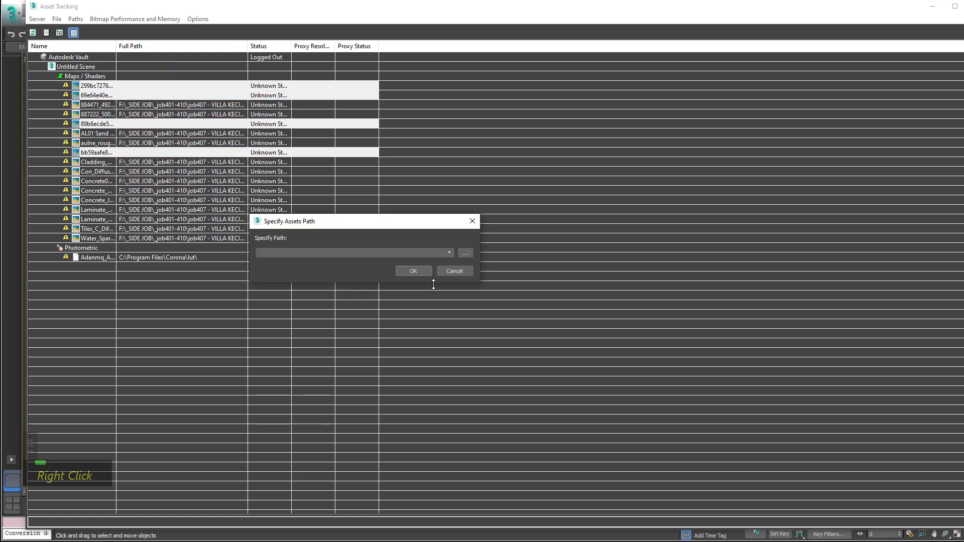
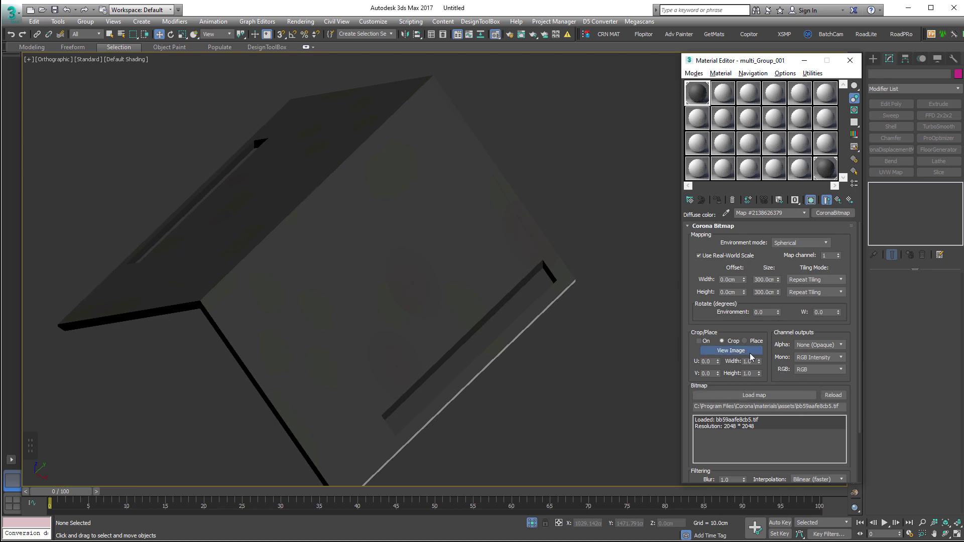
- Scroll the Material Editor to confirm the roof displacement CoronaBitmap loads 69e64e40eb21.tif
scroll(down, 3)
scroll(up, 3)
scroll(down, 3)
scroll(up, 3)
scroll(down, 3)
scroll(up, 3)
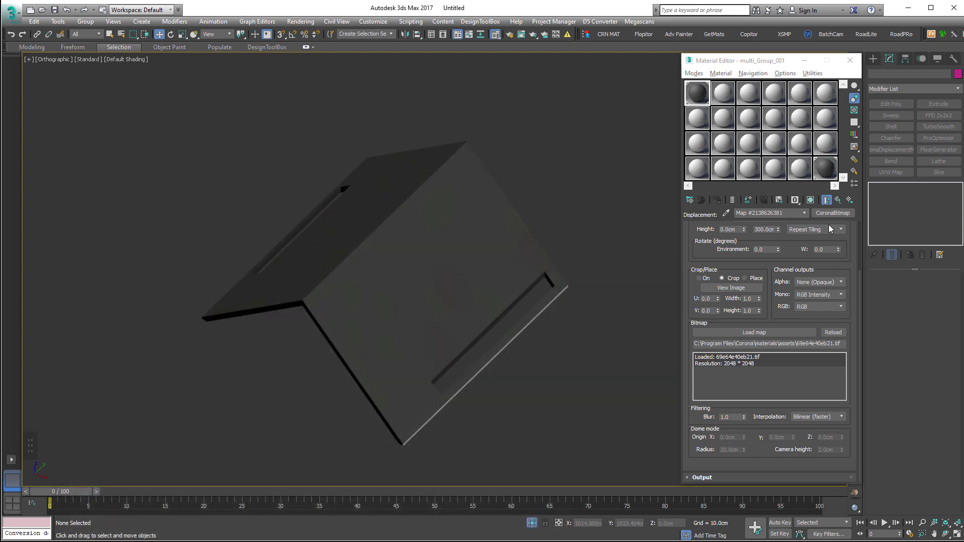
scroll(up, 3)
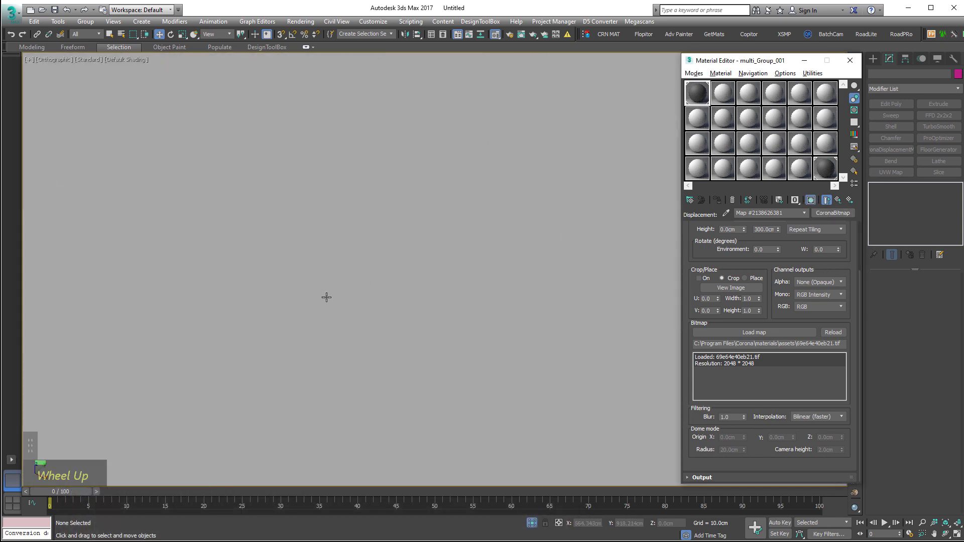
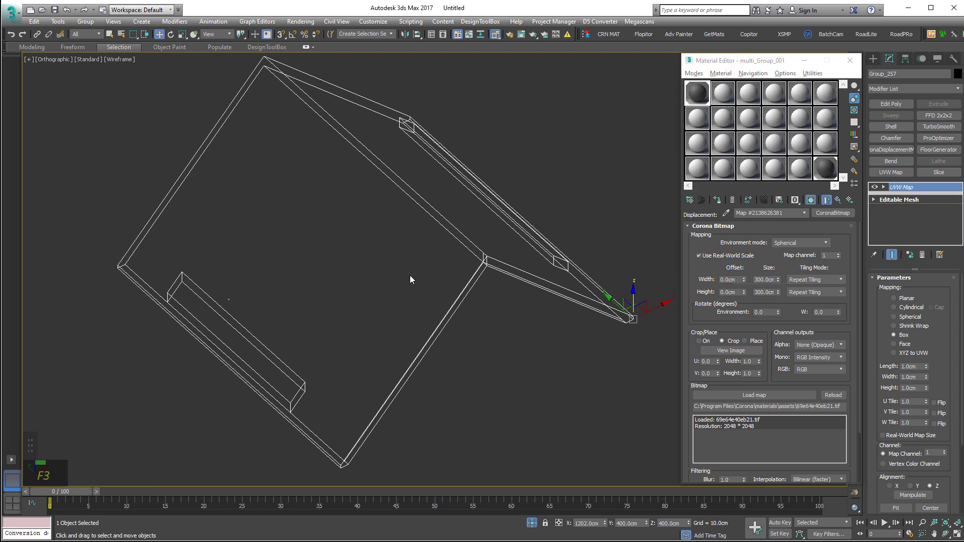
- Convert the roof panels to Editable Poly and apply the corrugated metal-sheet material to all of them
right_click(562, 323)
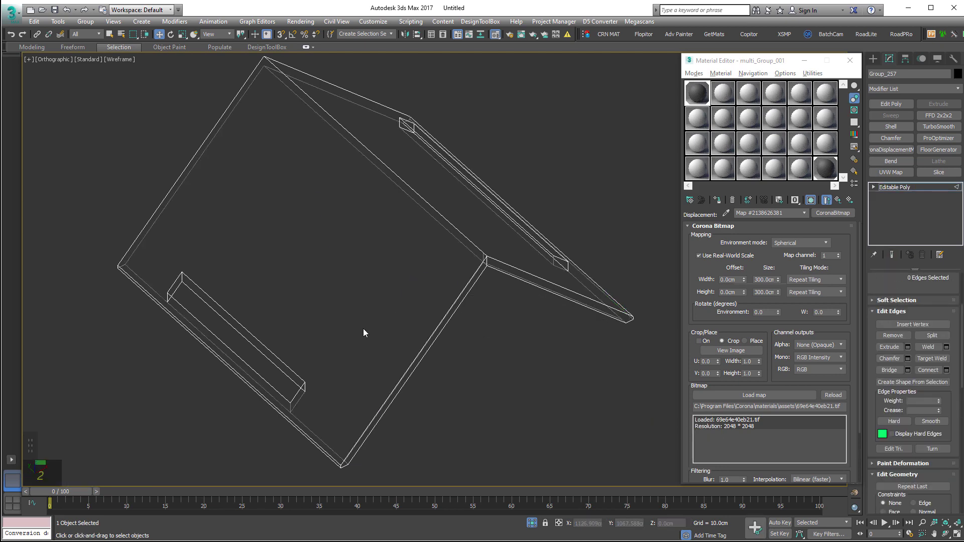
key(ctrl+a)
middle_click(519, 298)
right_click(494, 299)
key(F3)
middle_click(295, 329)
scroll(up, 3)
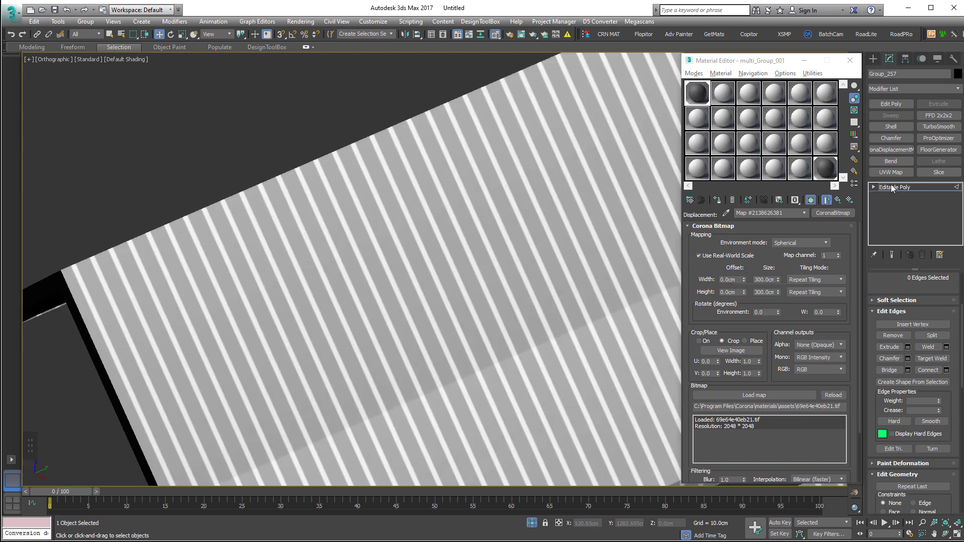
scroll(up, 3)
key(q)
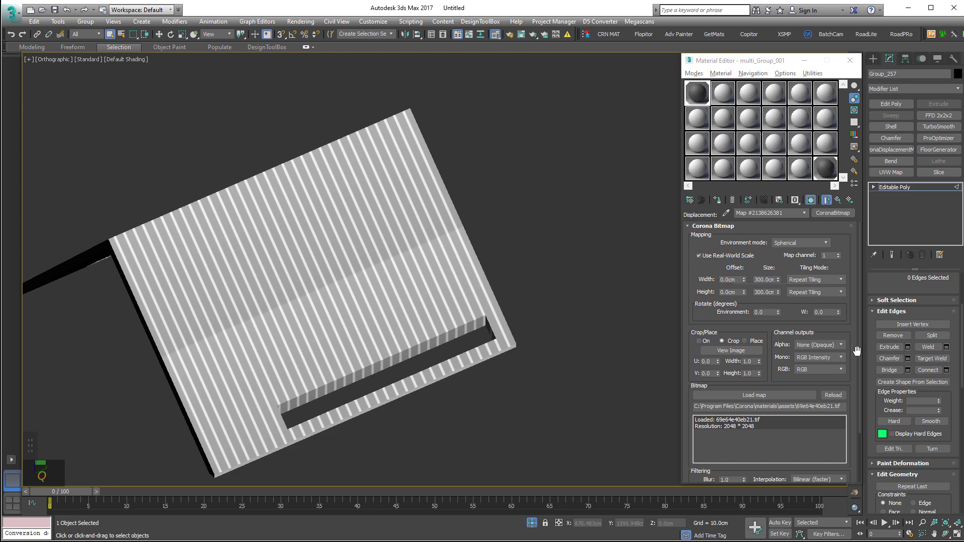
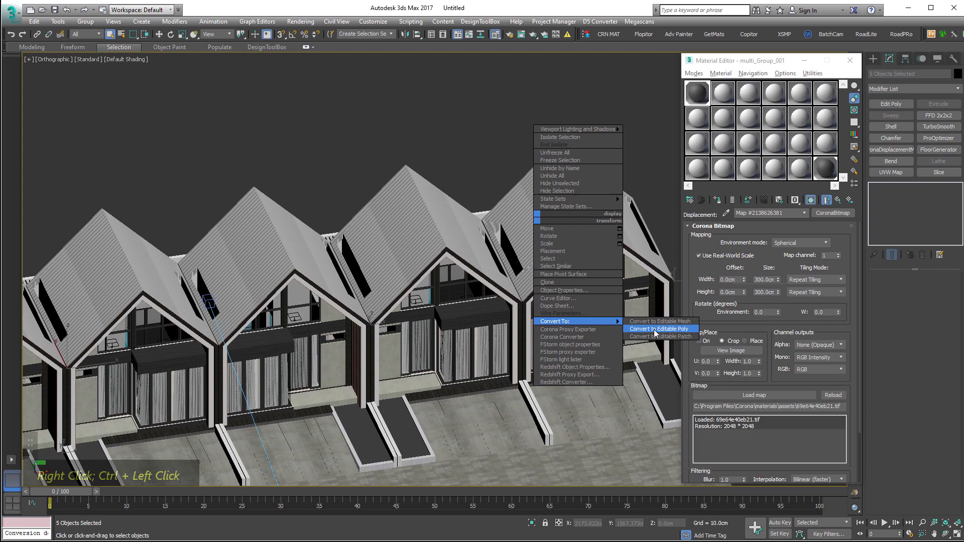
- Maximize the camera view and inspect the grey metal-sheet texture along the row of roofs
scroll(down, 3)
middle_click(509, 282)
key(alt+w)
scroll(up, 3)
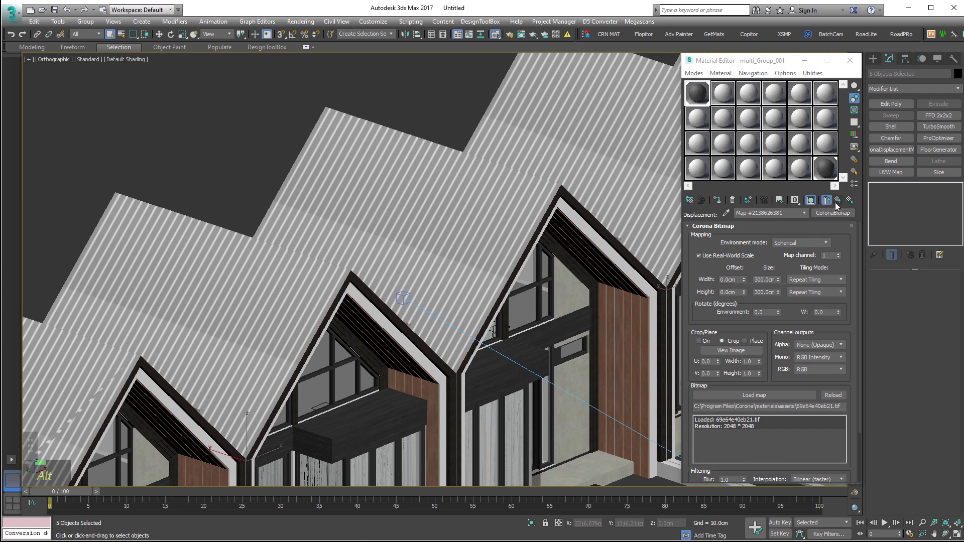
scroll(up, 3)
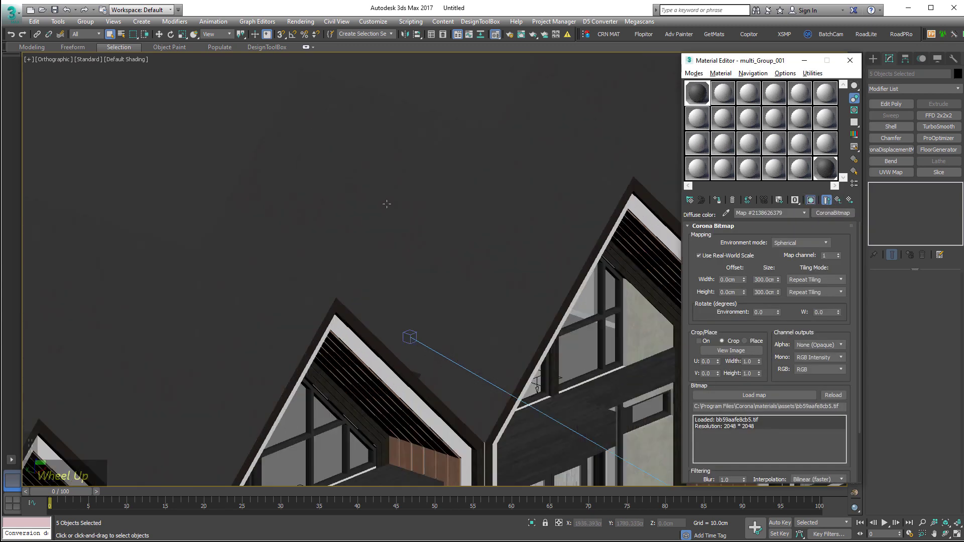
scroll(down, 3)
- Bring up Corona Render Setup and activate a fresh default material slot for the vegetation proxies
key(F10)
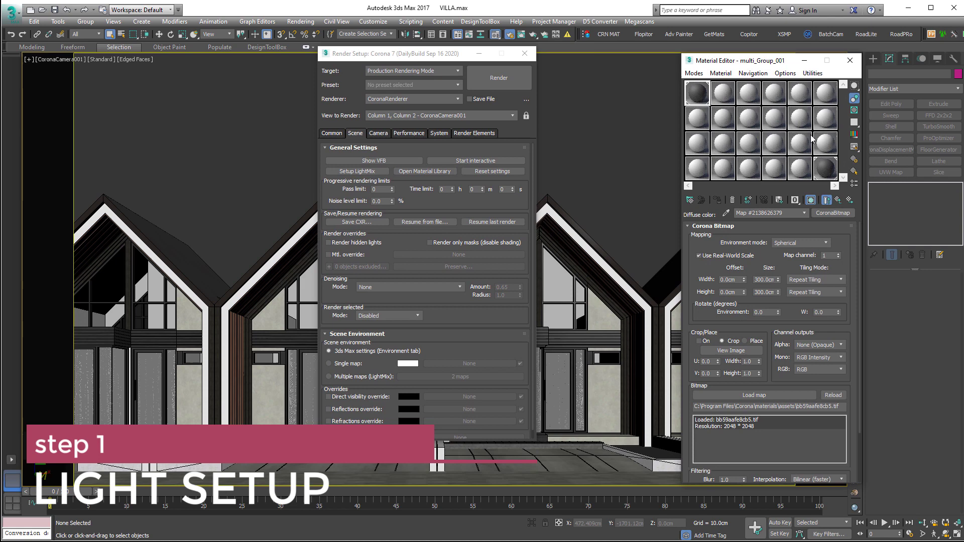
double_click(826, 168)
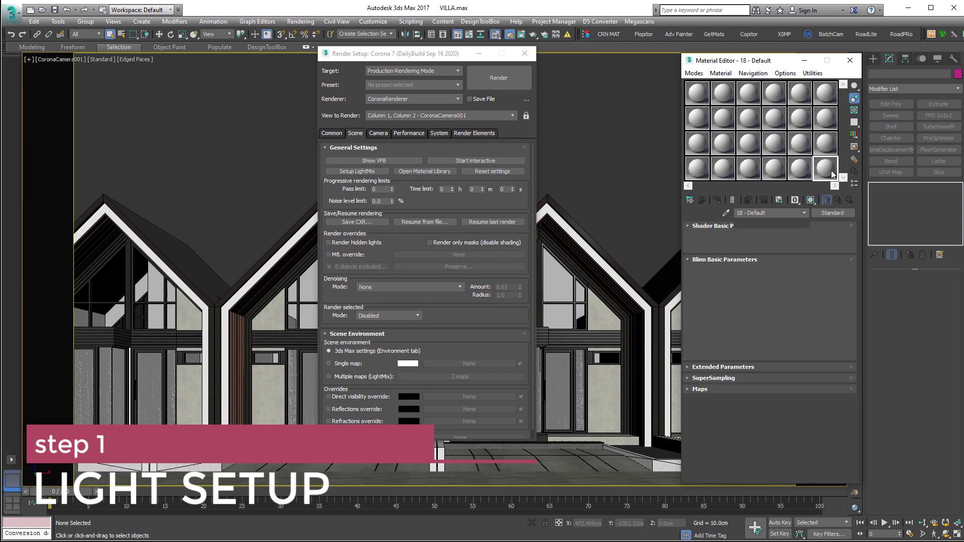
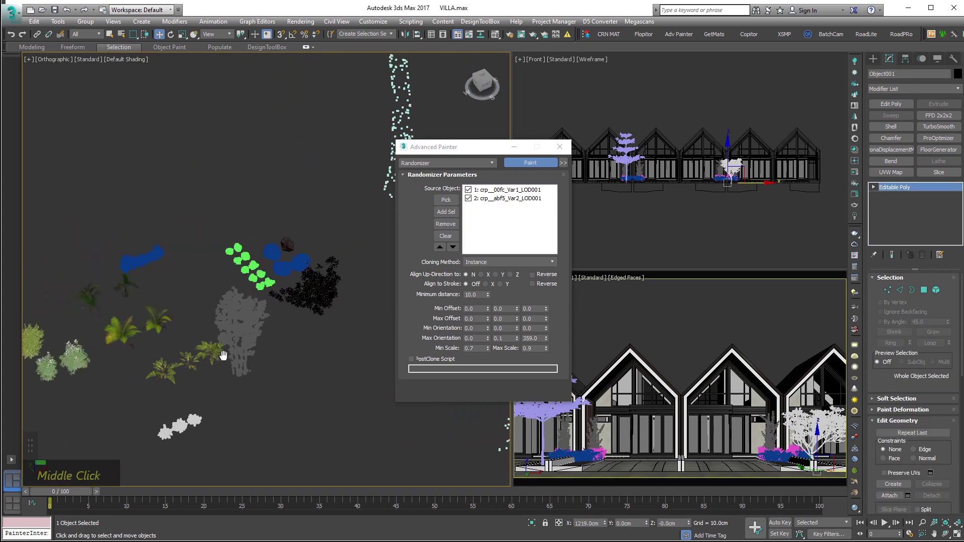
- Review the shrubs painted into the front planters with Advanced Painter's Randomizer across the townhouse row
scroll(up, 3)
scroll(up, 3)
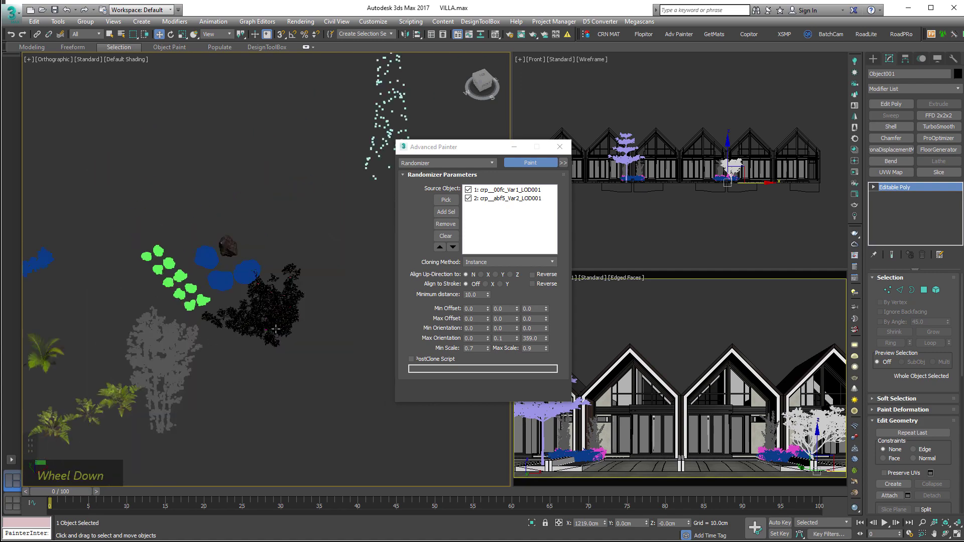
scroll(down, 3)
middle_click(274, 367)
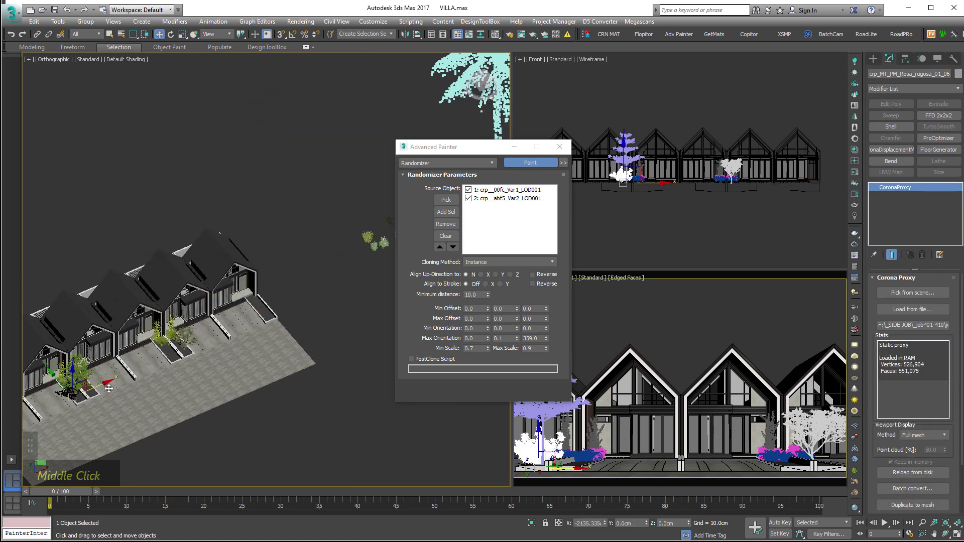
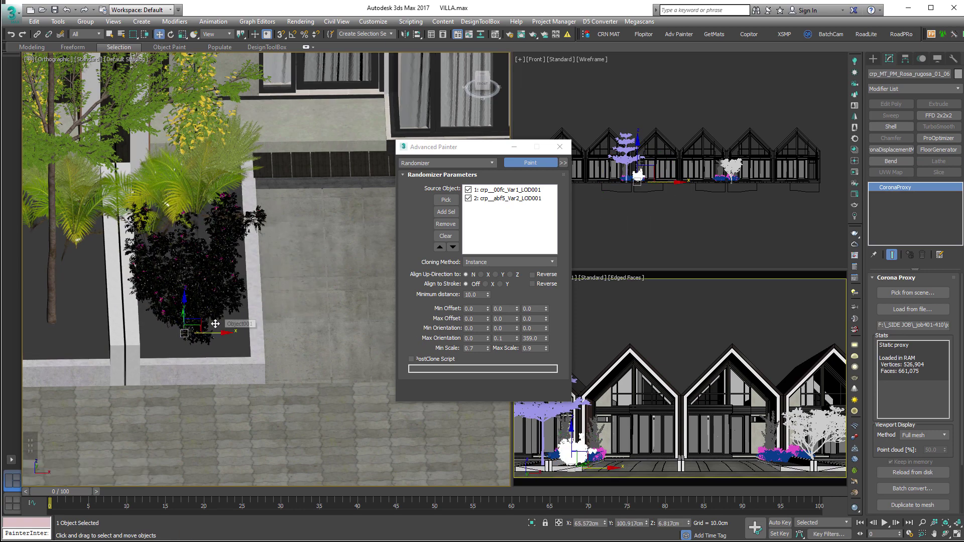
key(w)
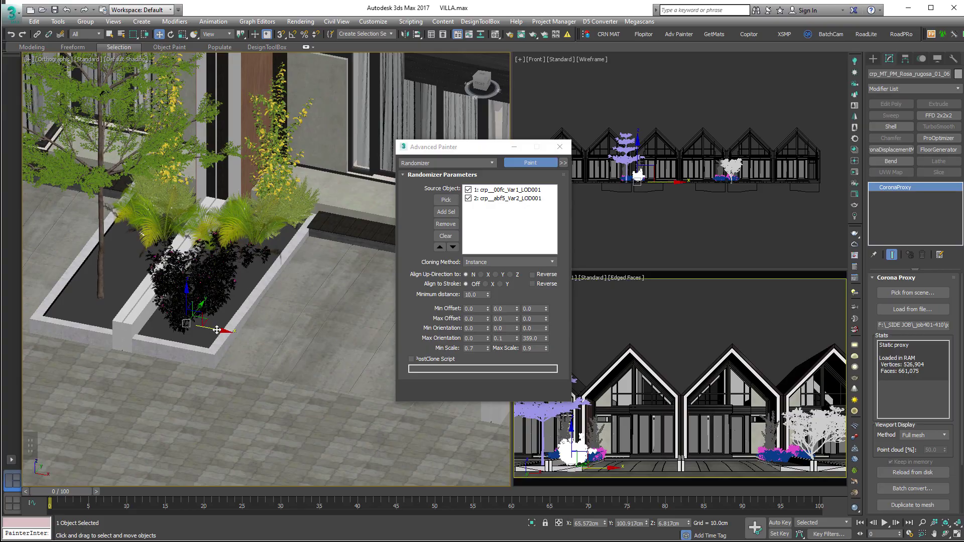
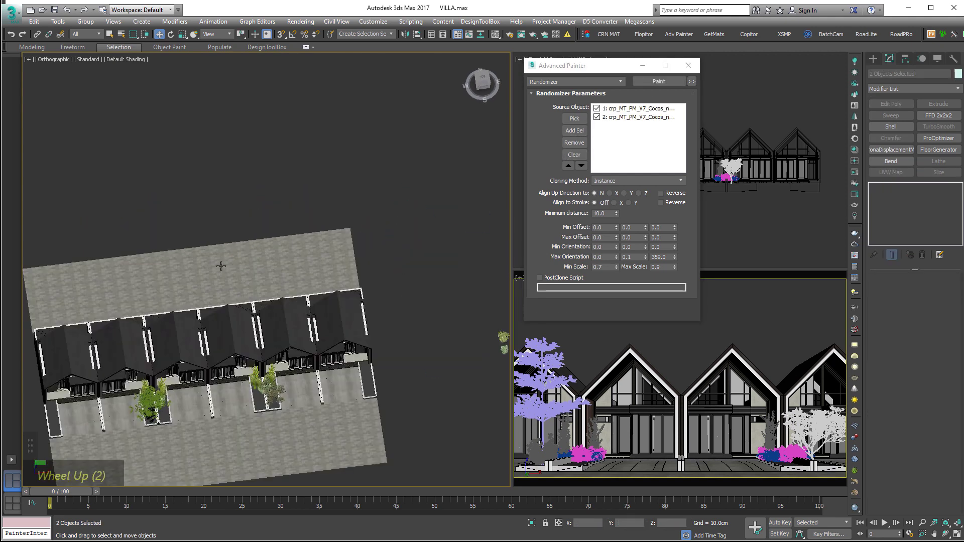
- Orbit, pan and zoom over the painted palm and leafy tree proxies toward the house row
scroll(down, 3)
scroll(up, 3)
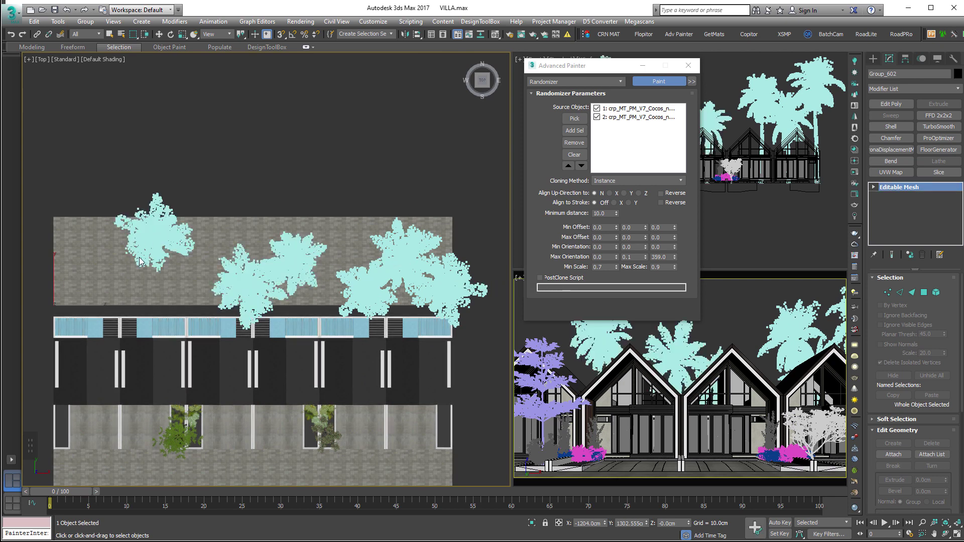
middle_click(199, 252)
scroll(down, 3)
middle_click(247, 261)
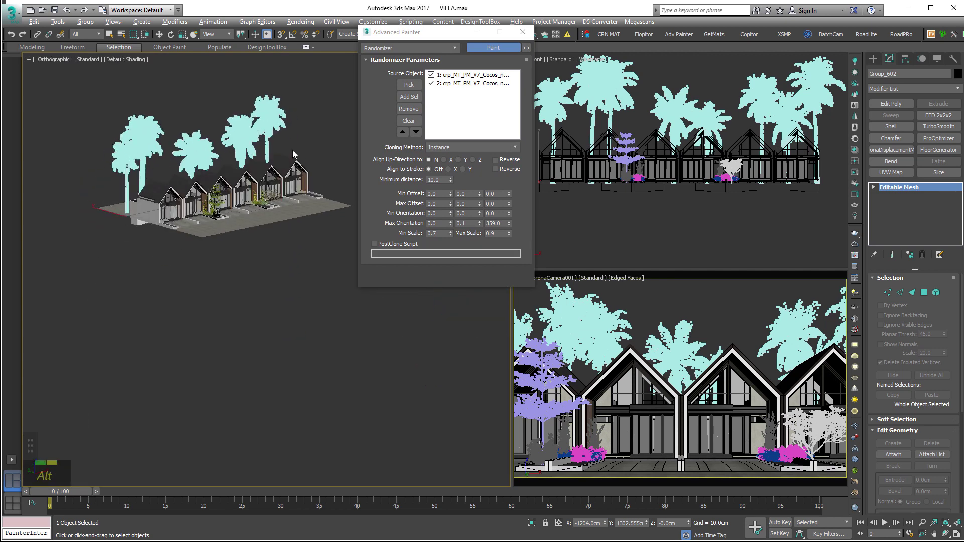
scroll(down, 3)
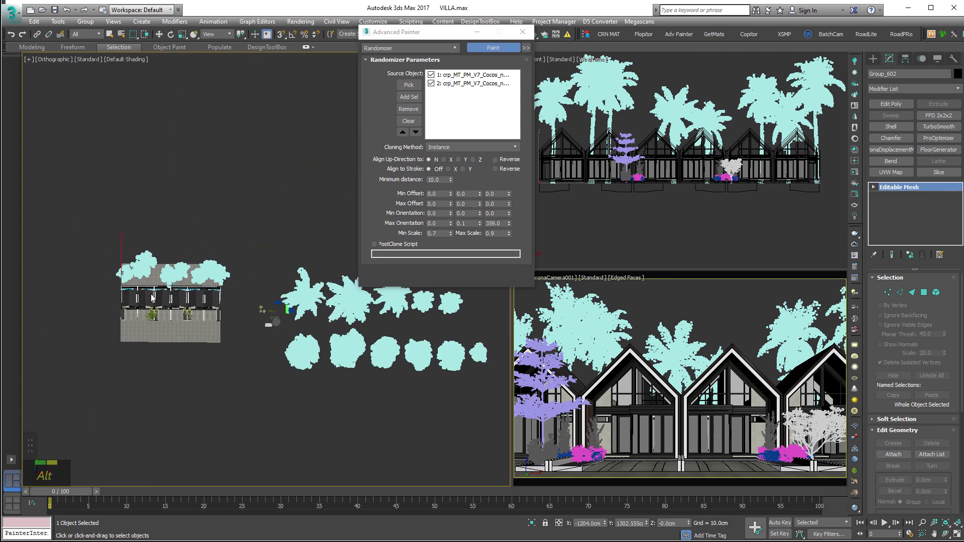
scroll(up, 3)
scroll(down, 3)
middle_click(232, 245)
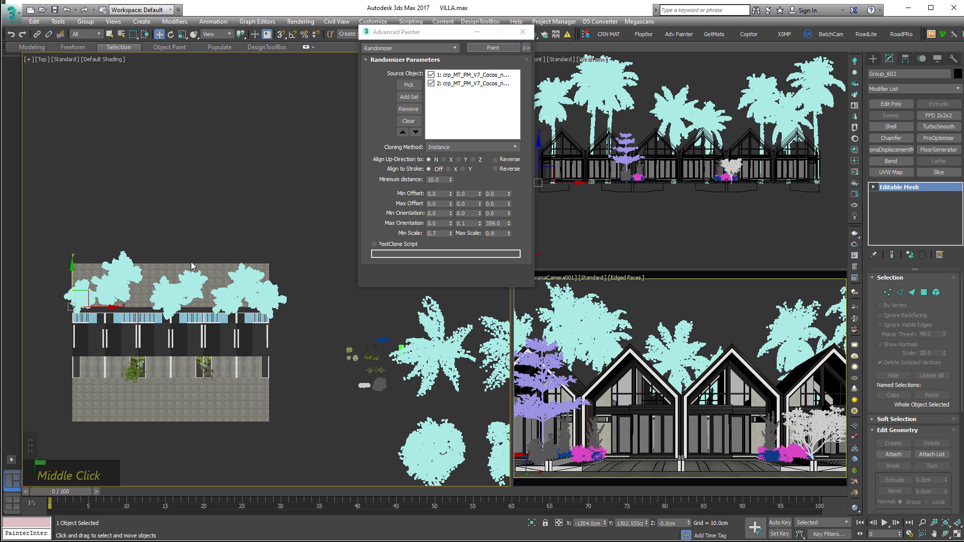
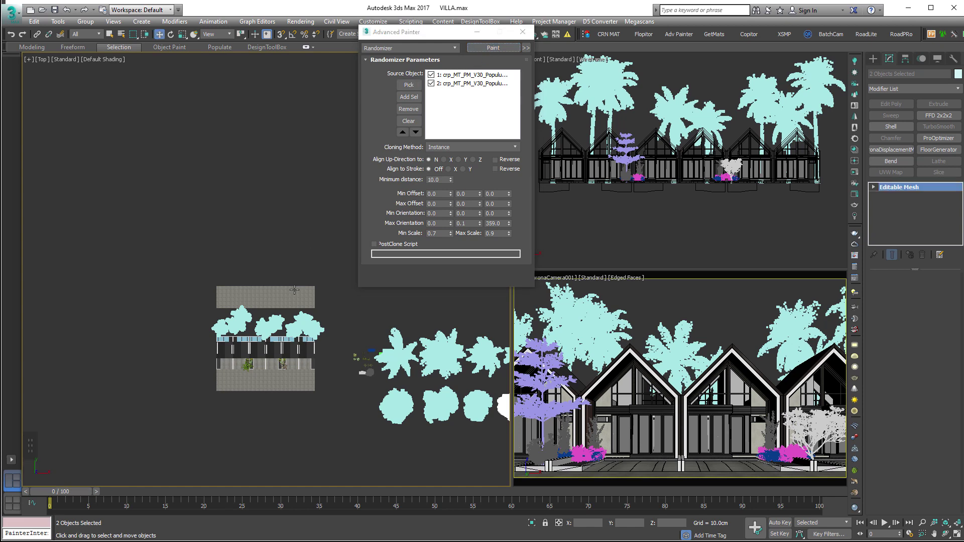
scroll(up, 3)
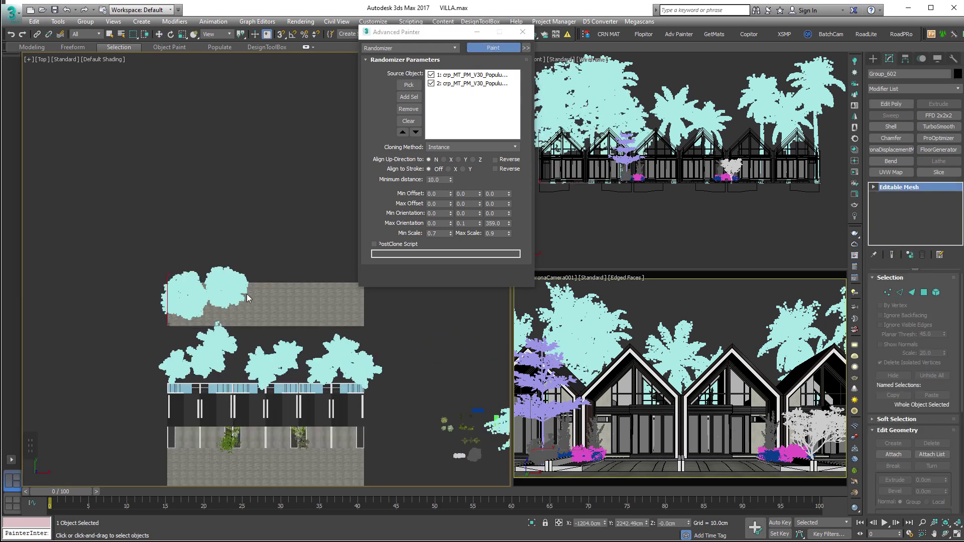
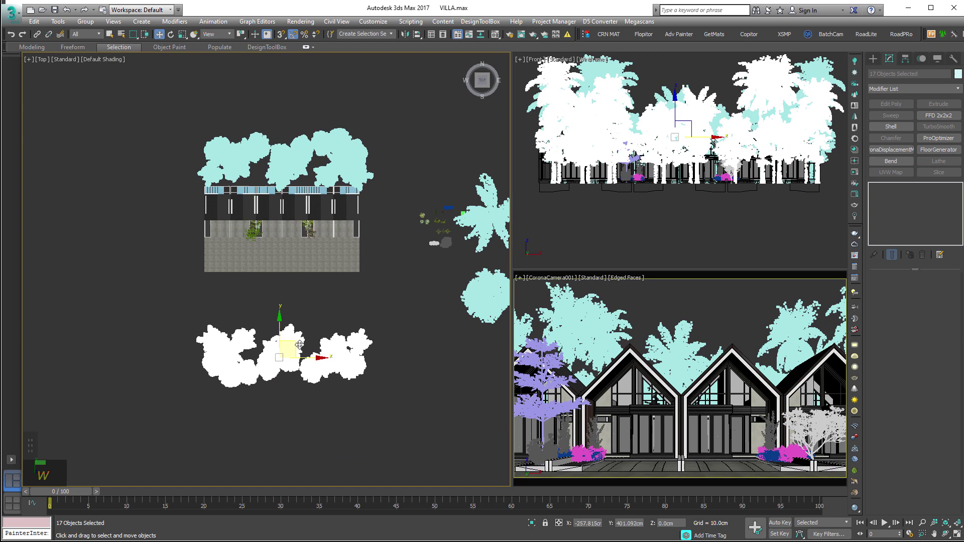
- Place the selected trees in the Top viewport, maximize the view and save the scene
right_click(391, 245)
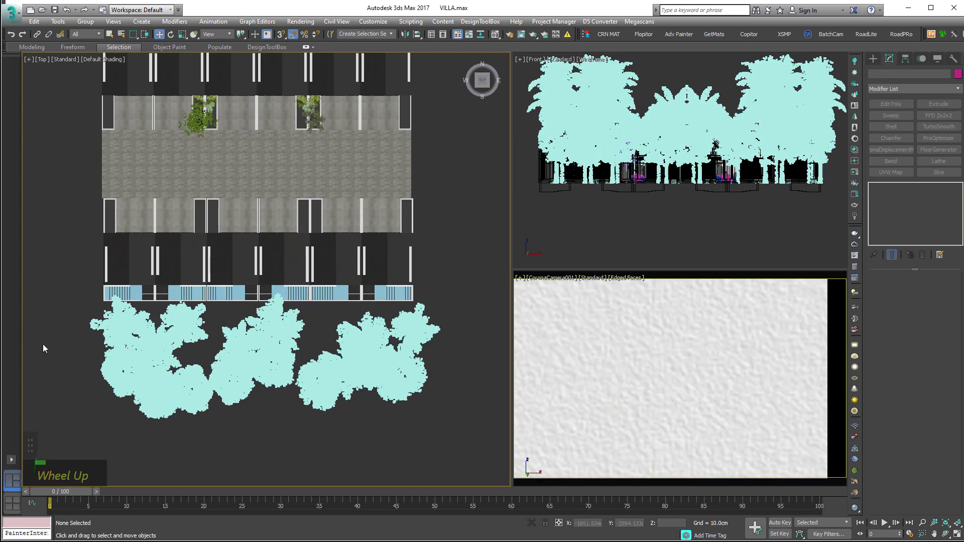
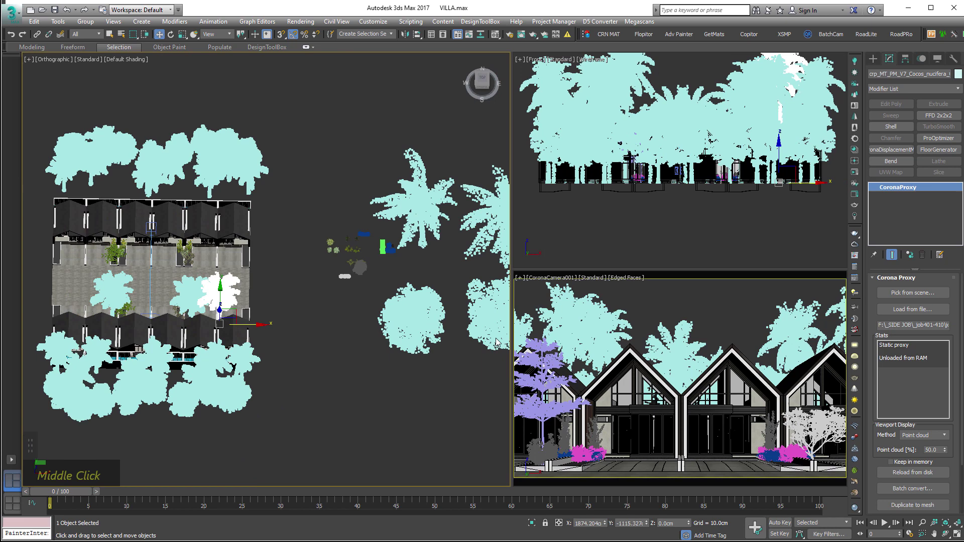
key(alt+w)
key(ctrl+s)
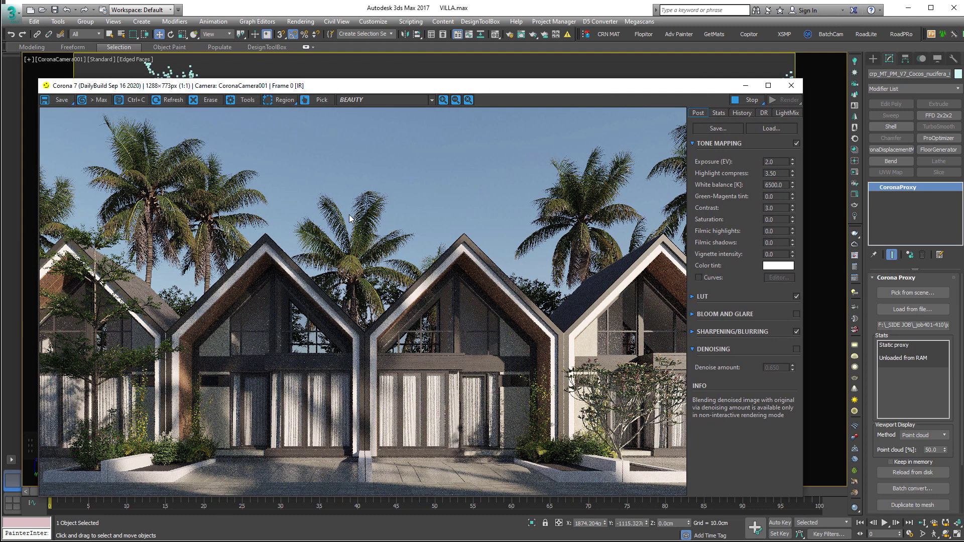
- Try HDRI Horiz. rotation values of 30 and 45 degrees while watching the interactive render
key(m)
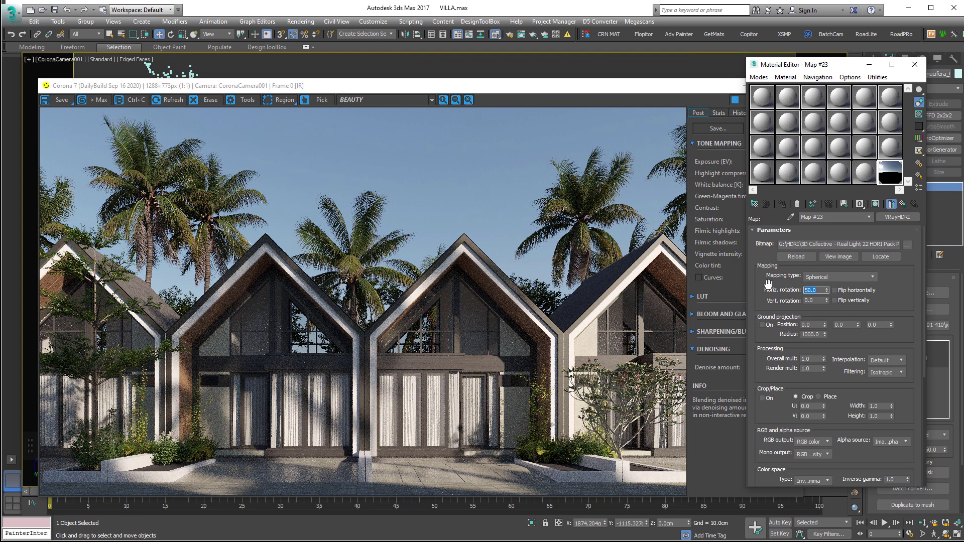
key(3)
key(Return)
key(Return)
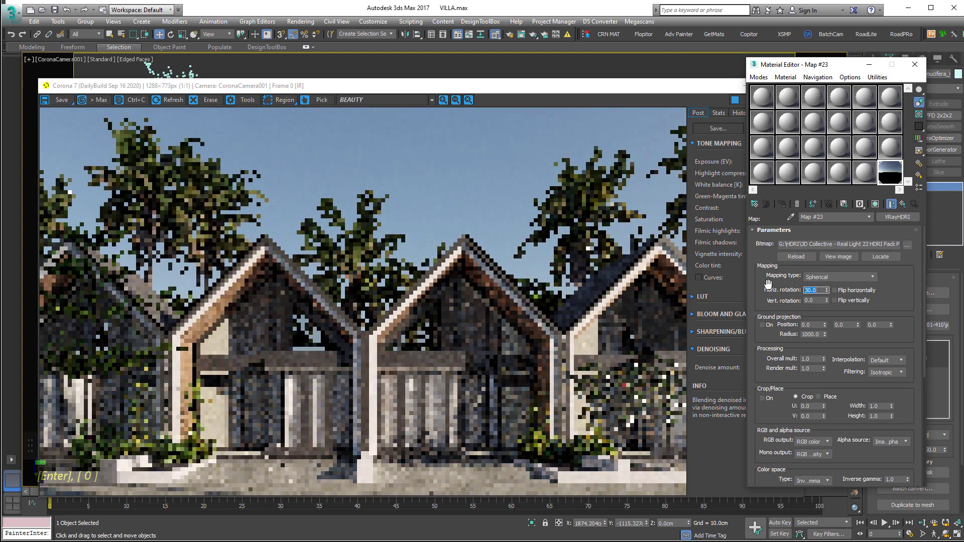
key(4)
key(Return)
key(5)
key(Return)
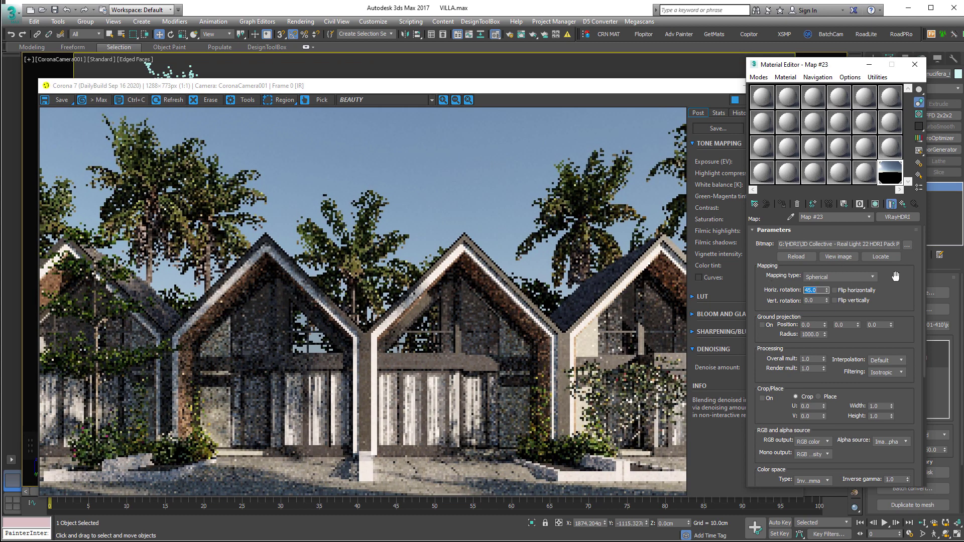
double_click(746, 107)
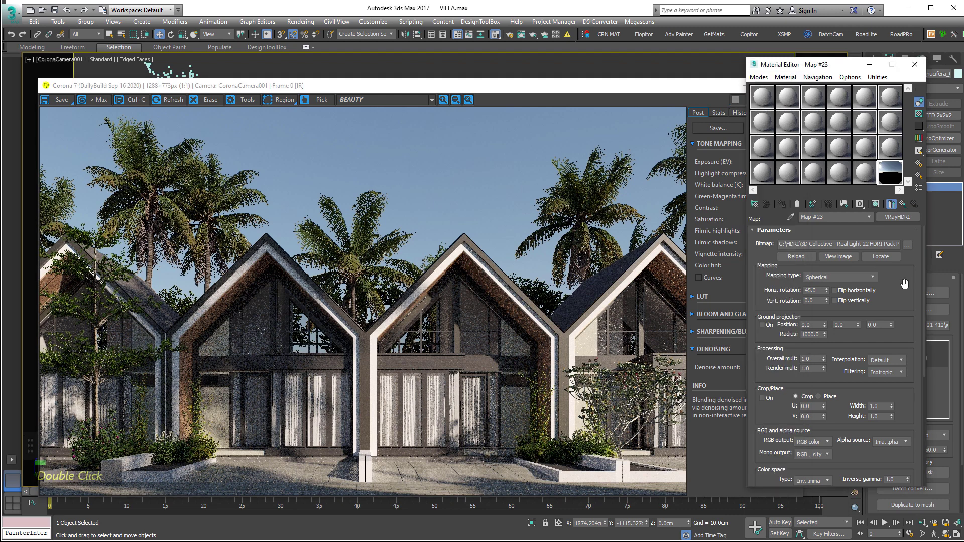
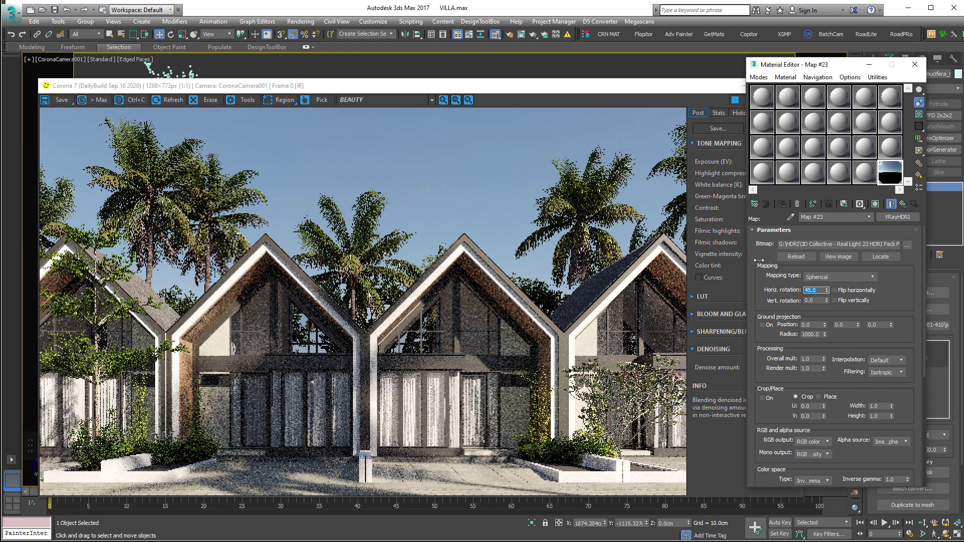
- Try 50, 60 and 35 degrees, then settle the HDRI horizontal rotation at 40°
key(5)
key(Return)
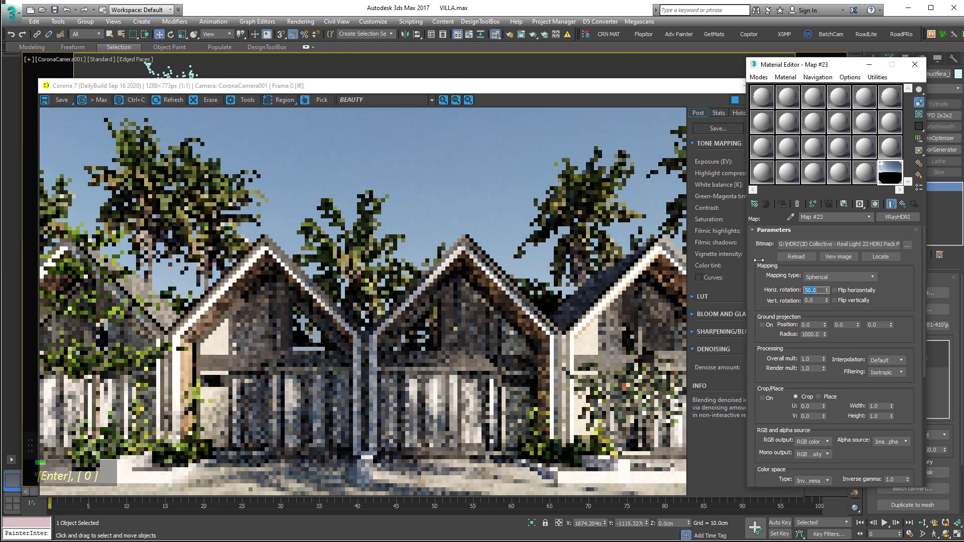
key(0)
key(Return)
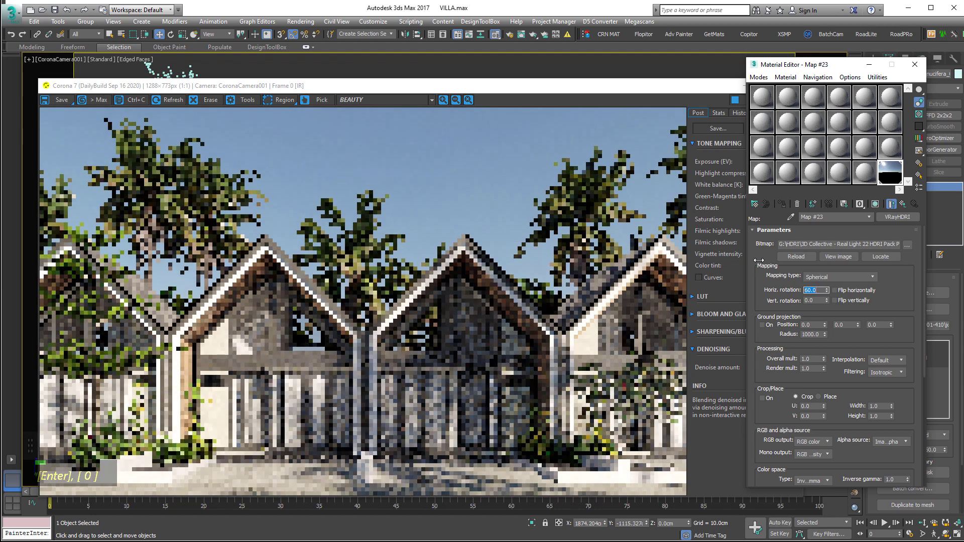
key(3)
key(Return)
key(0)
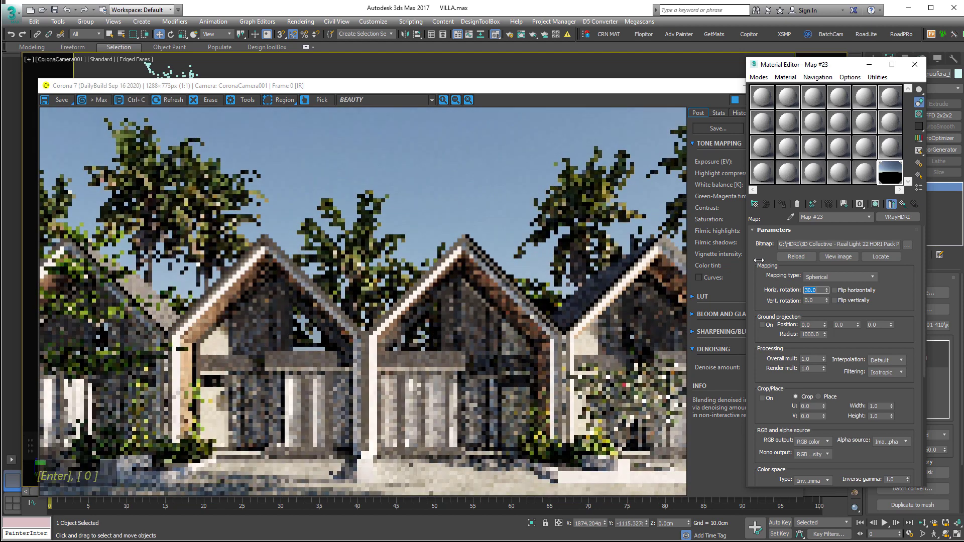
key(3)
key(Return)
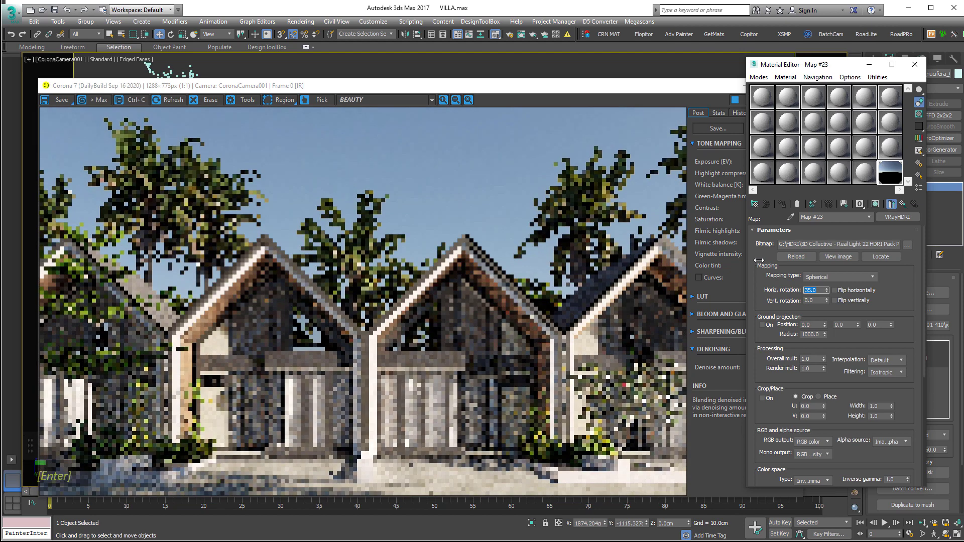
key(Return)
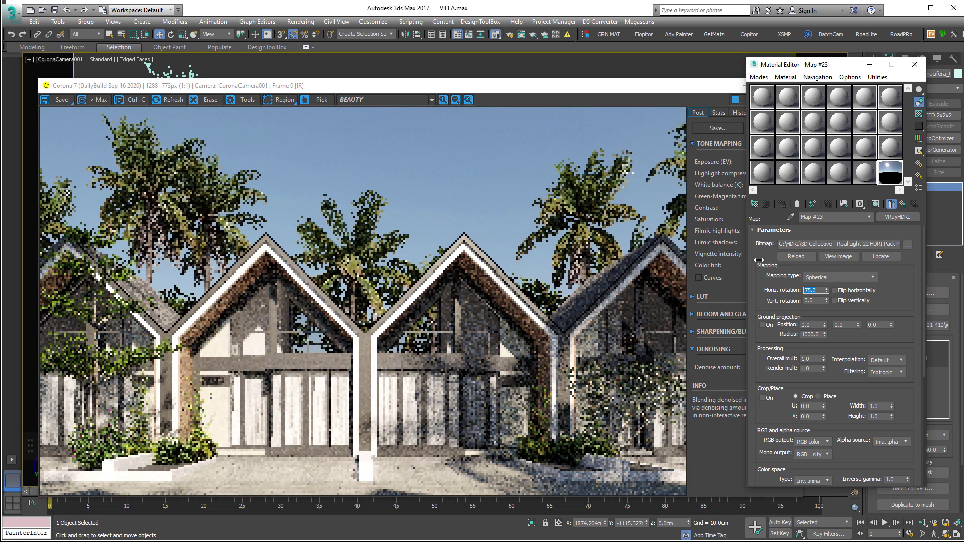
key(6)
key(Return)
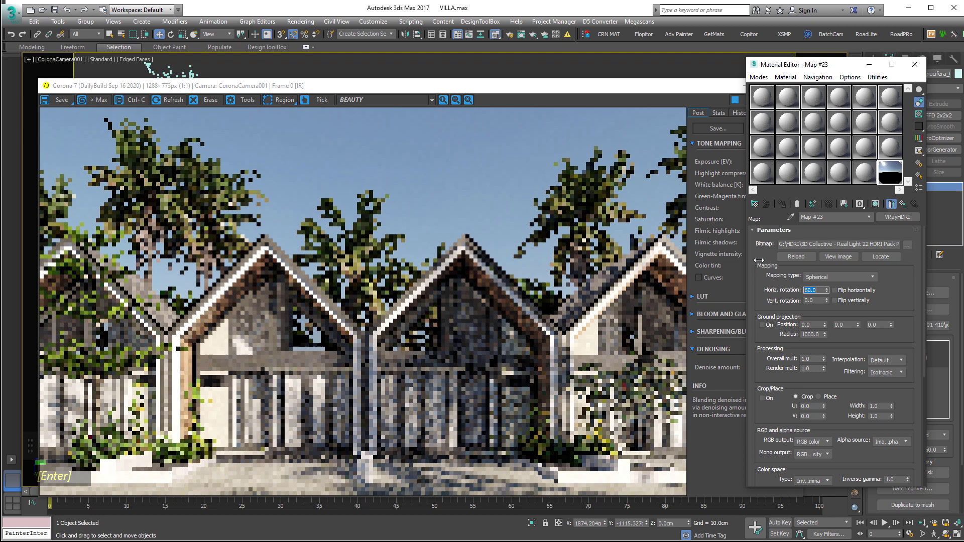
key(4)
key(Return)
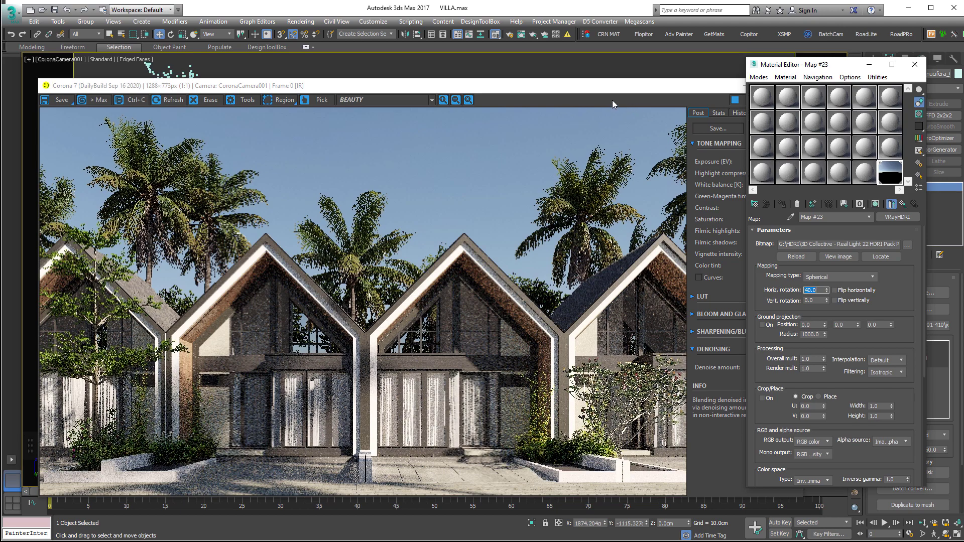
key(Return)
key(0)
double_click(718, 92)
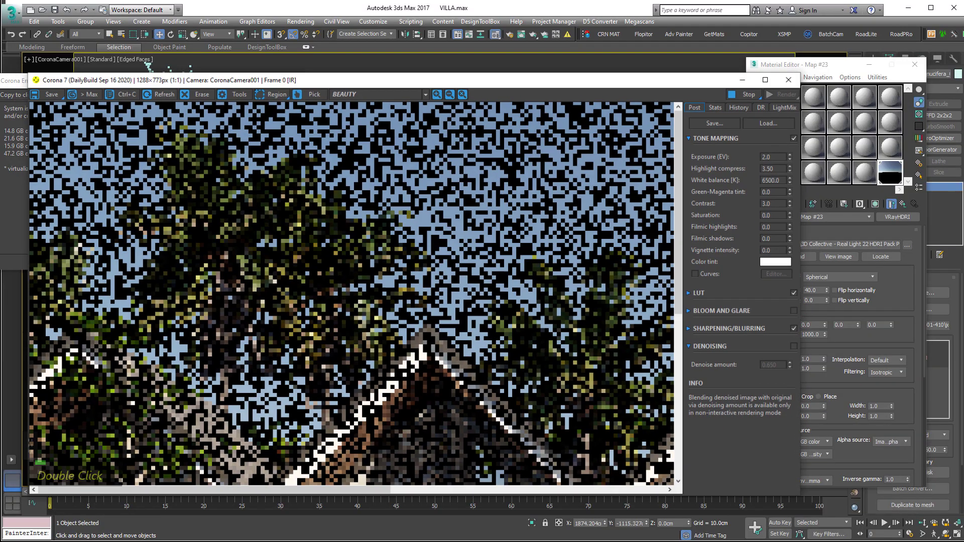
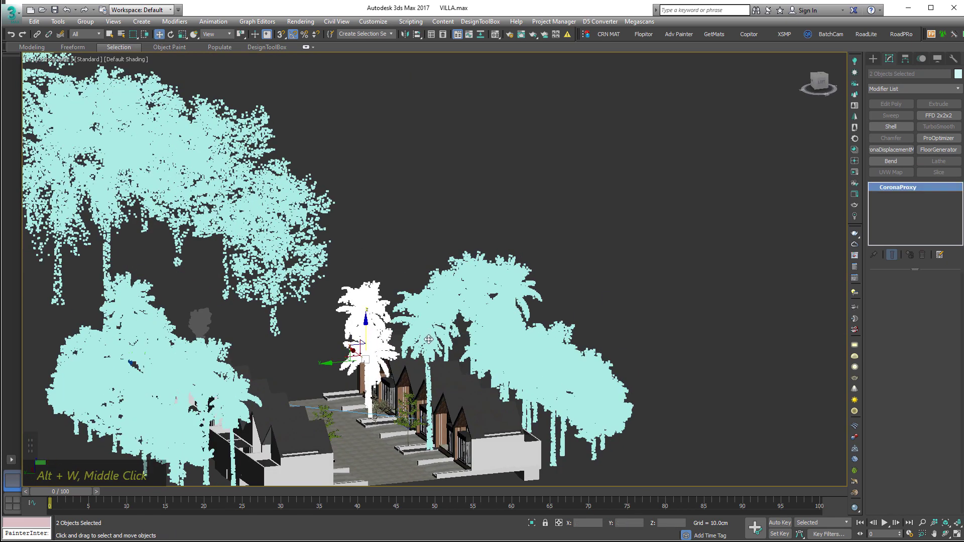
- Switch to scaling the selected palm proxy
key(r)
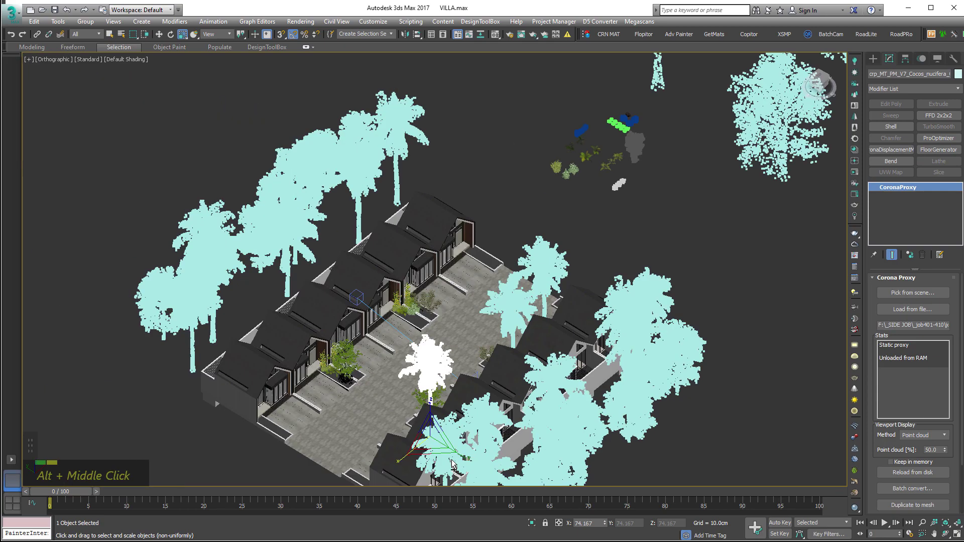
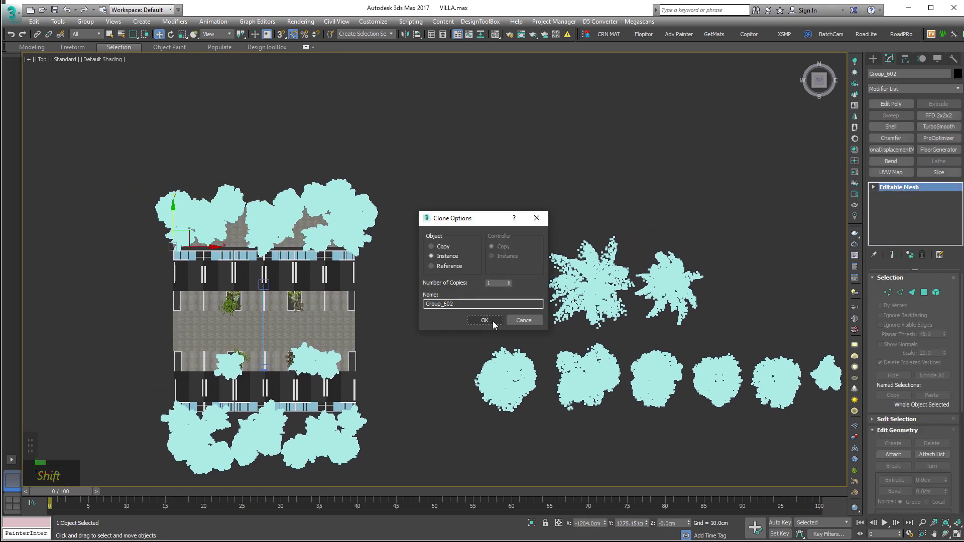
- Set Advanced Painter's random scale to Min 0.6 and Max 0.7 for the tree proxies
middle_click(554, 298)
scroll(up, 3)
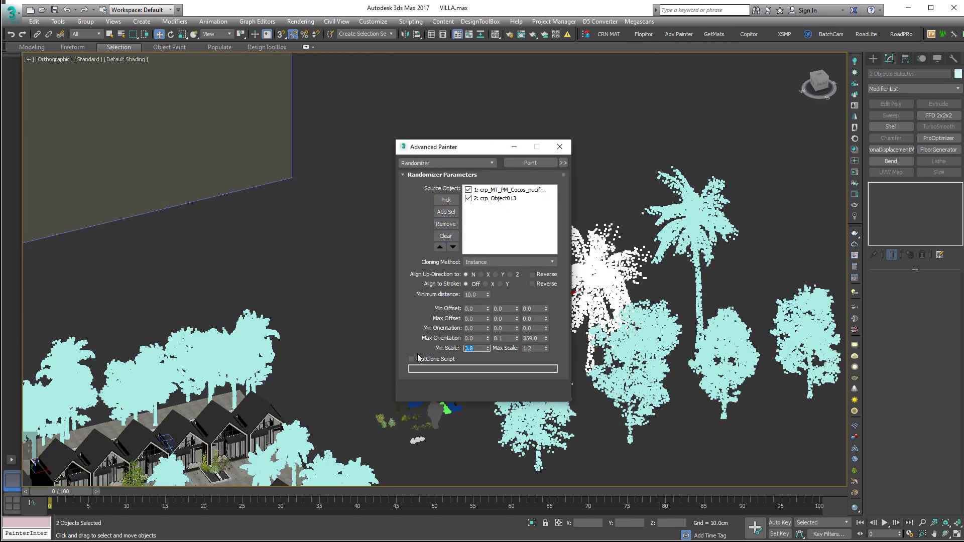
key(alt+v)
key(6)
key(Tab)
key(7)
middle_click(235, 279)
scroll(up, 3)
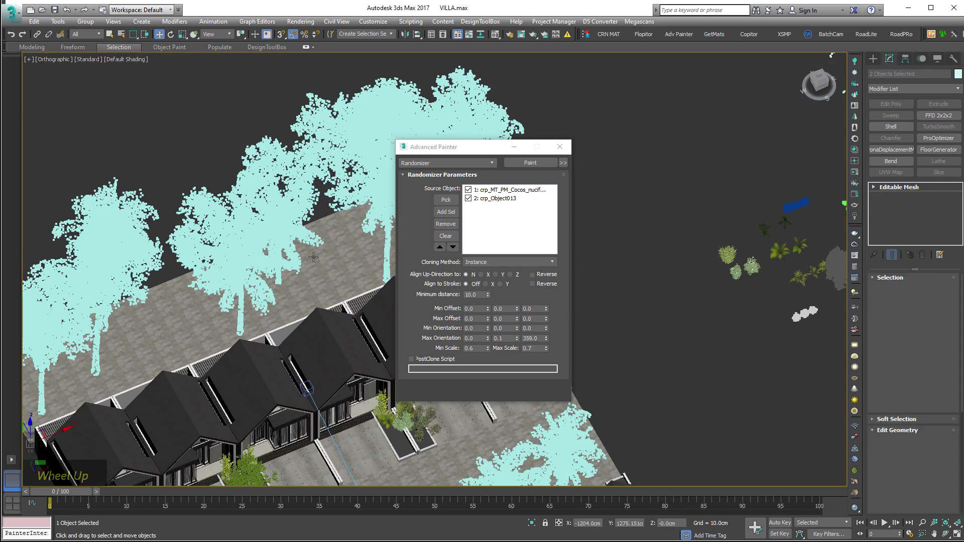
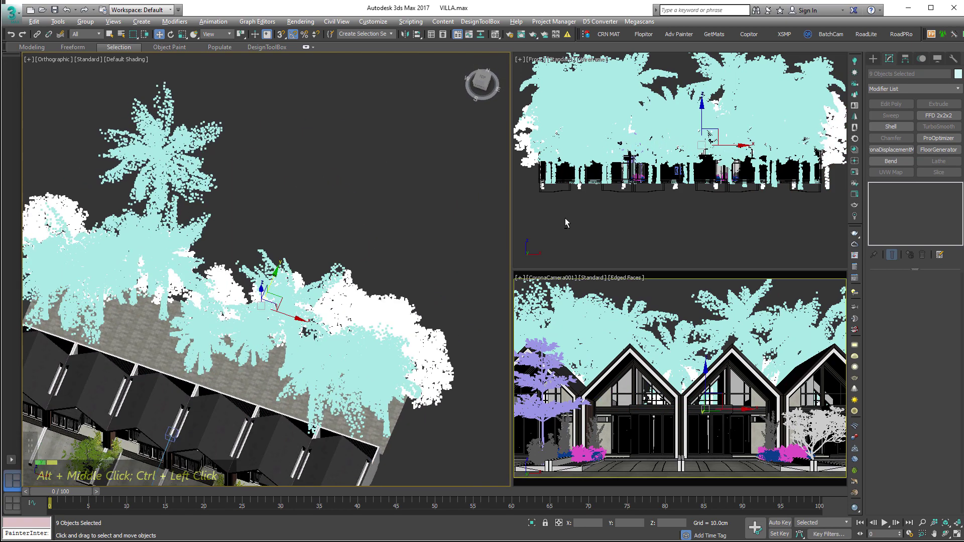
- Adjust the selected trees' colour settings and save the scene file
double_click(953, 93)
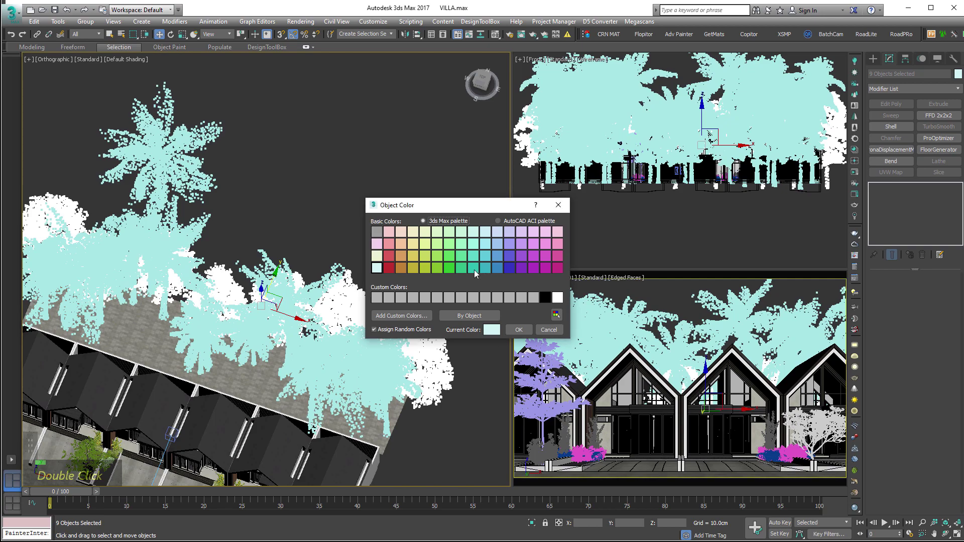
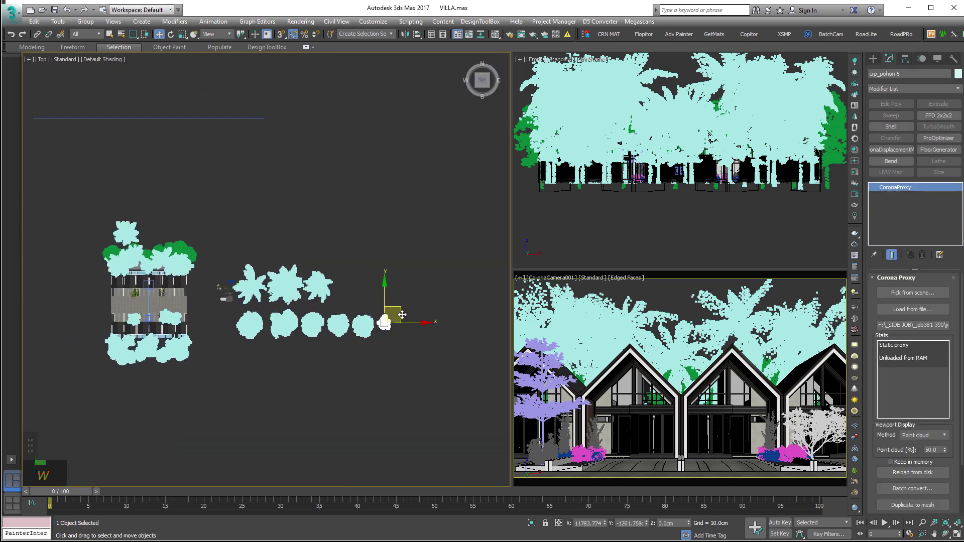
scroll(up, 3)
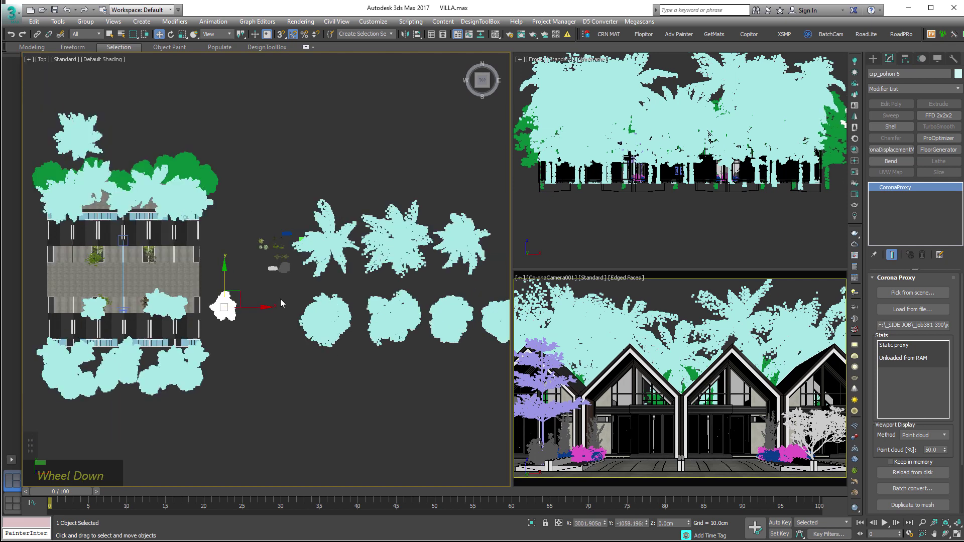
key(ctrl+s)
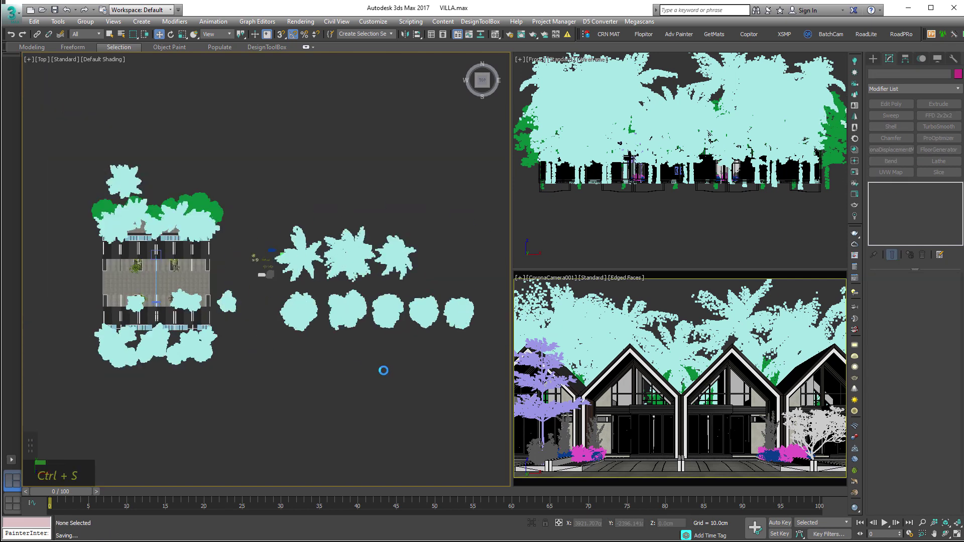
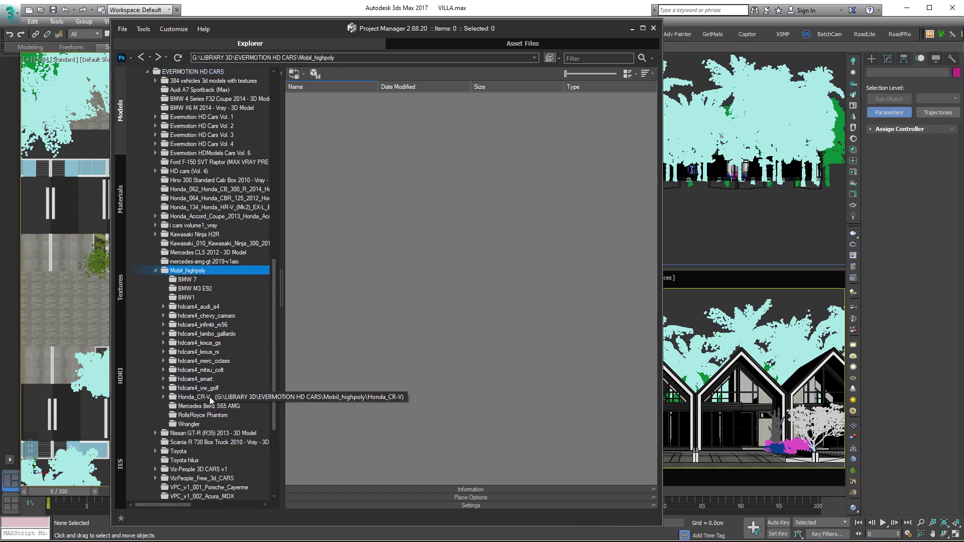
- Merge the 04_vray.max Honda CR-V car file into the scene from Project Manager
scroll(down, 3)
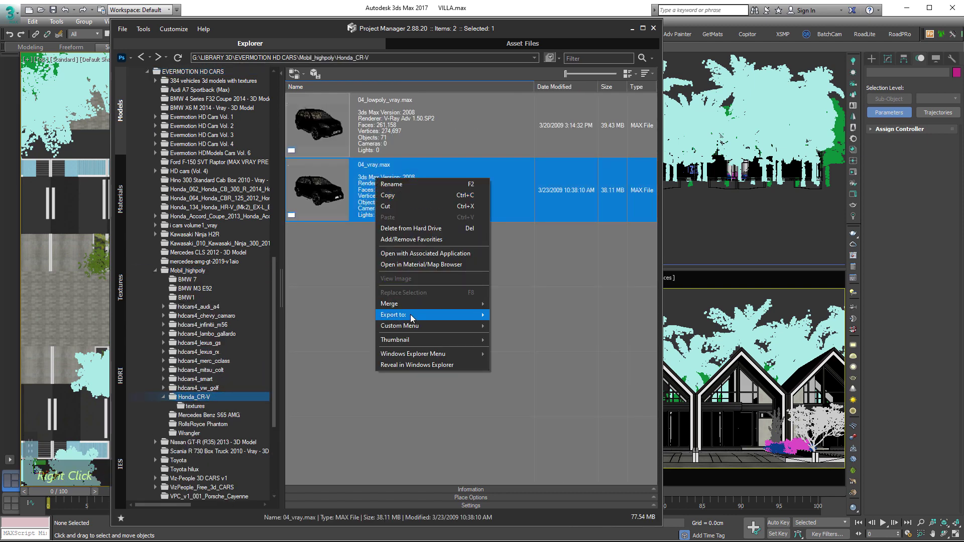
double_click(497, 306)
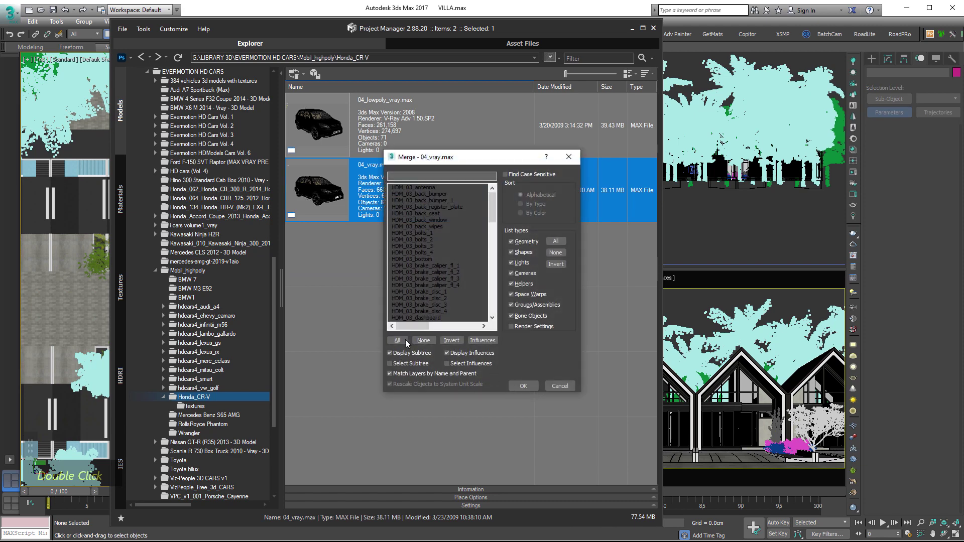
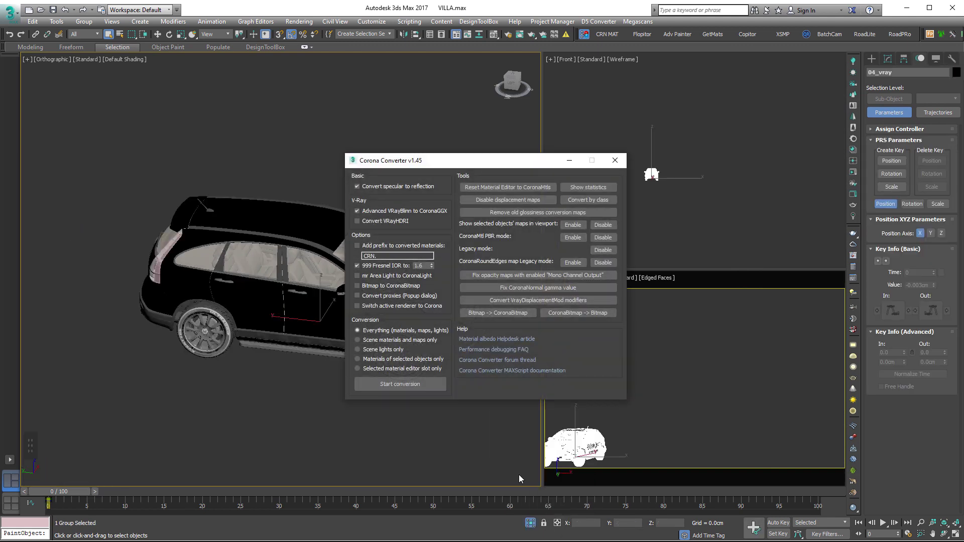
- Convert only the selected car's materials to Corona and inspect them in the Material Editor
double_click(385, 380)
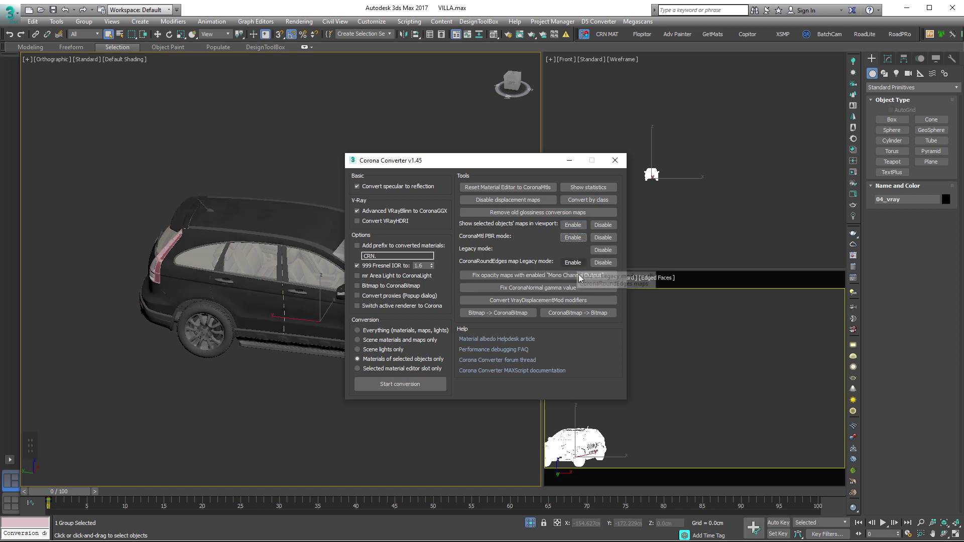
double_click(582, 290)
scroll(up, 3)
key(m)
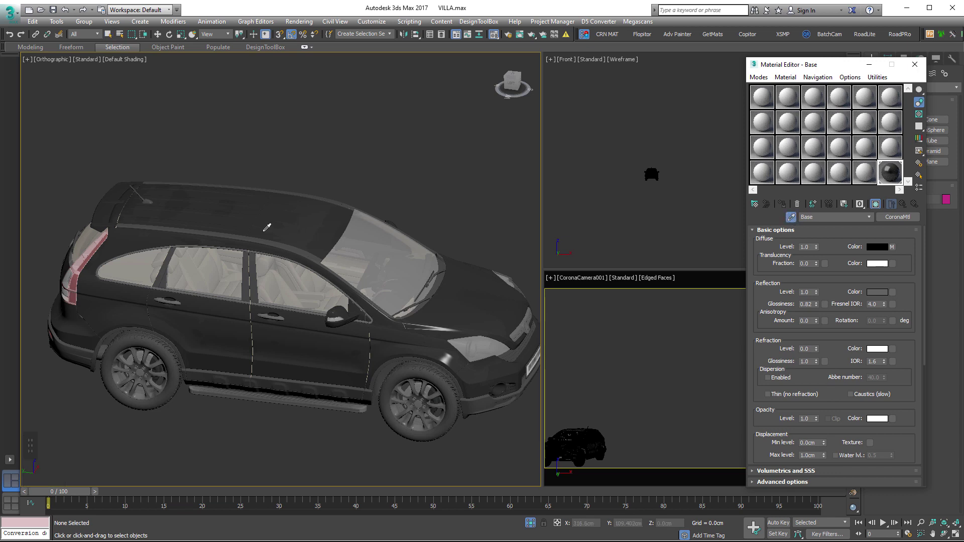
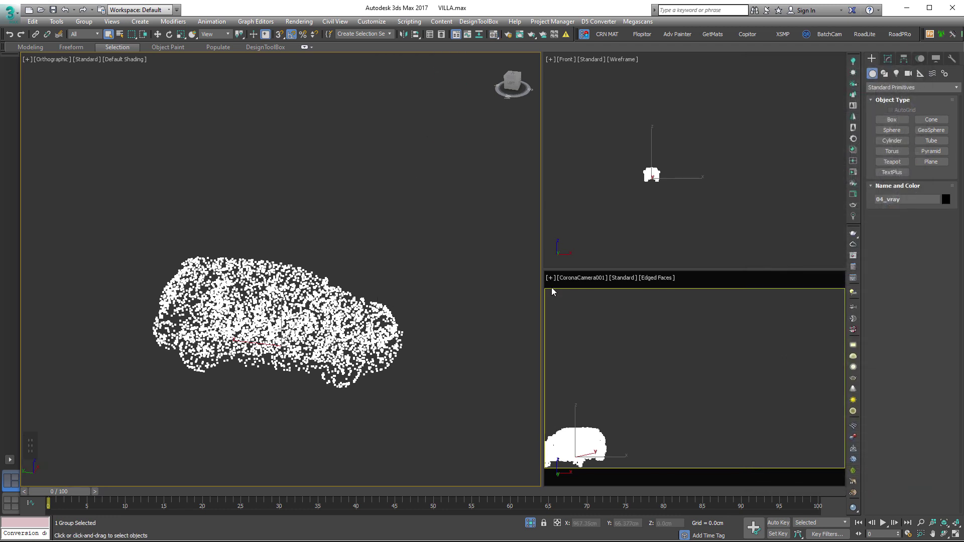
- Isolate the CR-V proxy and the concrete slab so only they are shown
right_click(329, 217)
scroll(down, 3)
key(alt+q)
key(alt+q)
right_click(424, 178)
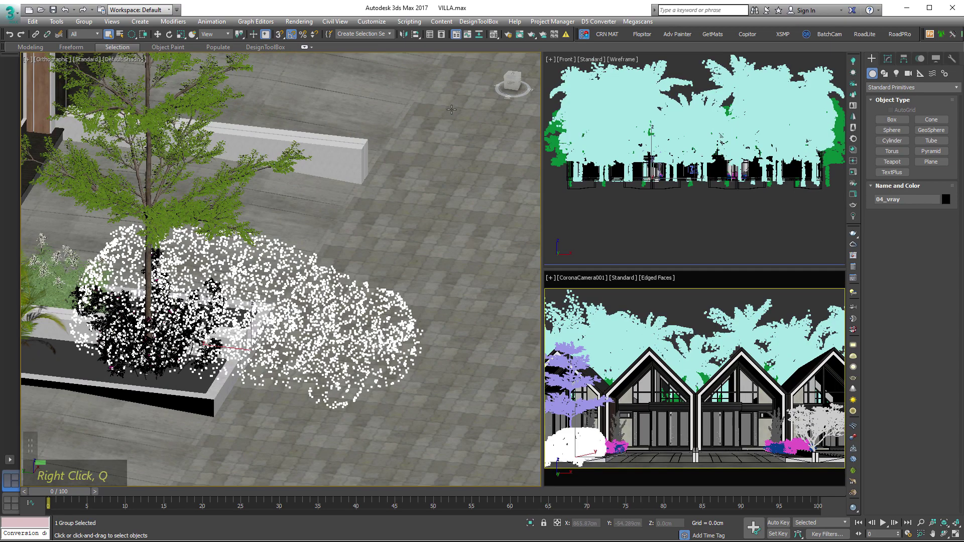
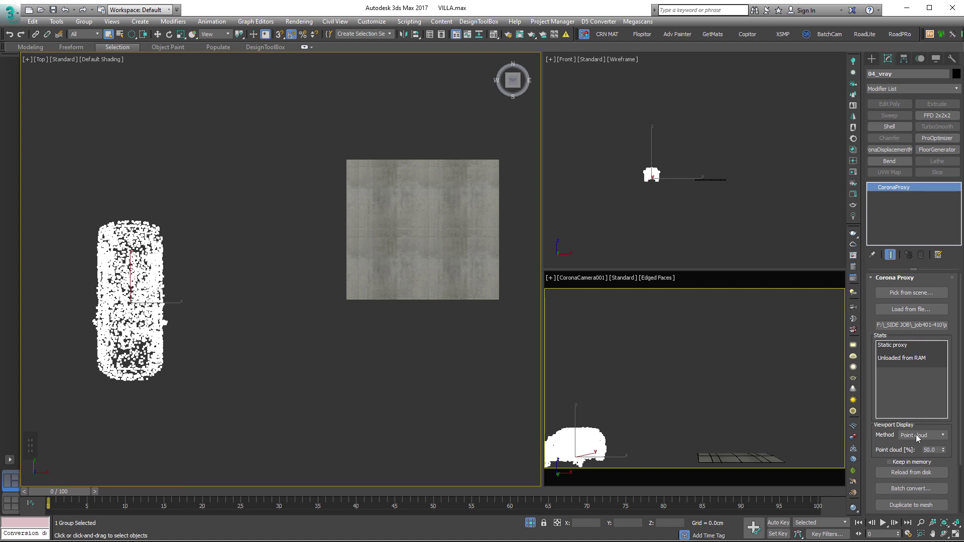
- Move and rotate the car in Top and Left views to park it level on the paving slab
key(w)
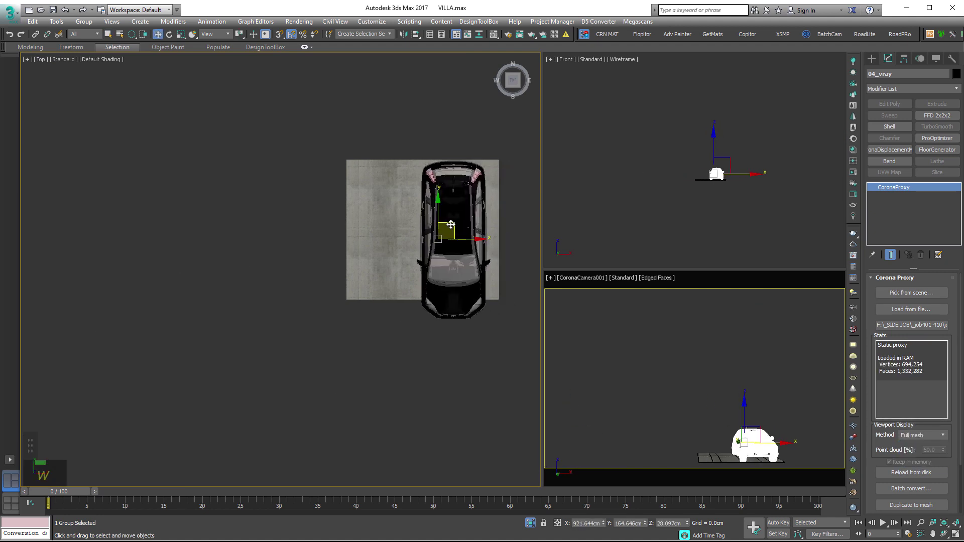
key(l)
key(z)
scroll(up, 3)
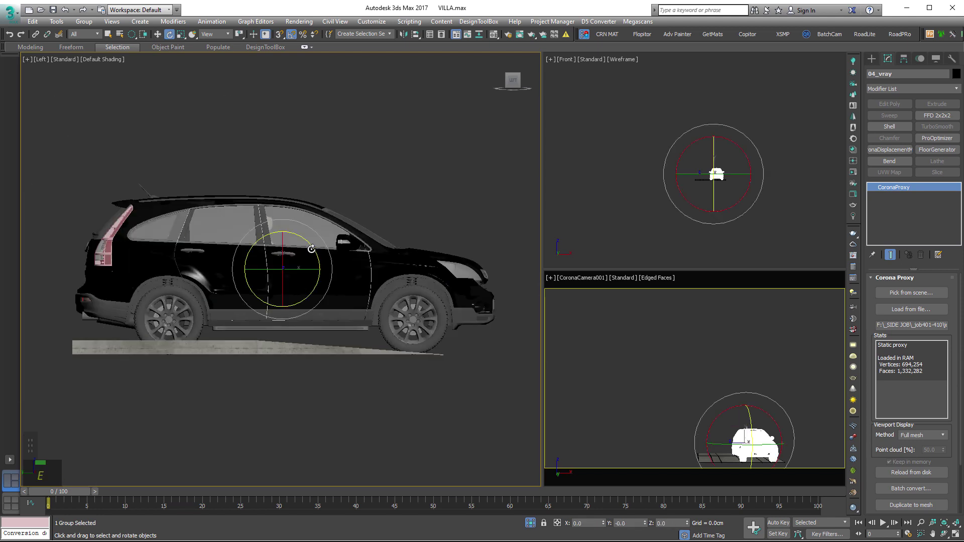
key(a)
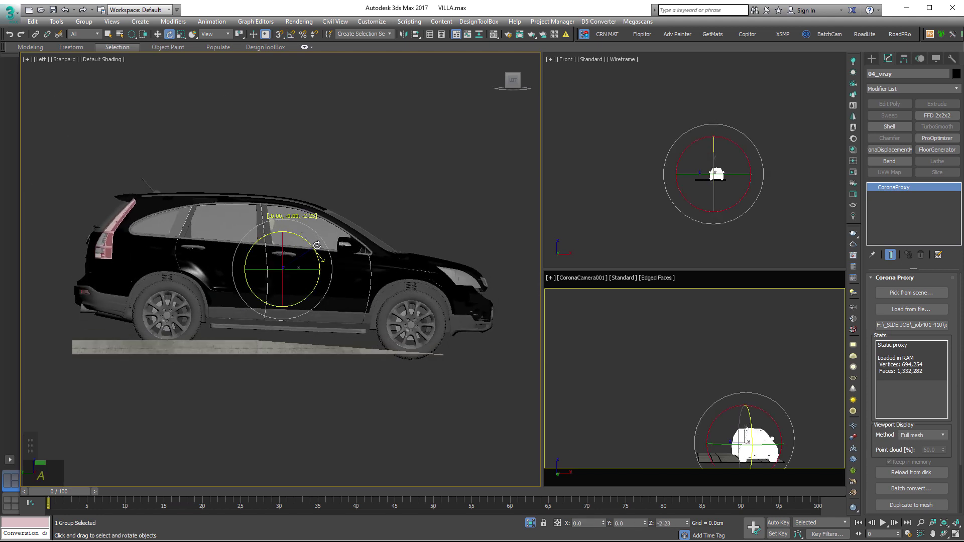
key(w)
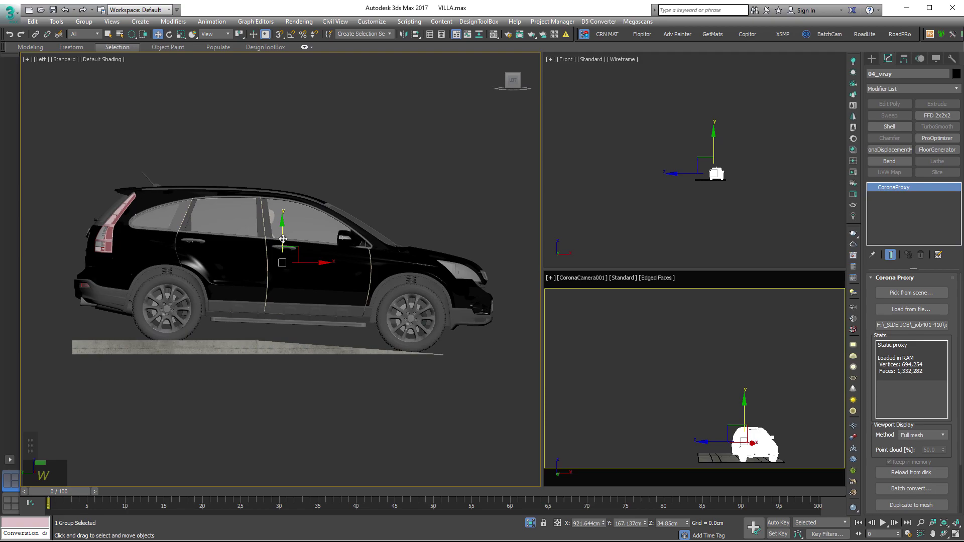
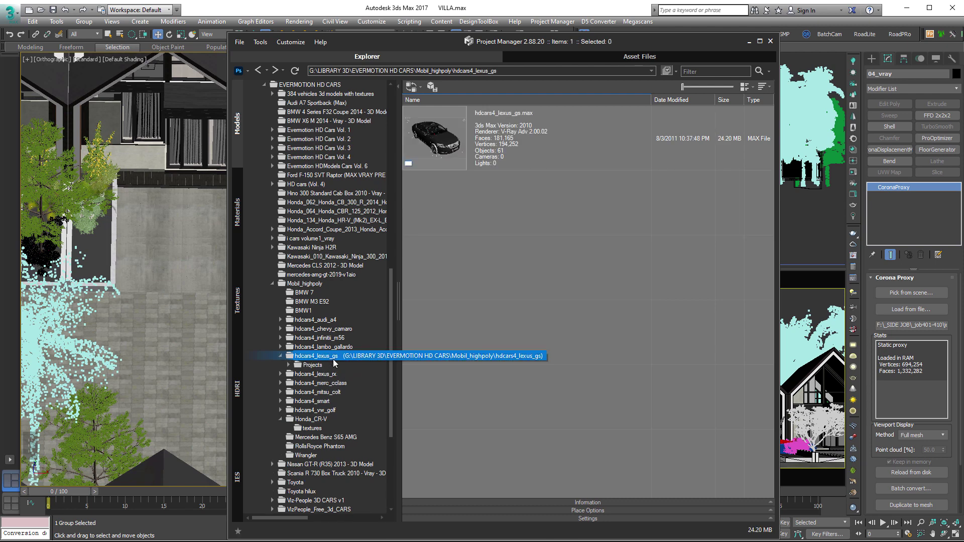
- Browse the Lexus folders and show the hdcars4_lexus_rx model file for merging
right_click(499, 133)
double_click(651, 258)
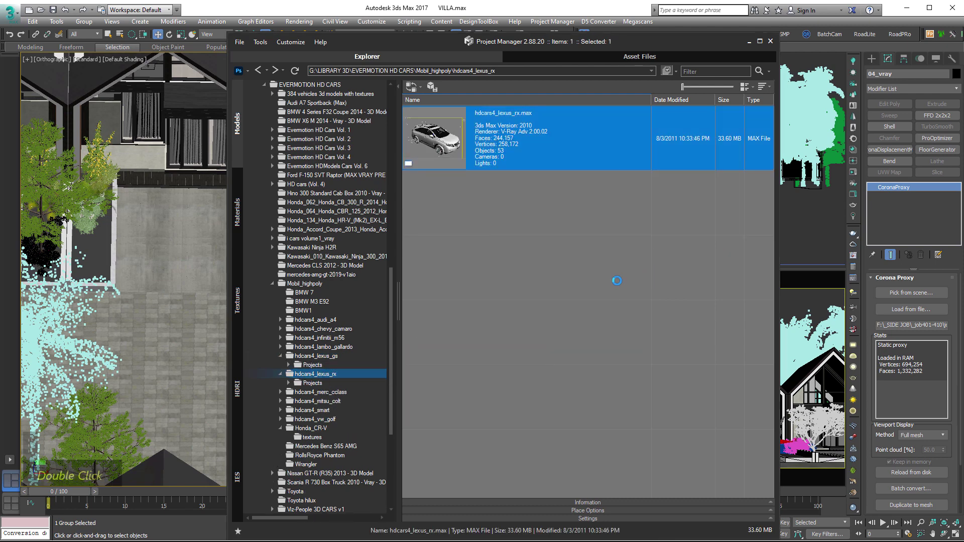
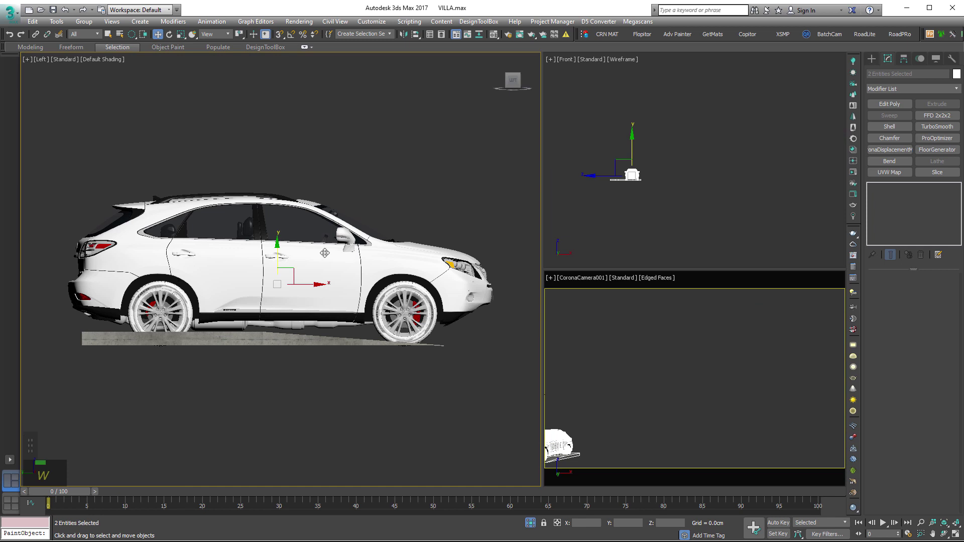
- Rotate and move the Lexus in Left view so it sits level on the concrete slab
key(e)
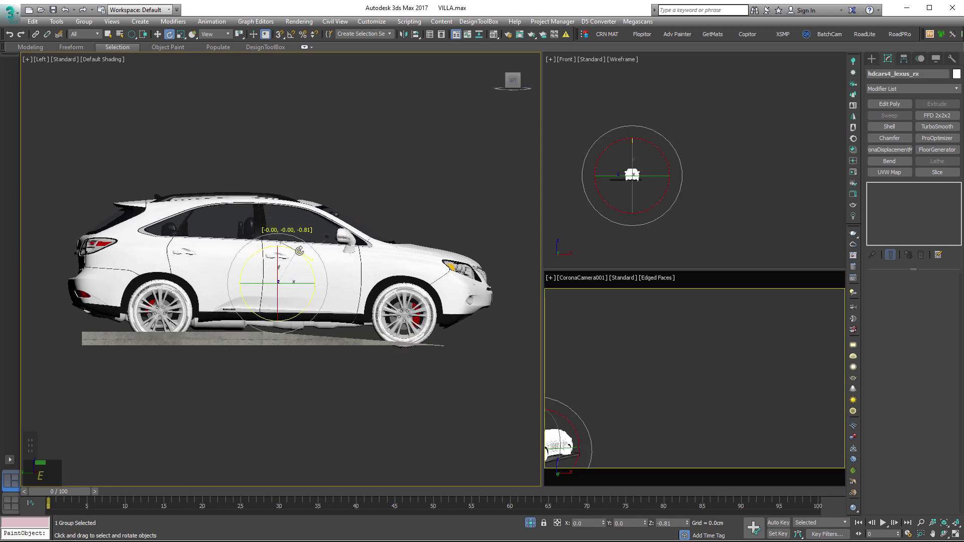
key(w)
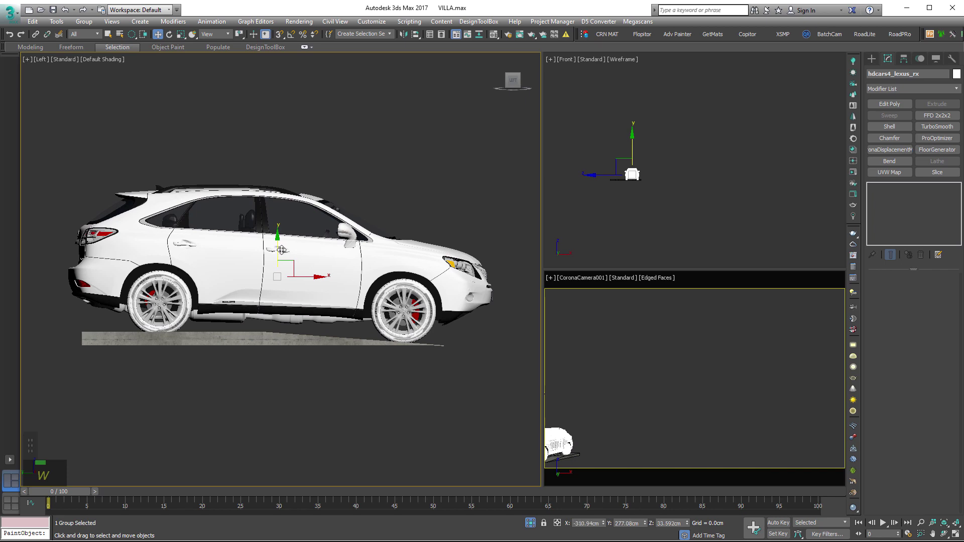
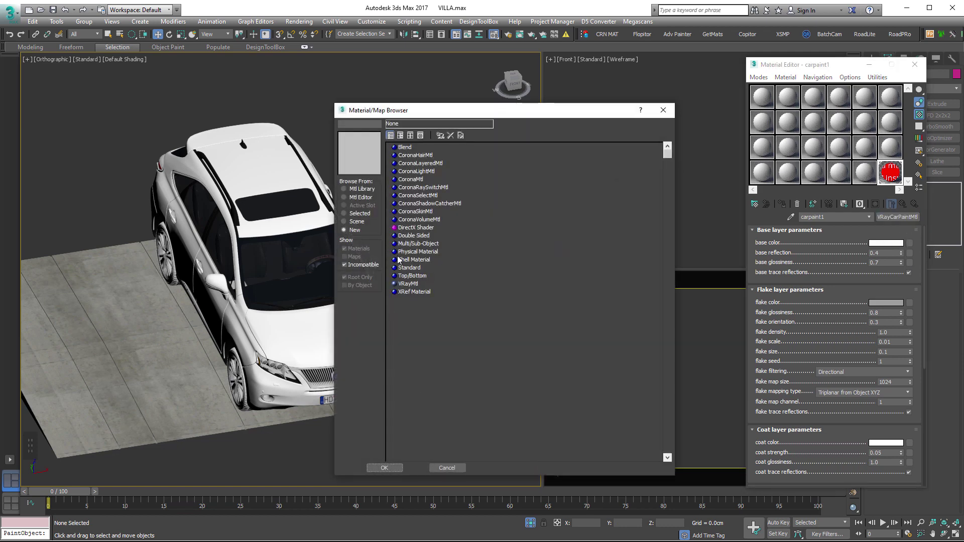
- Swap the Lexus's carpaint1 to a CoronaMtl with a white diffuse value of 220
key(m)
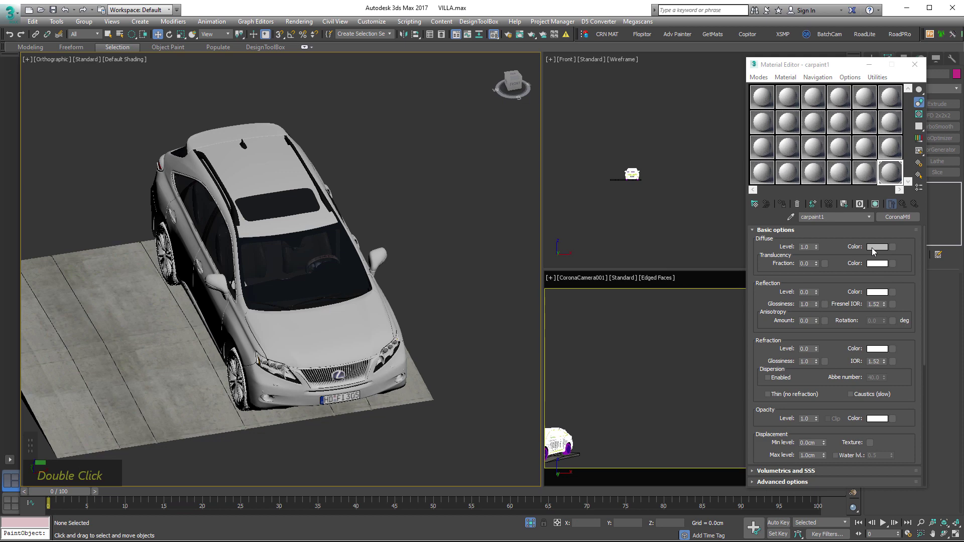
double_click(205, 34)
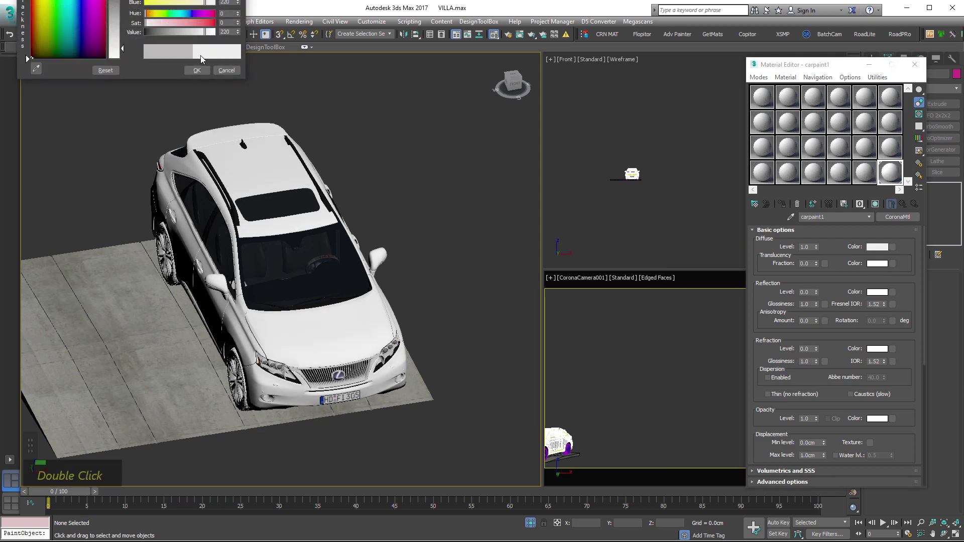
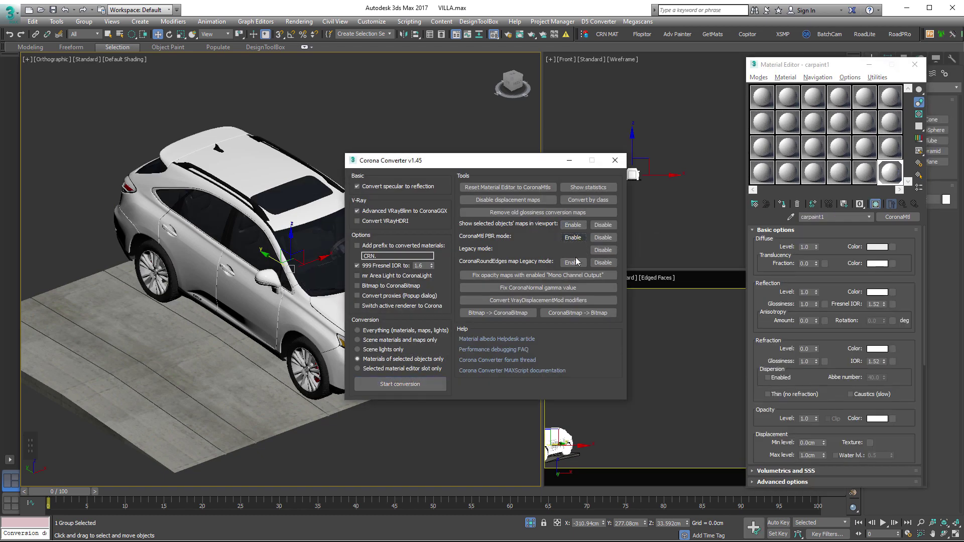
- Export the Lexus as a Corona proxy named LX and display it as a full mesh
right_click(617, 165)
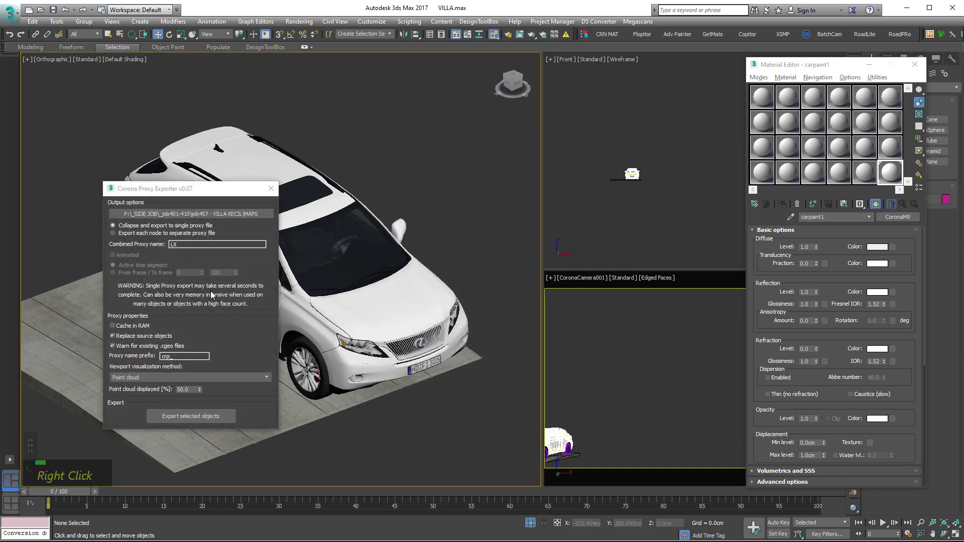
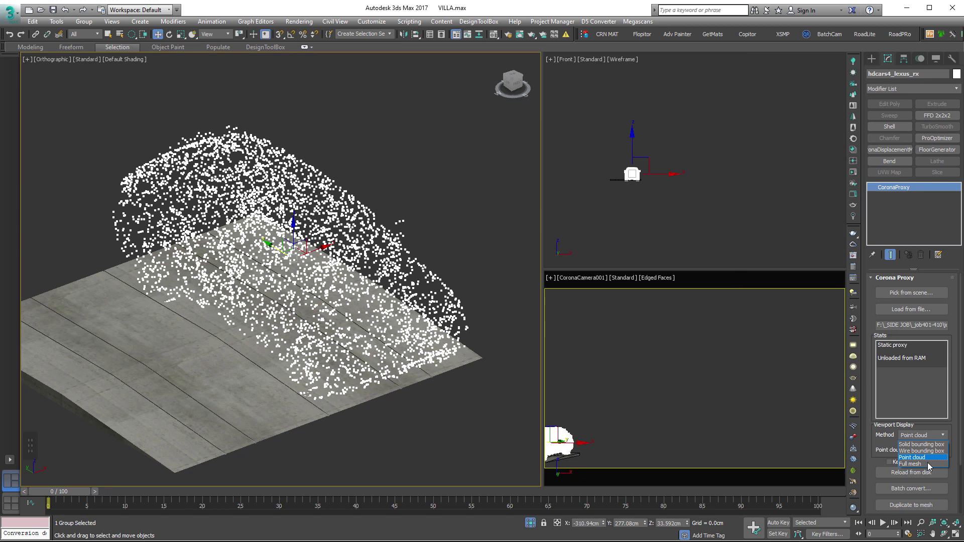
right_click(493, 136)
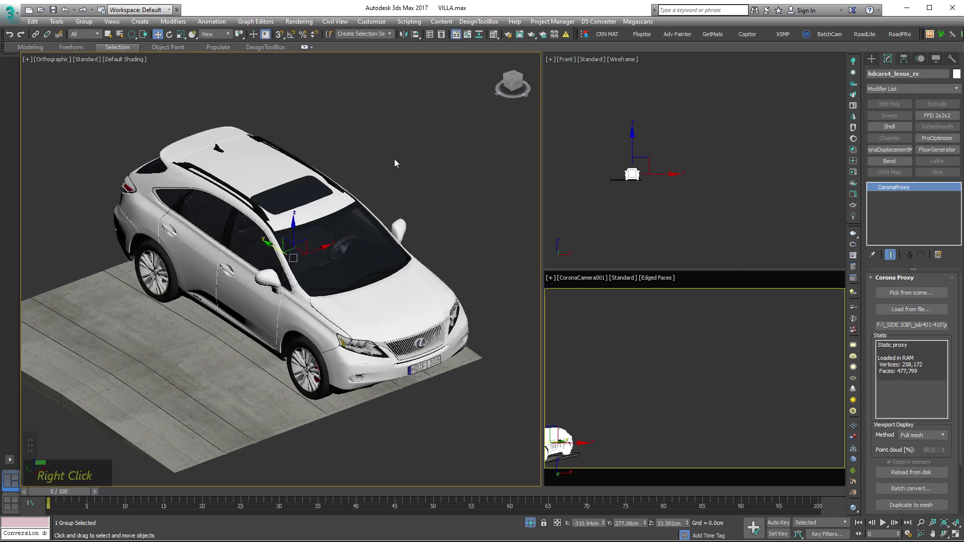
scroll(down, 3)
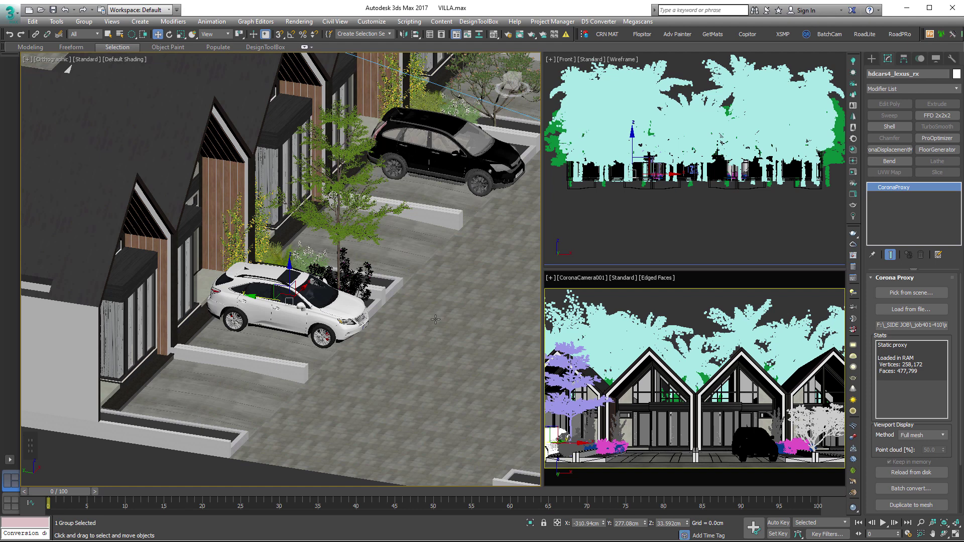
- Maximise the camera view and save the villa scene file
key(alt+w)
key(ctrl+s)
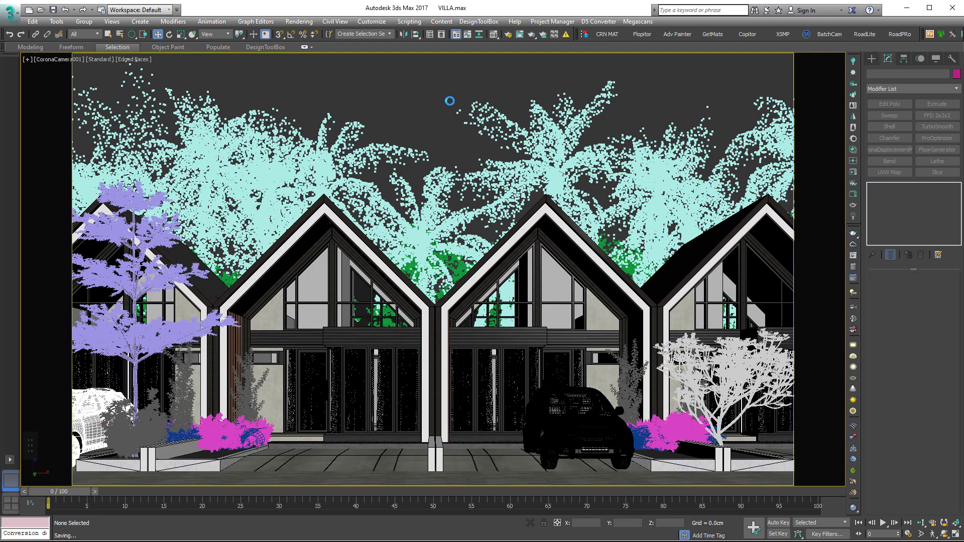
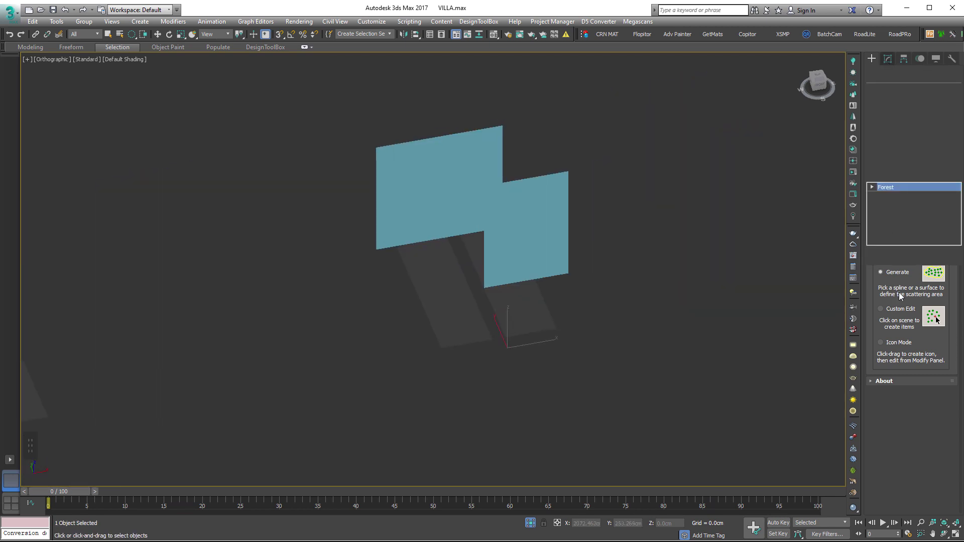
- Import the Unkempt Lawn AIO 1 (detail) forest preset, then bring up Asset Tracking
middle_click(944, 372)
double_click(941, 378)
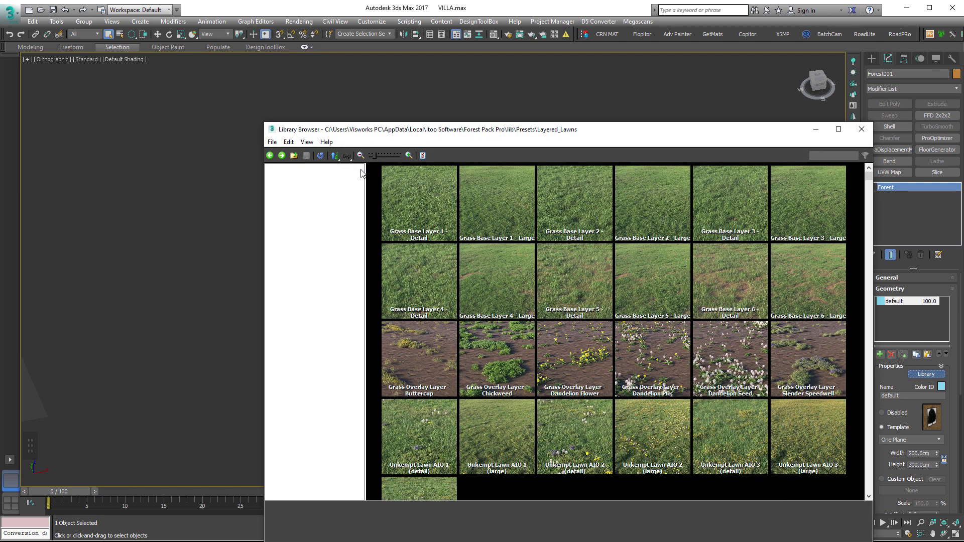
double_click(420, 448)
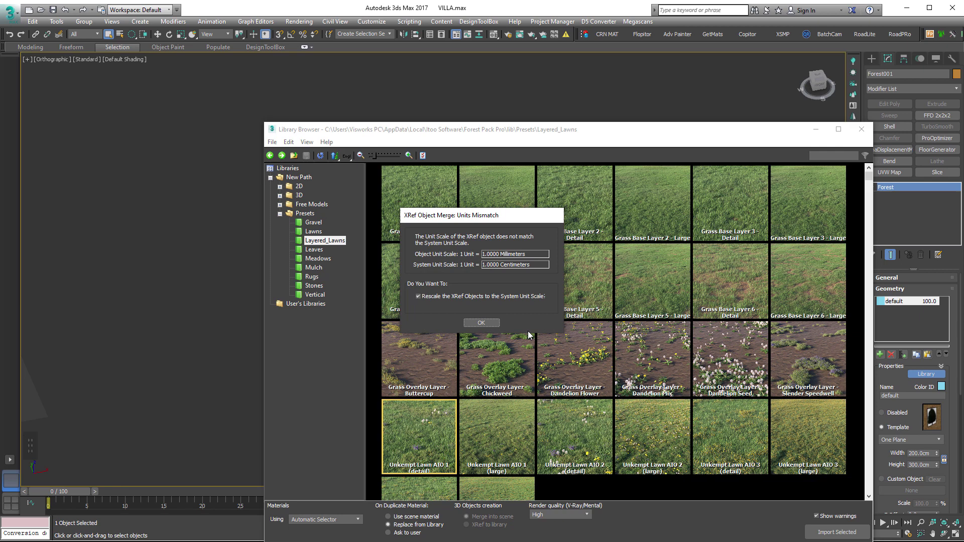
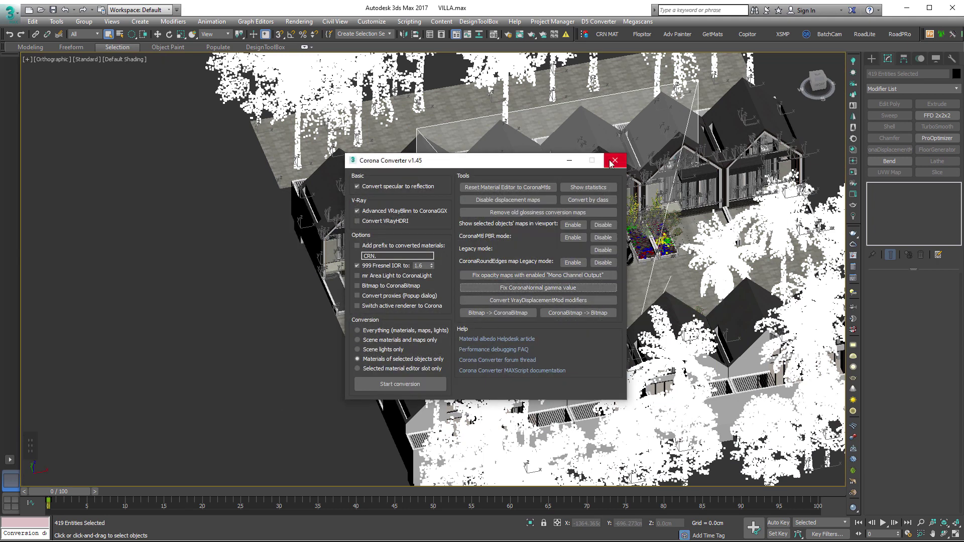
double_click(258, 341)
- Scroll through the Asset Tracking list to review texture names and missing paths
key(shift+t)
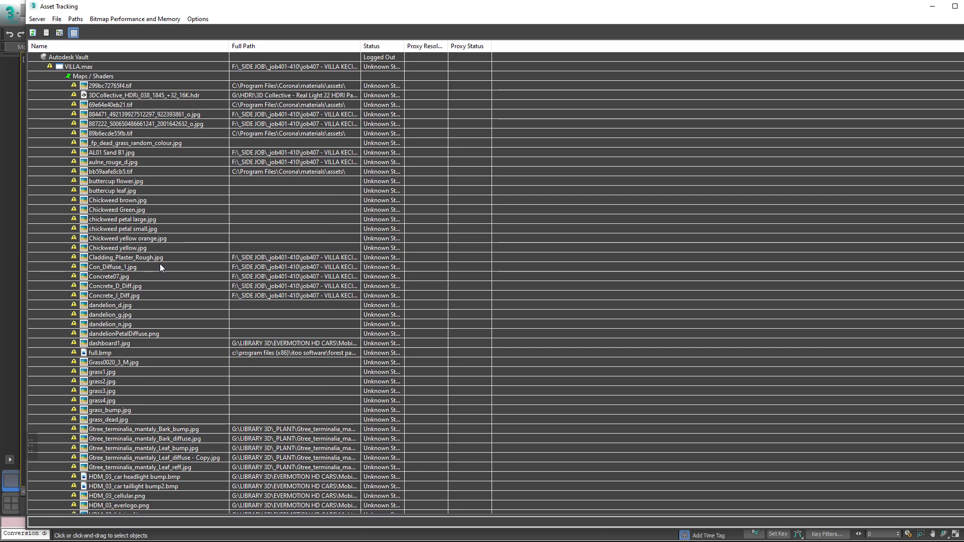
scroll(down, 3)
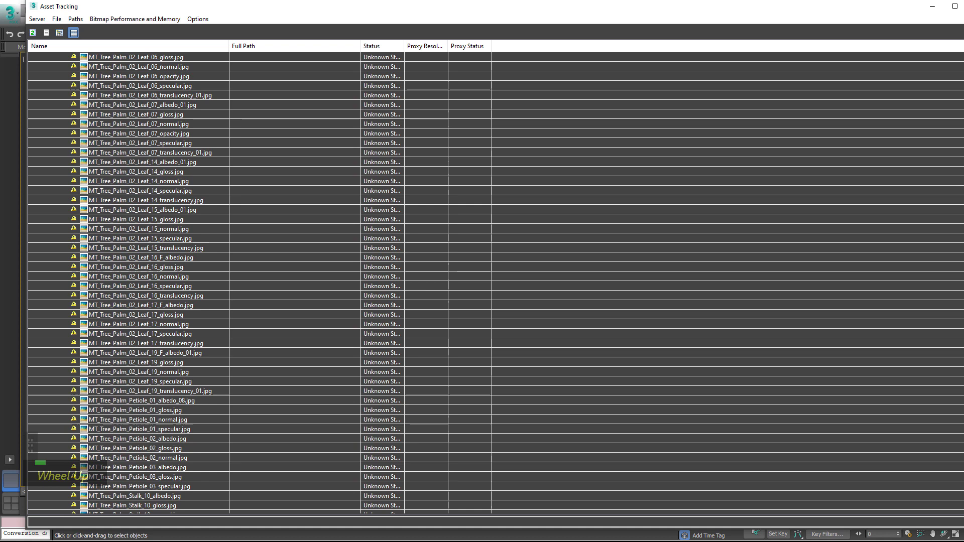
scroll(up, 3)
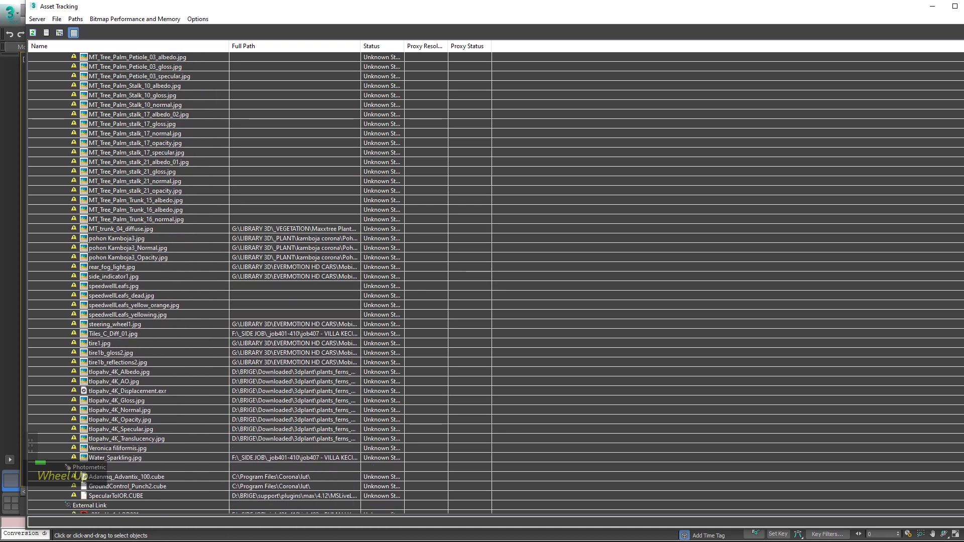
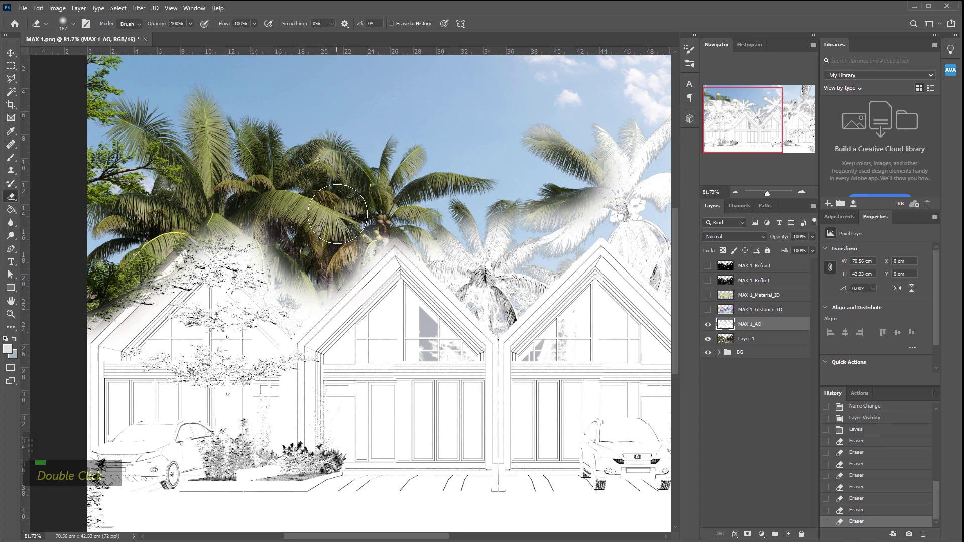
- Erase the MAX 1_AO overlay with a smaller brush to reveal the palms, tree and shrubs
right_click(280, 494)
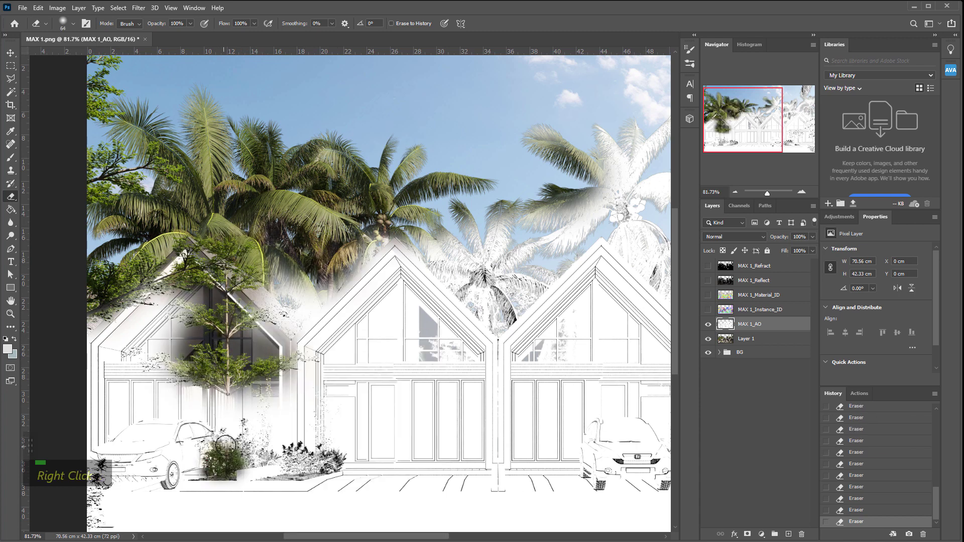
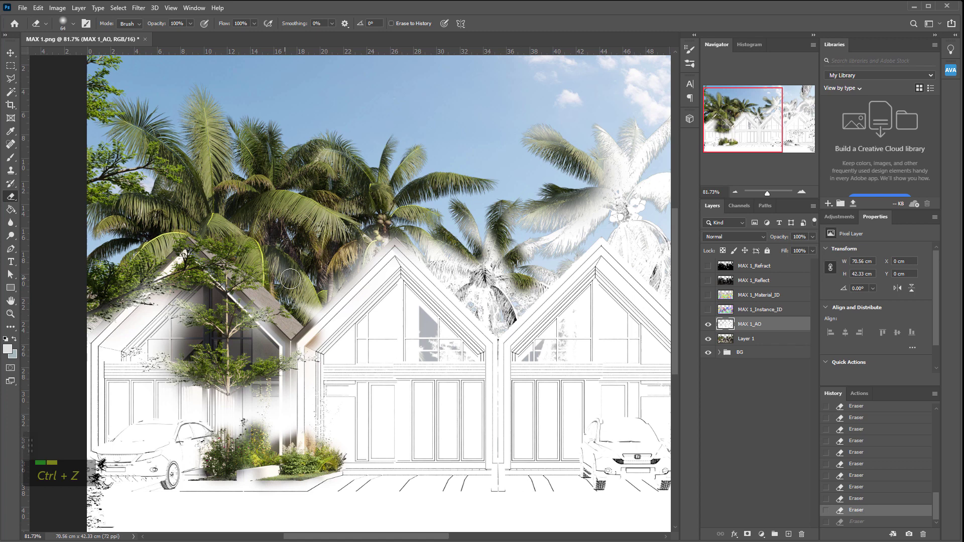
key(ctrl+z)
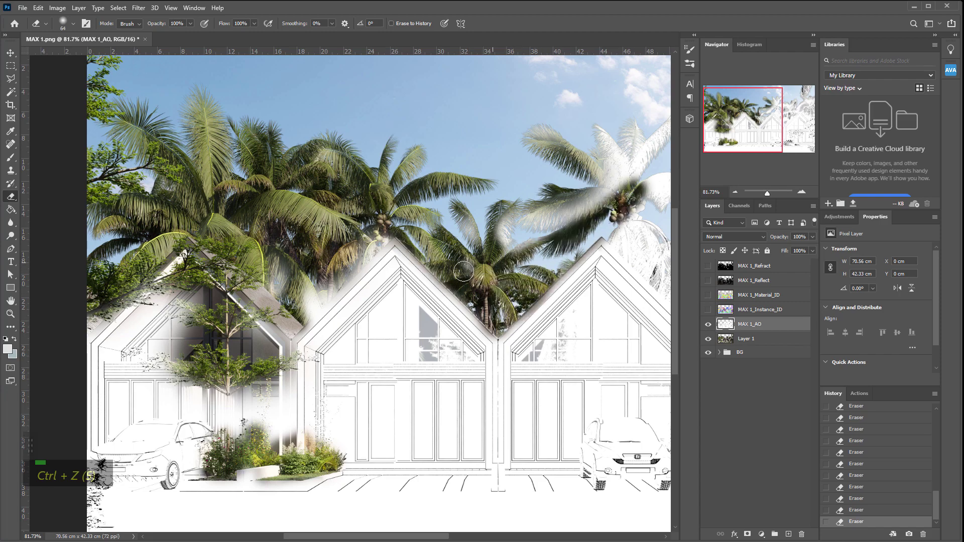
scroll(down, 3)
scroll(up, 3)
scroll(down, 3)
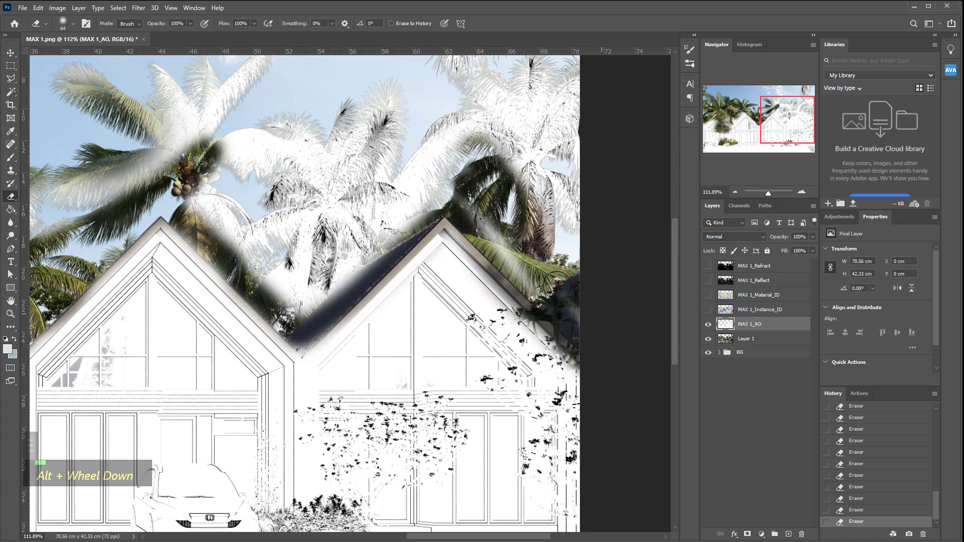
scroll(down, 3)
scroll(up, 3)
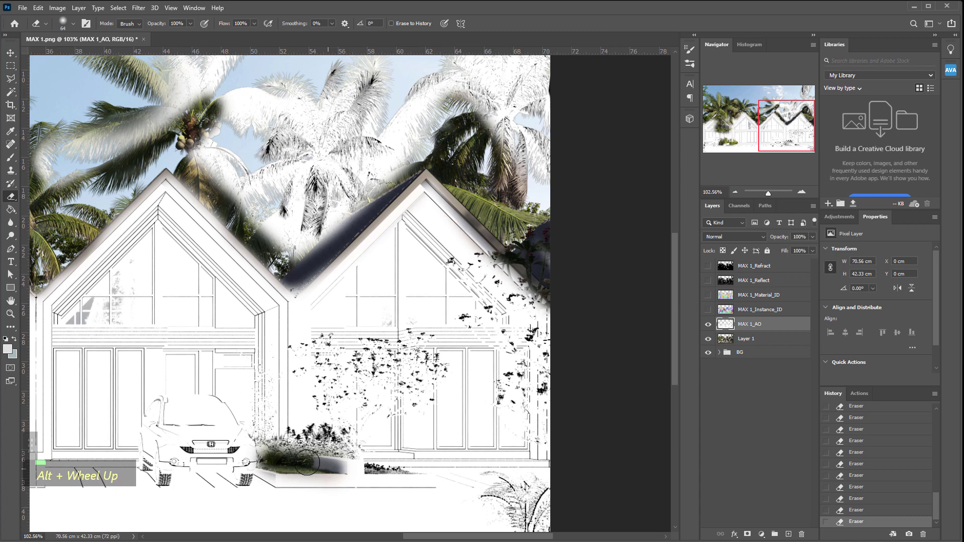
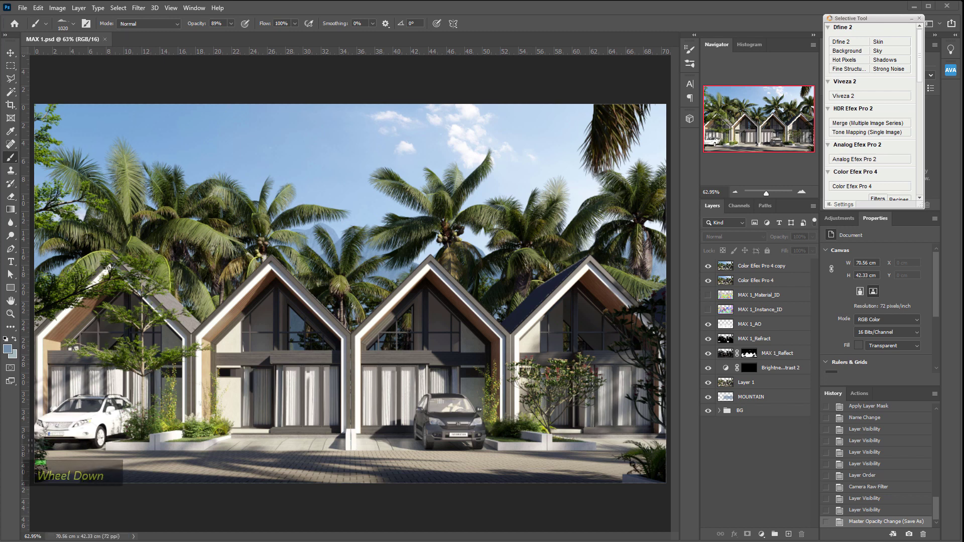
- Show the finished townhouse composite full screen with panels hidden and fitted to view
scroll(down, 3)
scroll(up, 3)
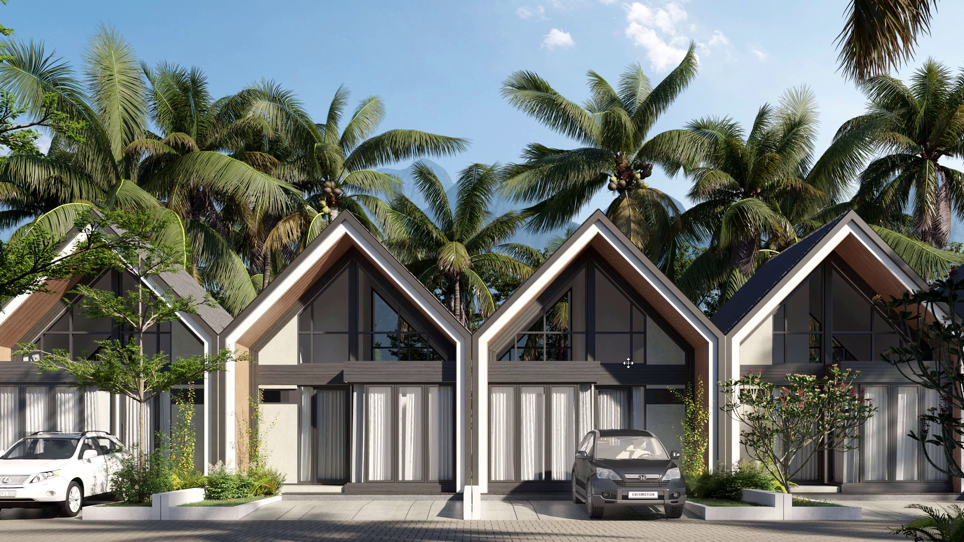
scroll(up, 3)
key(Escape)
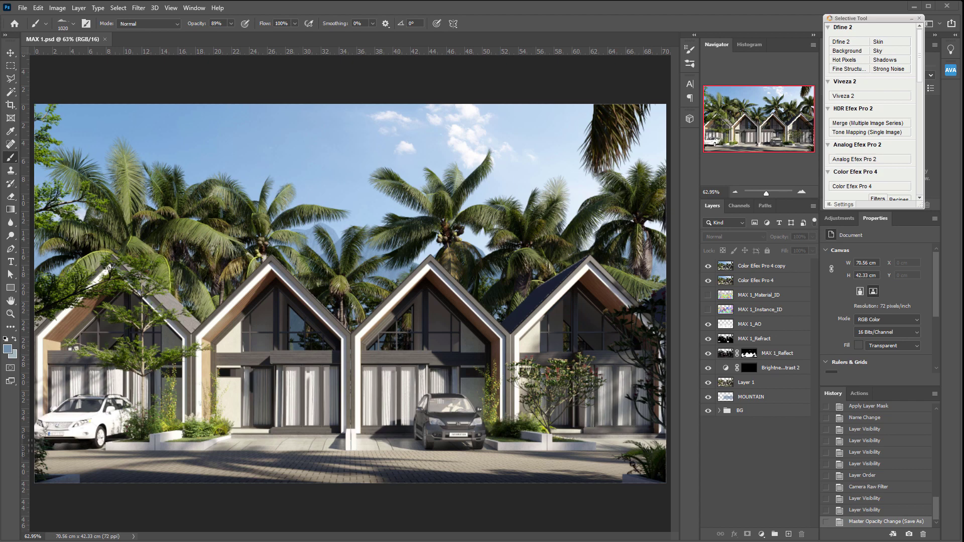
key(space)
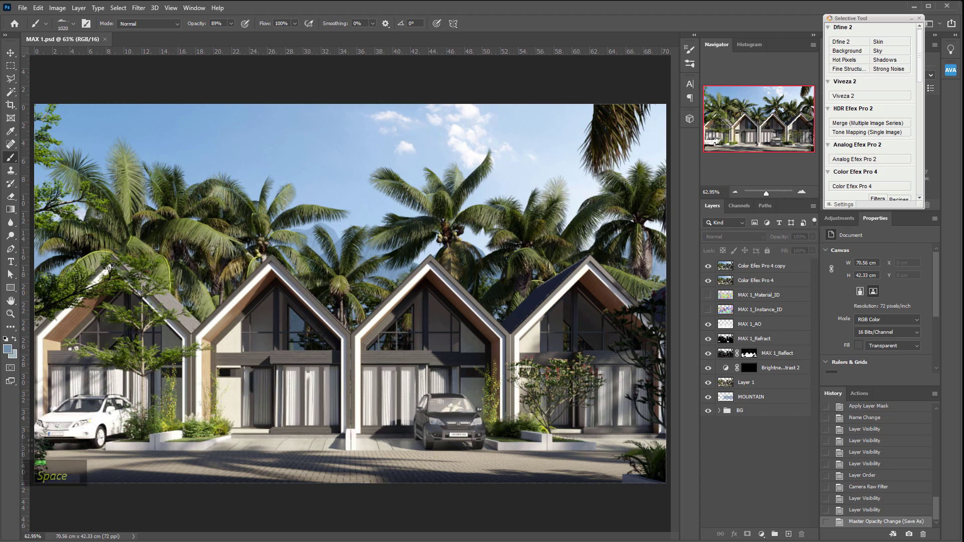
key(space)
key(Tab)
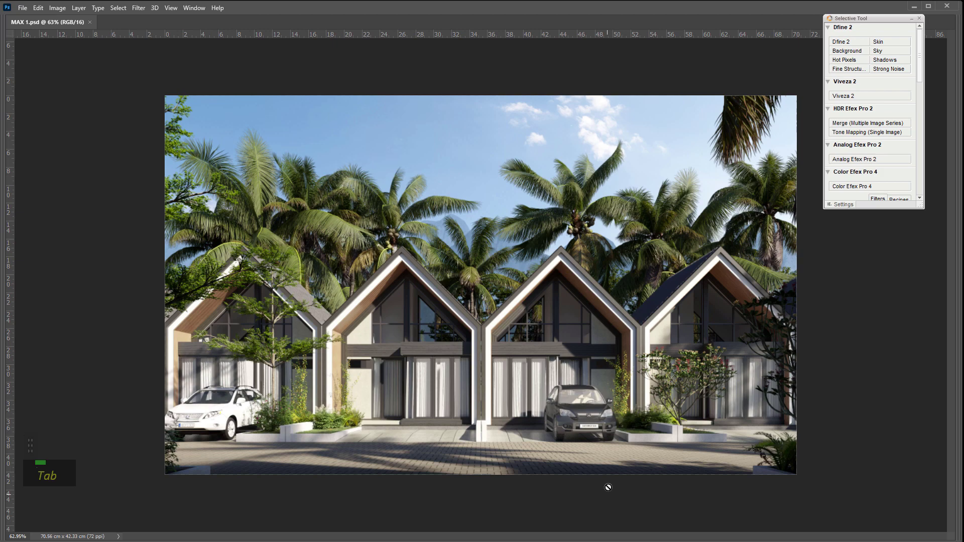
key(ctrl+0)
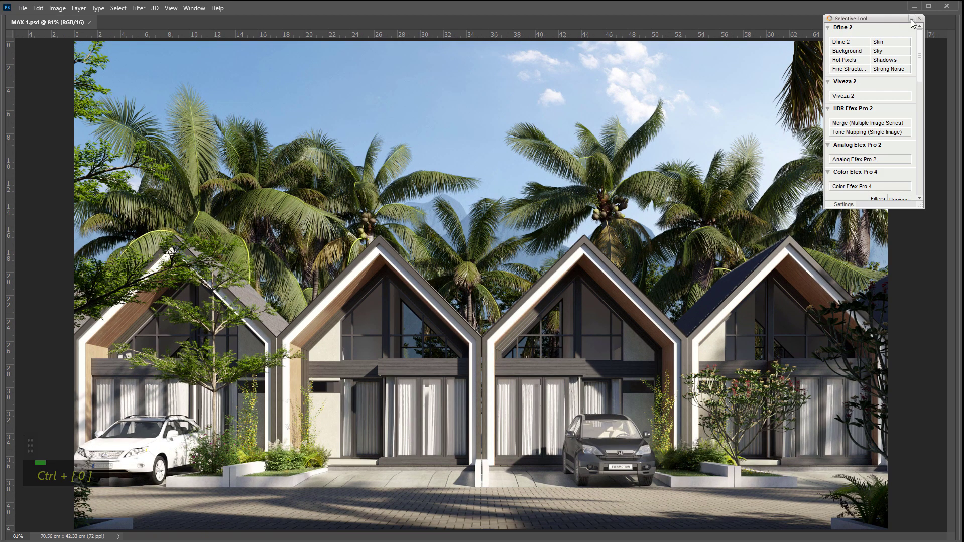